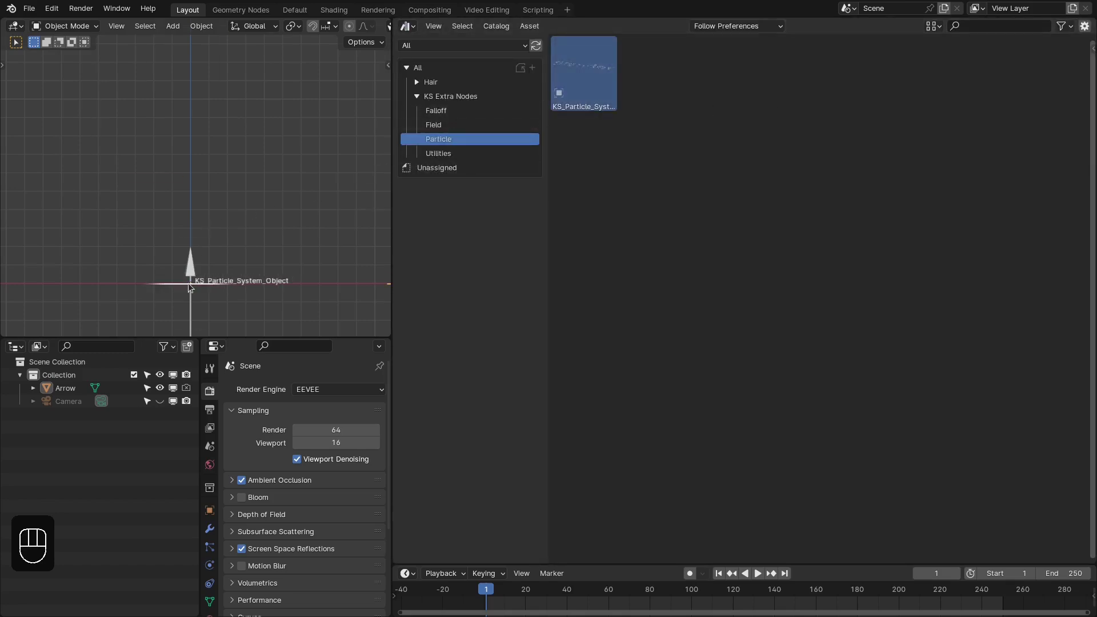
Inspect the KS particle system's node setup and play the ring emission preview
drag(182, 176, 378, 128)
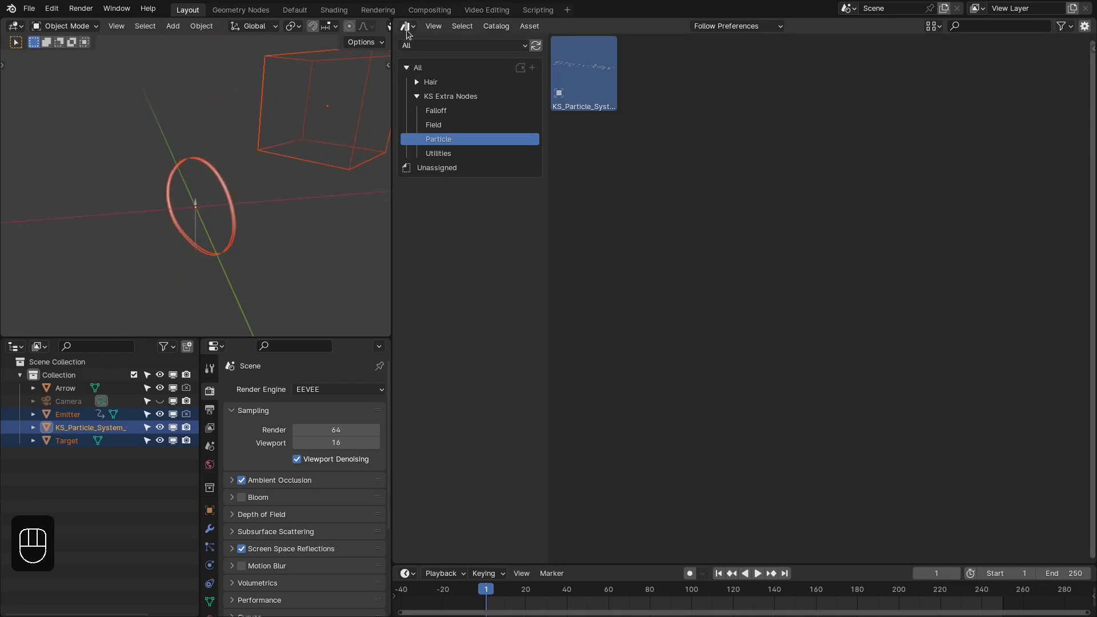
drag(407, 30, 452, 148)
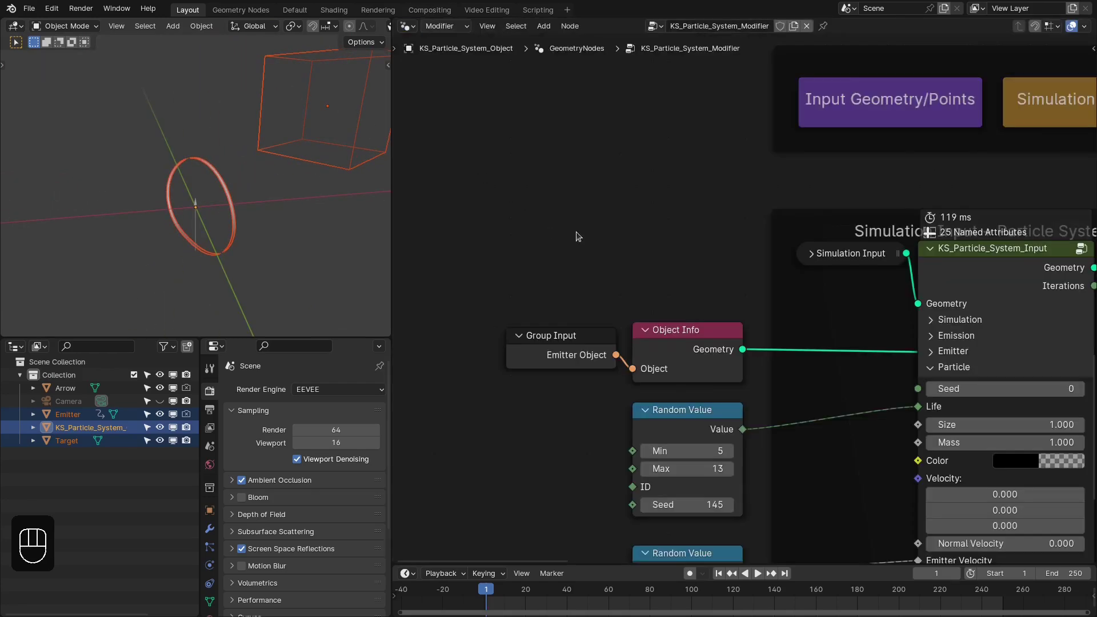
middle_click(660, 261)
click(235, 222)
middle_click(236, 222)
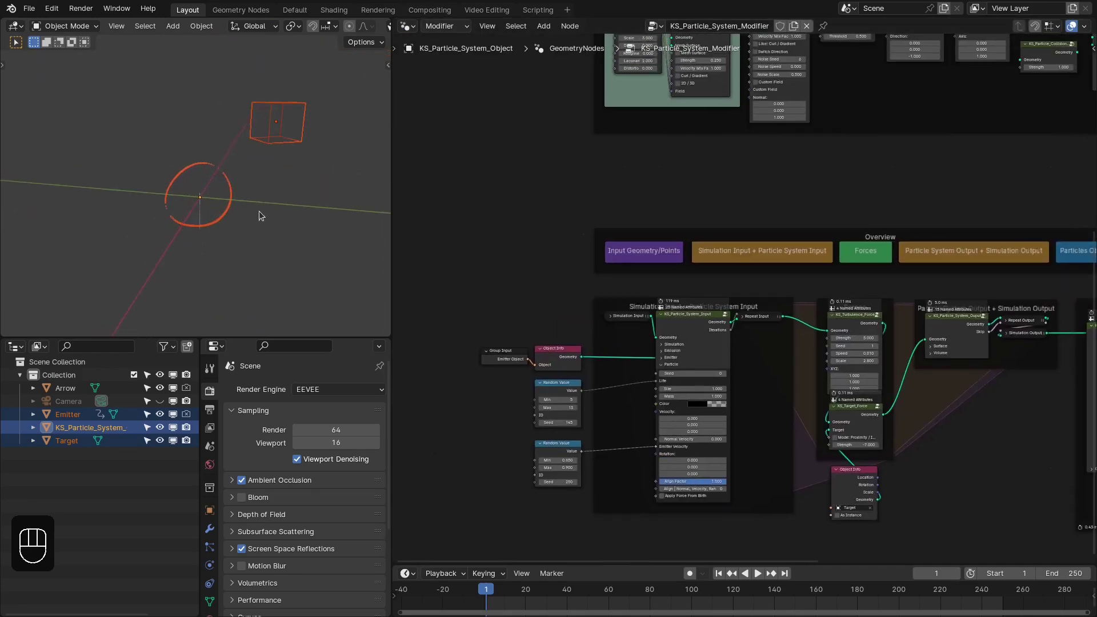
key(shift+Right)
key(shift+Left)
key(space)
key(space)
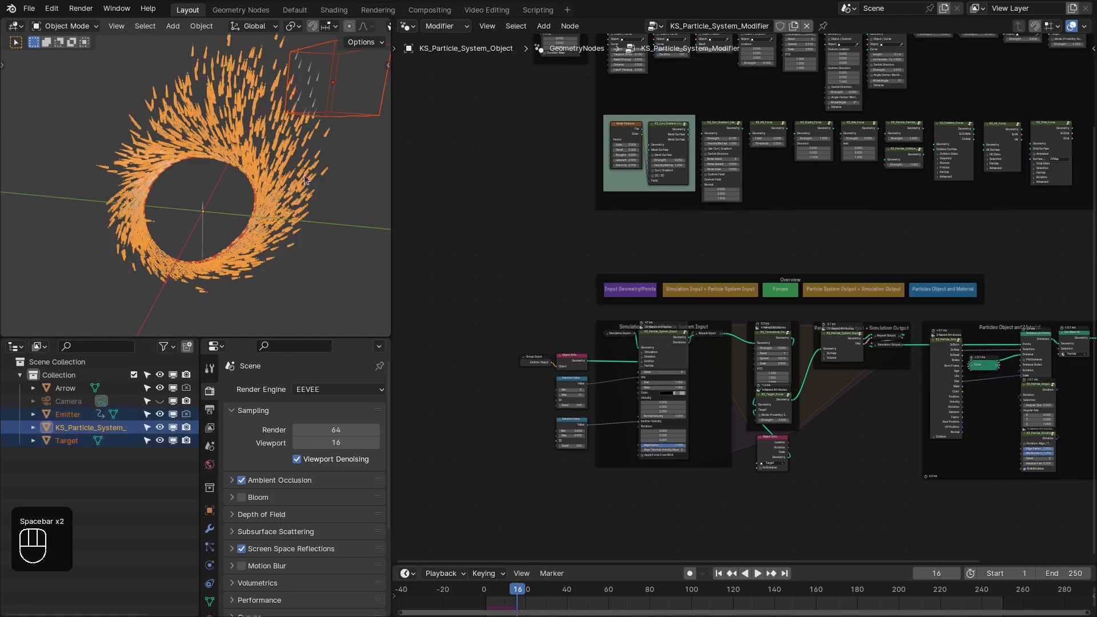
Stop playback and rewind the simulation to the first frame
middle_click(219, 184)
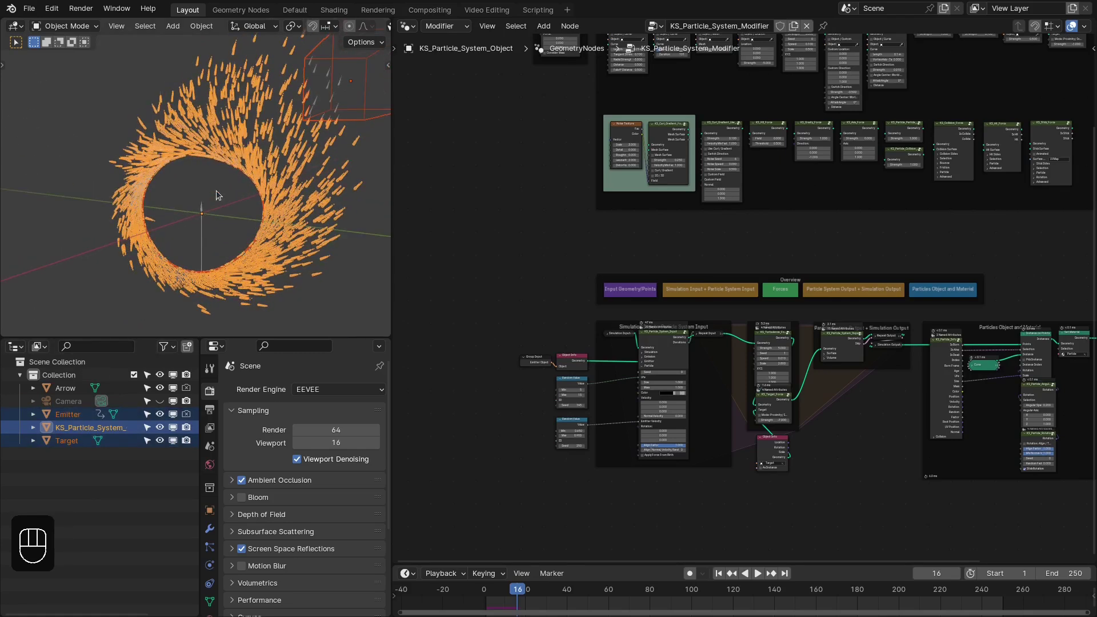
key(shift+Right)
key(shift+Left)
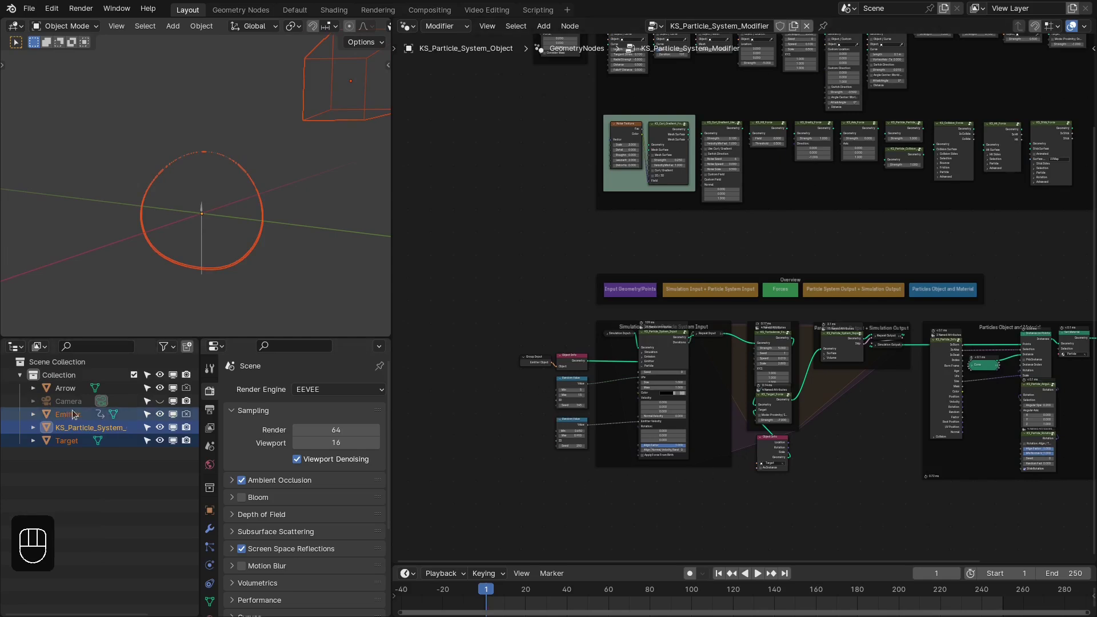
Delete the demo emitter ring and reset KS_Particle_System's location to the origin
key(x)
key(x)
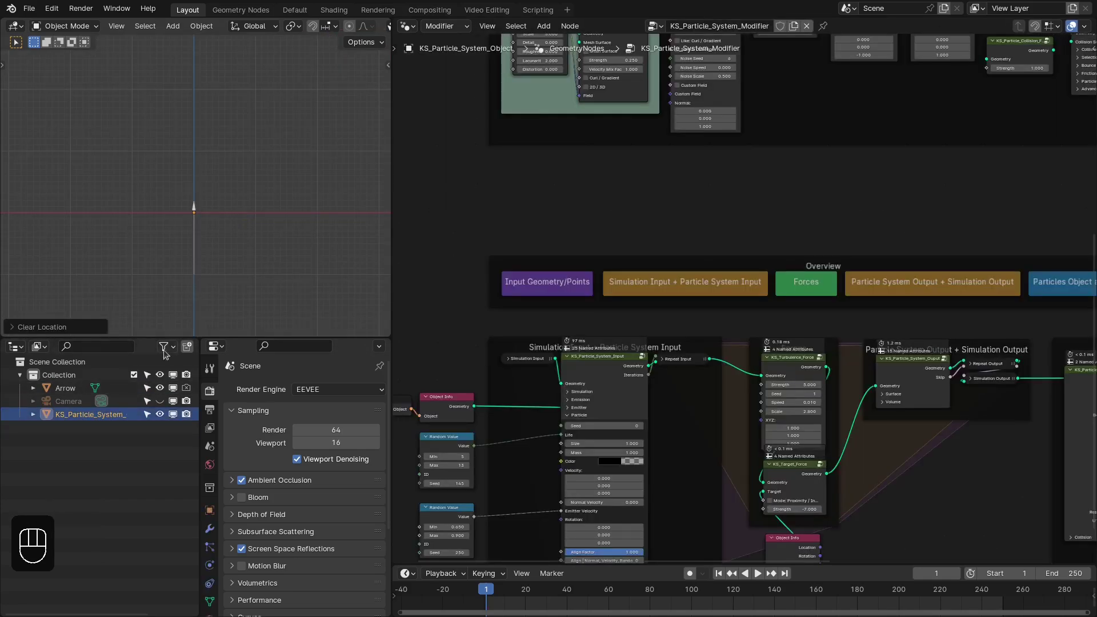
click(160, 386)
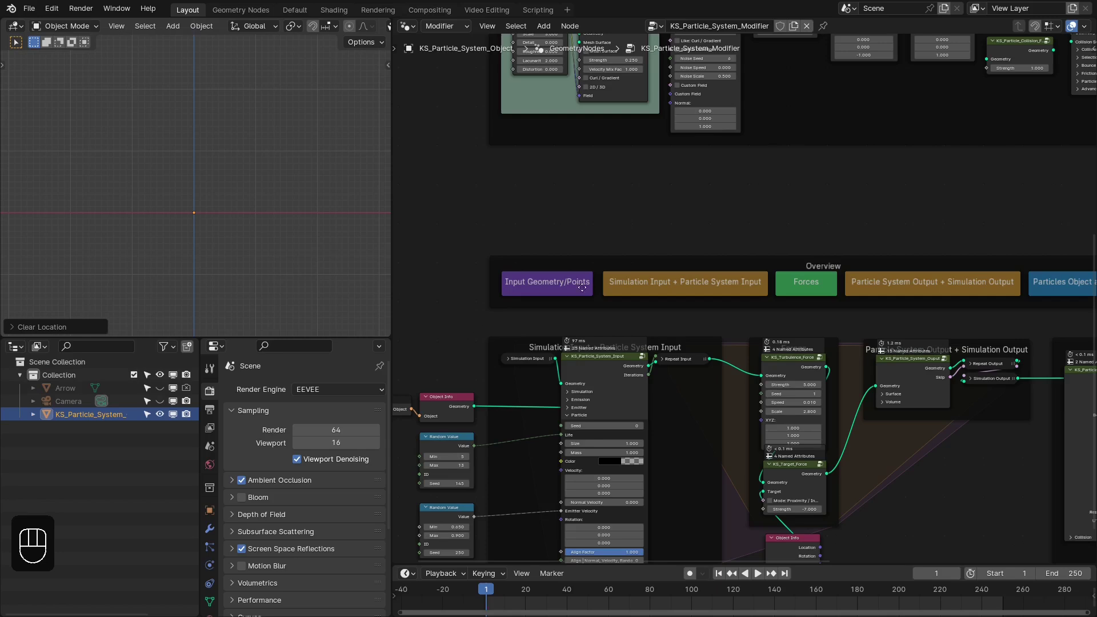
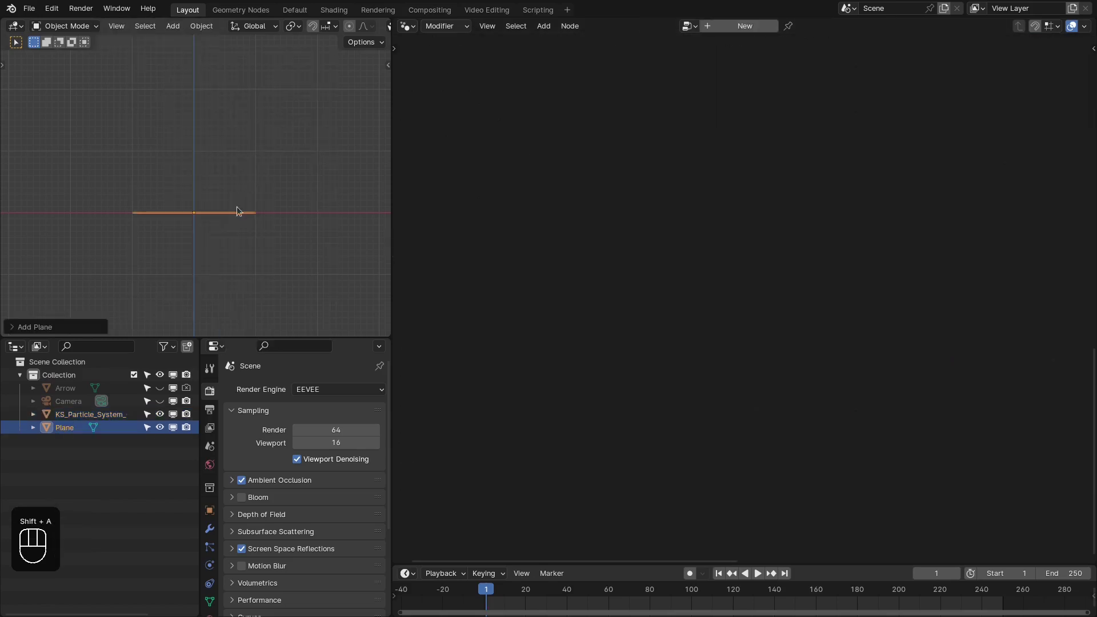
Scale the new plane down and rename it Arrow_Emitter
key(s)
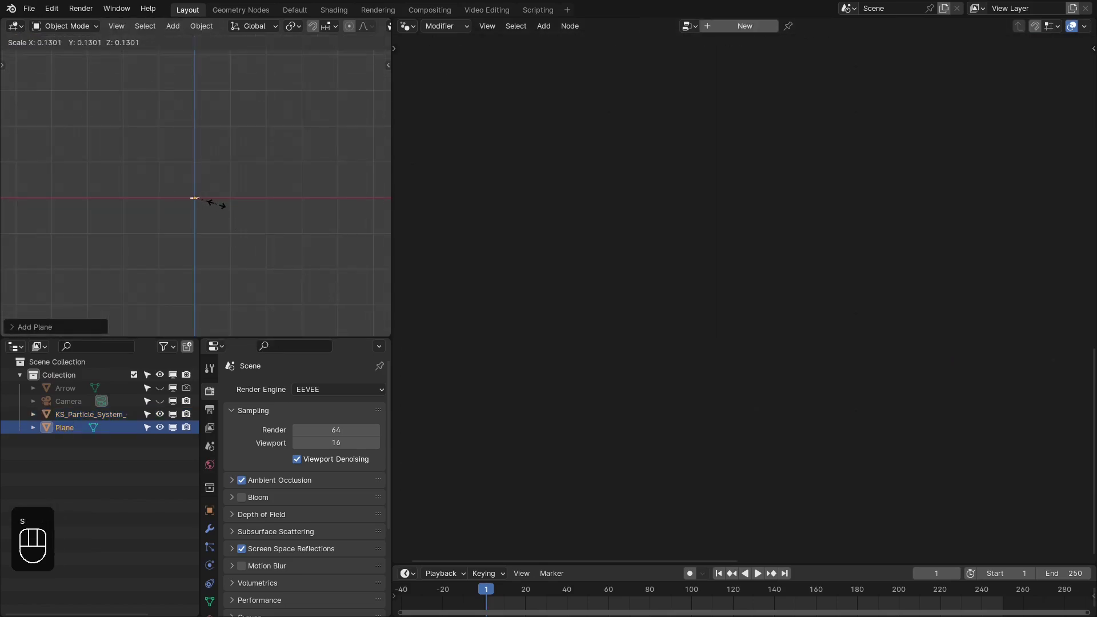
click(221, 208)
key(F2)
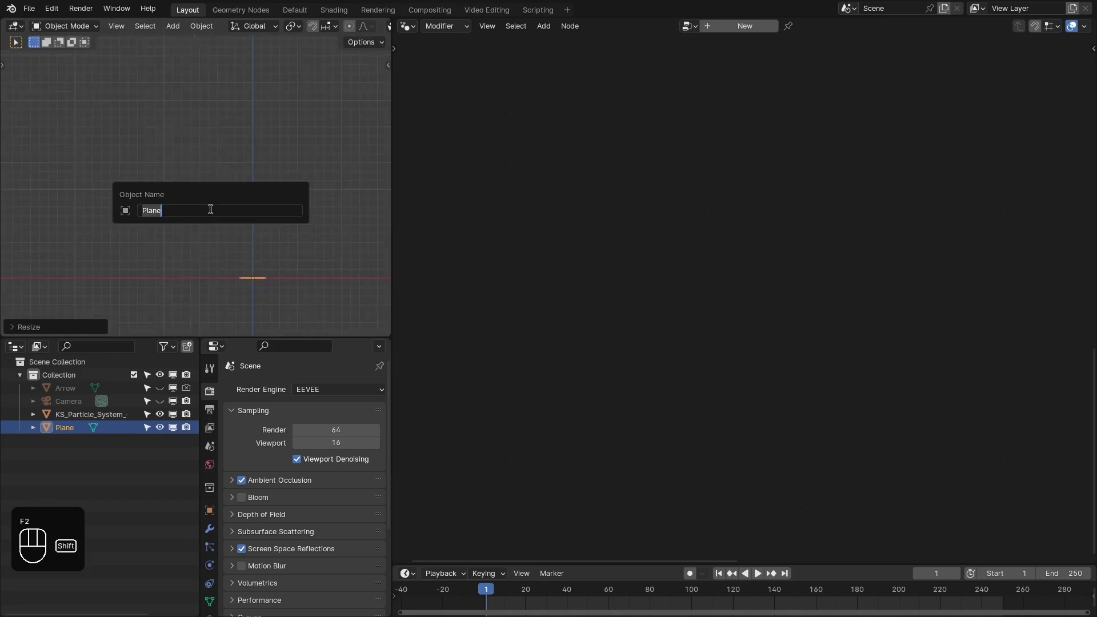
key(r)
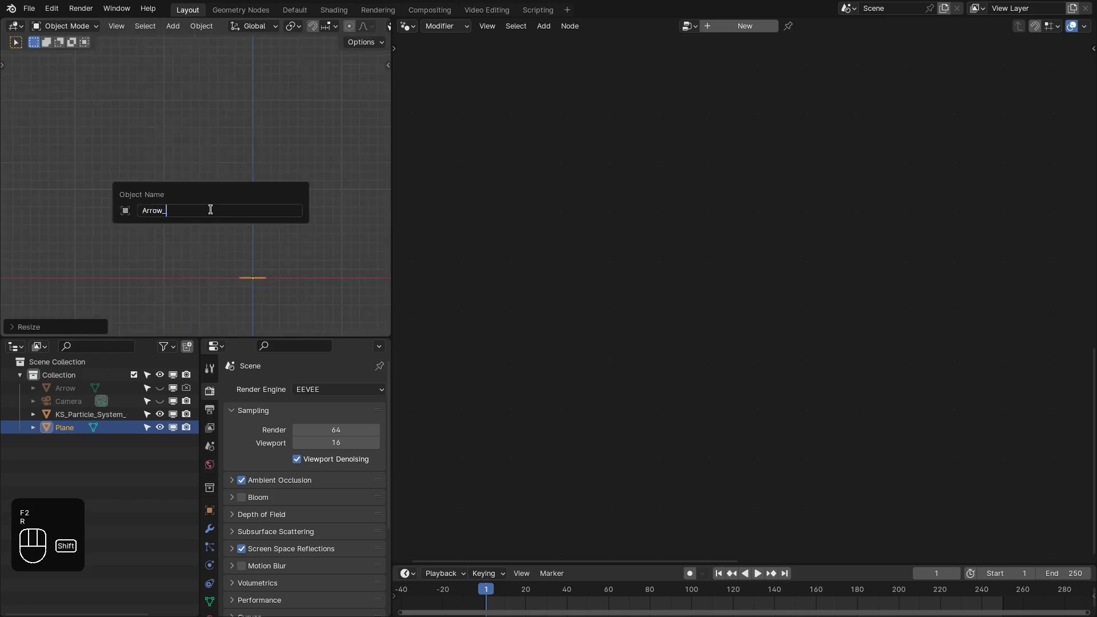
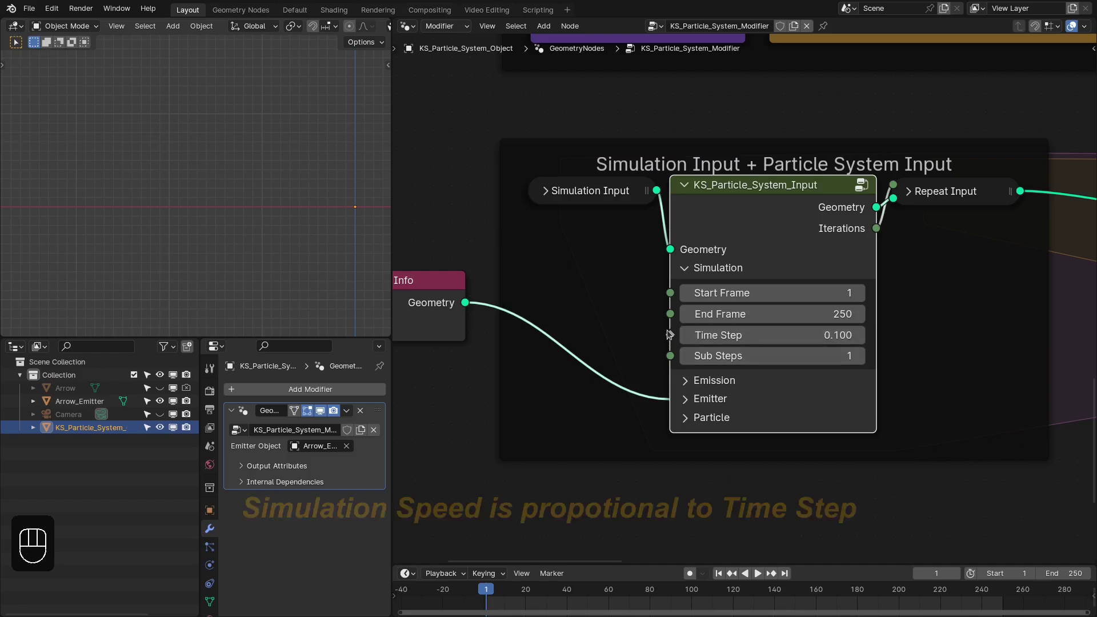
Bring the KS_Particle_System_Input node's Emitter panel into view in the node editor
drag(607, 336, 481, 233)
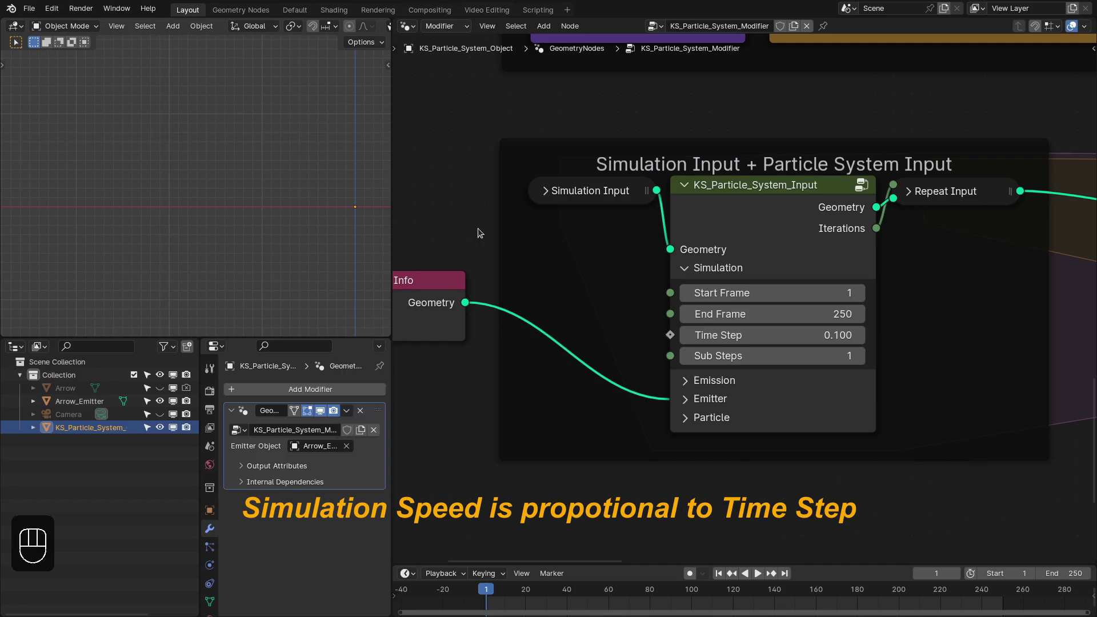
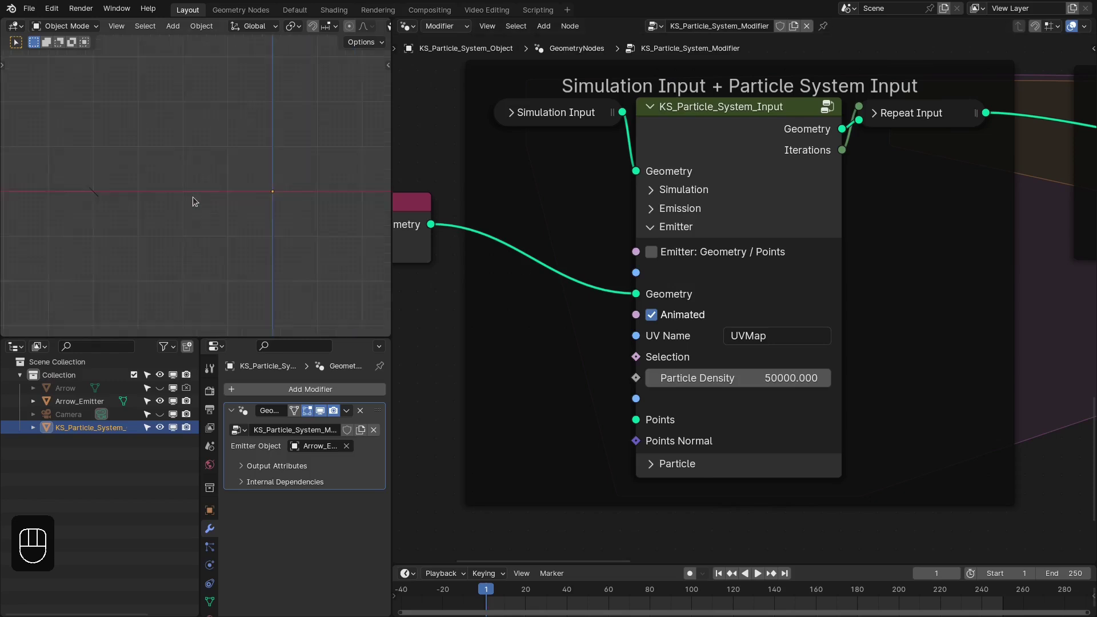
middle_click(164, 207)
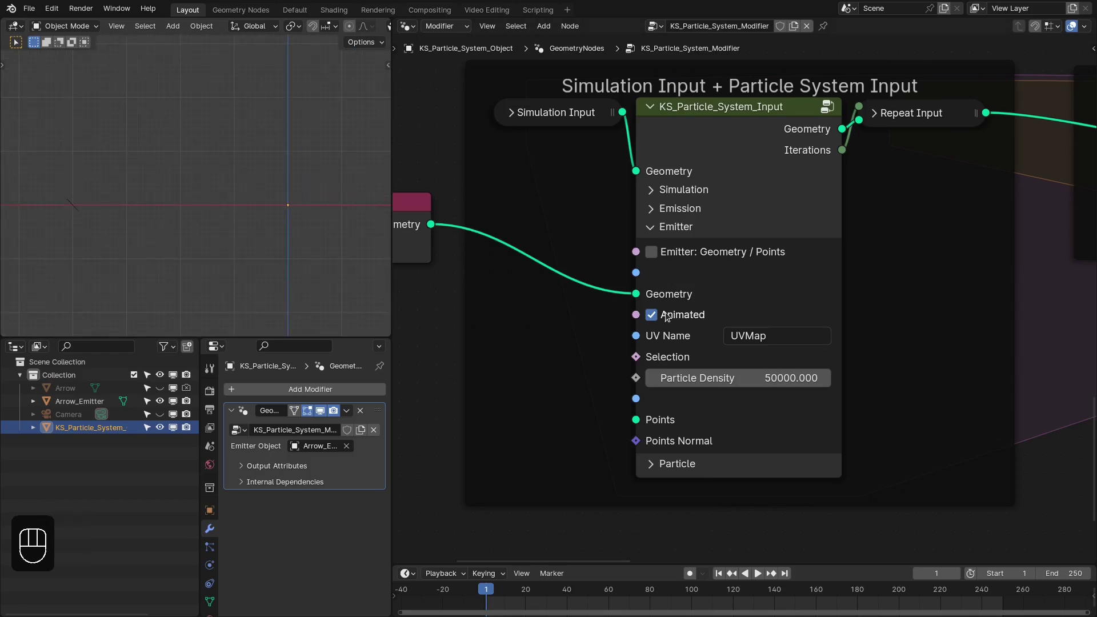
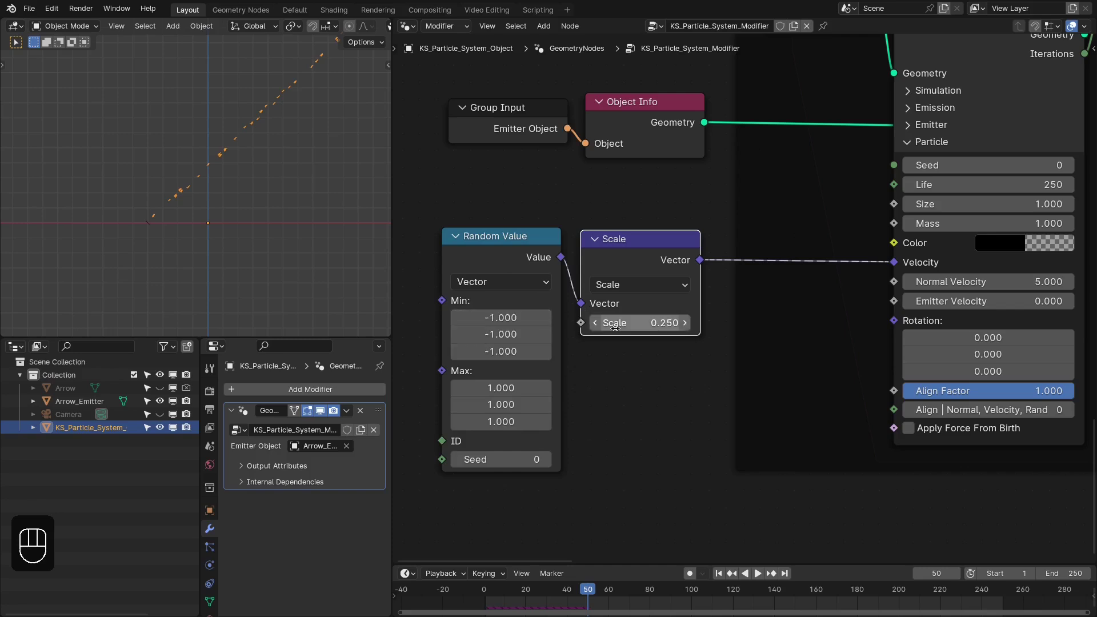
Confirm the 0.25 velocity scale, rewind and play the simulation to preview it
key(shift+Right)
key(shift+Left)
key(space)
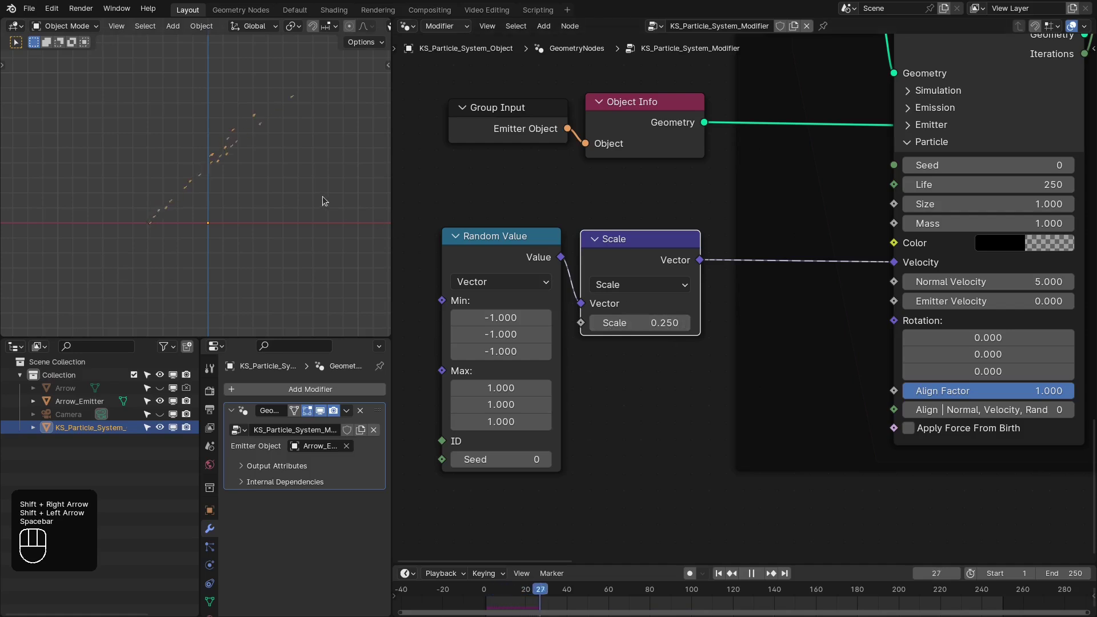
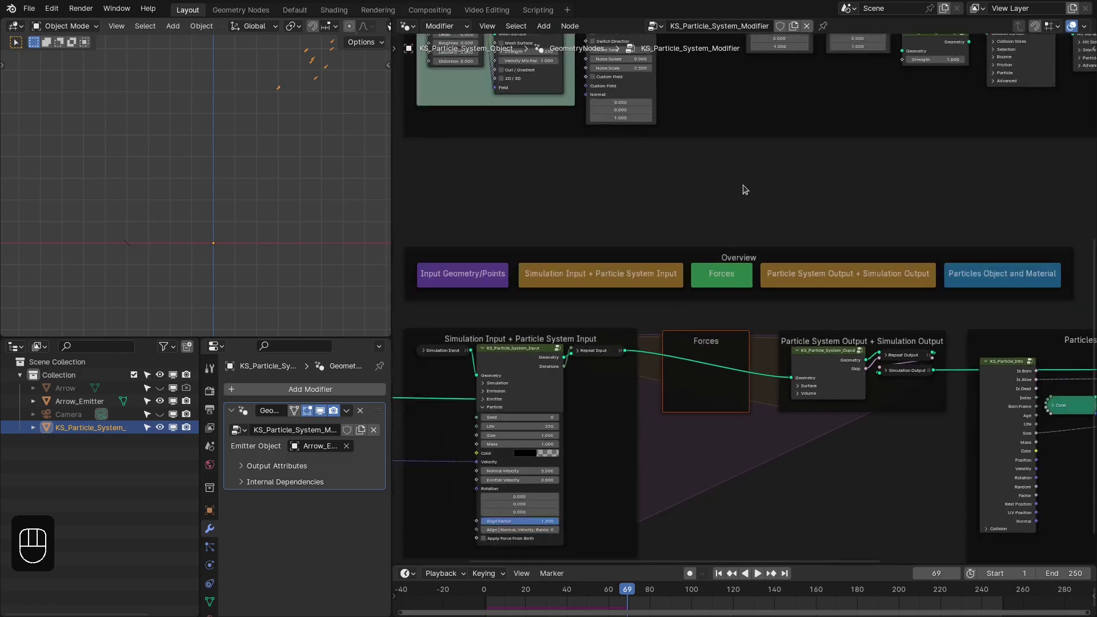
Duplicate KS_Gravity_Force into the Forces frame and wire it into the particle chain
middle_click(741, 240)
click(781, 45)
key(shift+d)
click(713, 409)
key(alt+p)
click(711, 402)
click(711, 395)
Rewind and play the simulation to watch the particles fall under gravity
key(shift+Right)
key(shift+Left)
key(space)
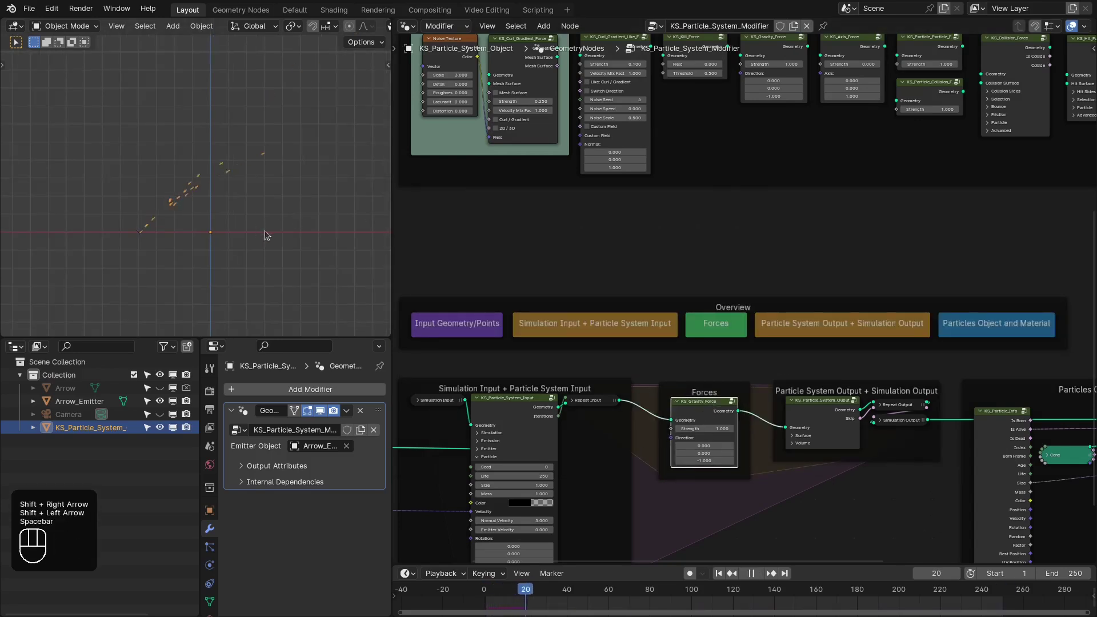
drag(252, 229, 221, 215)
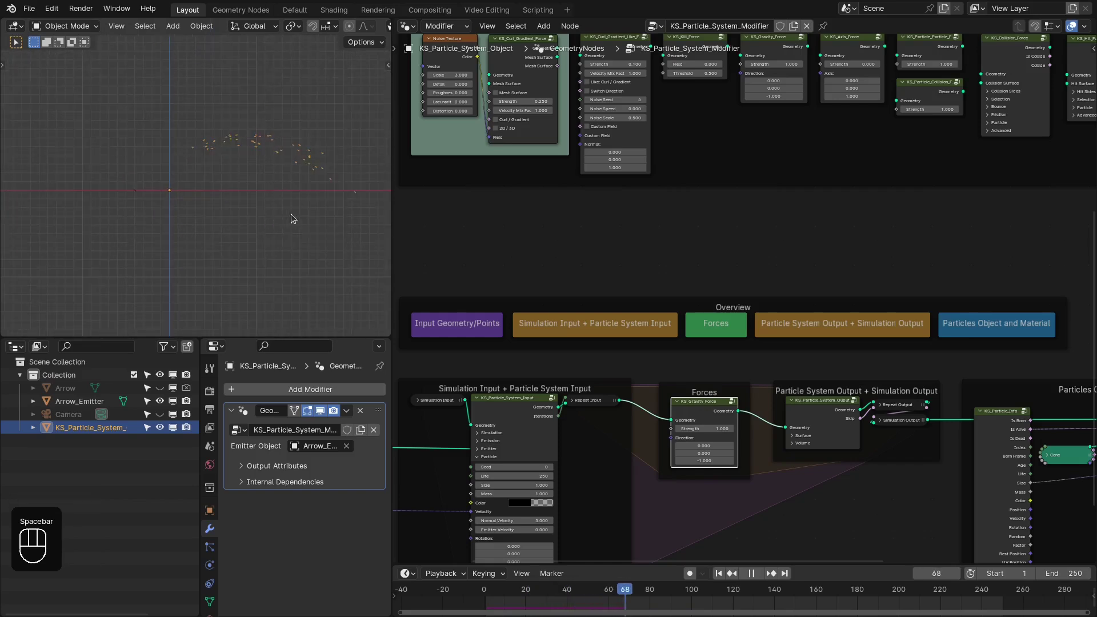
key(space)
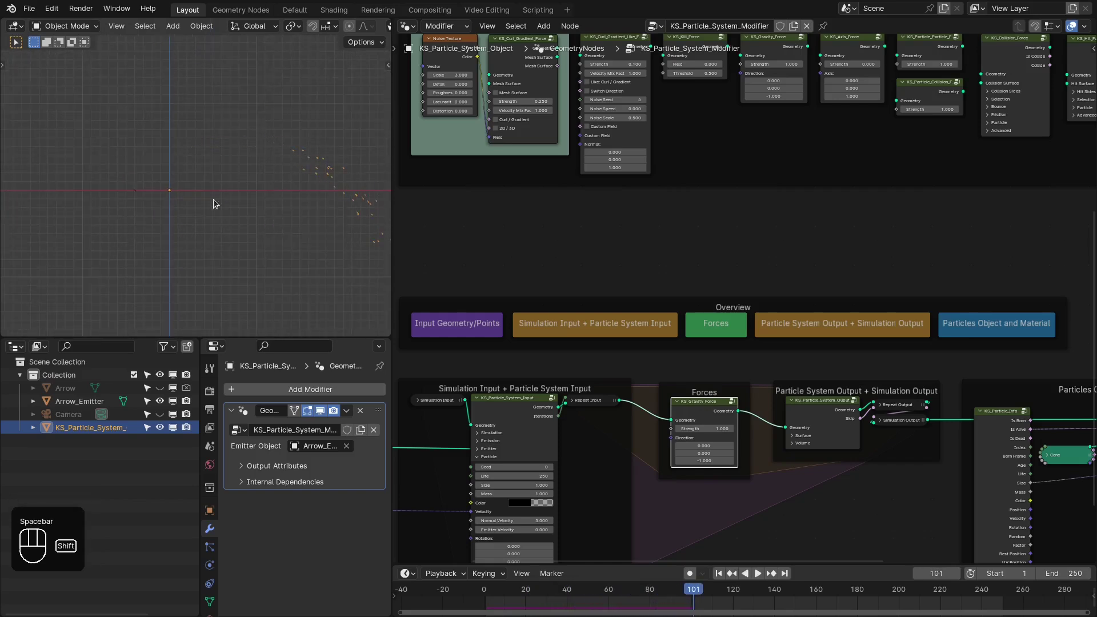
middle_click(134, 208)
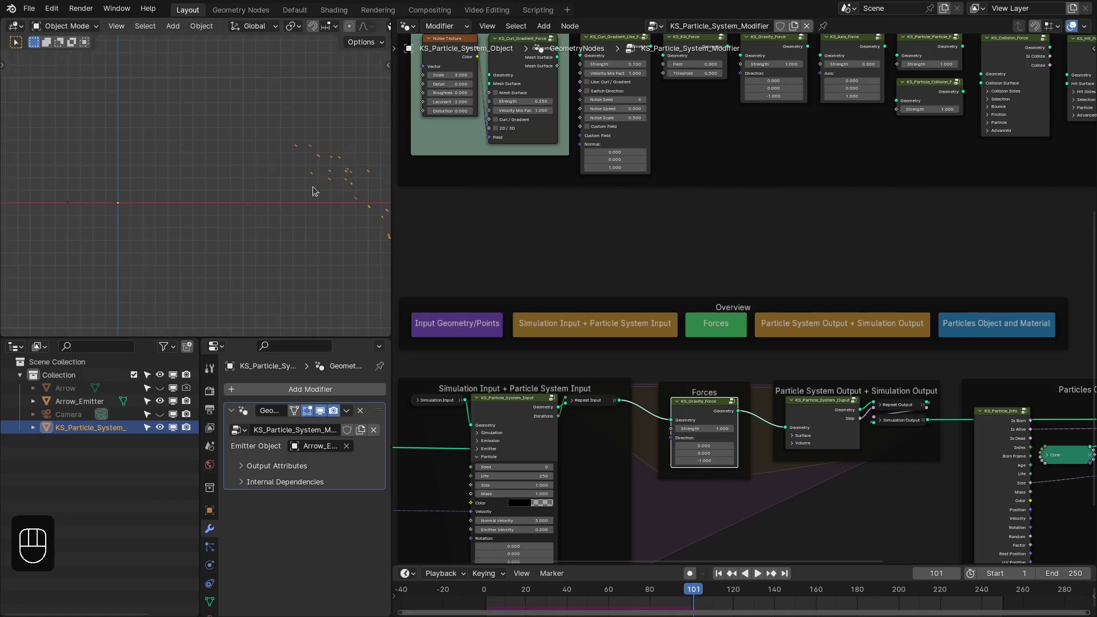
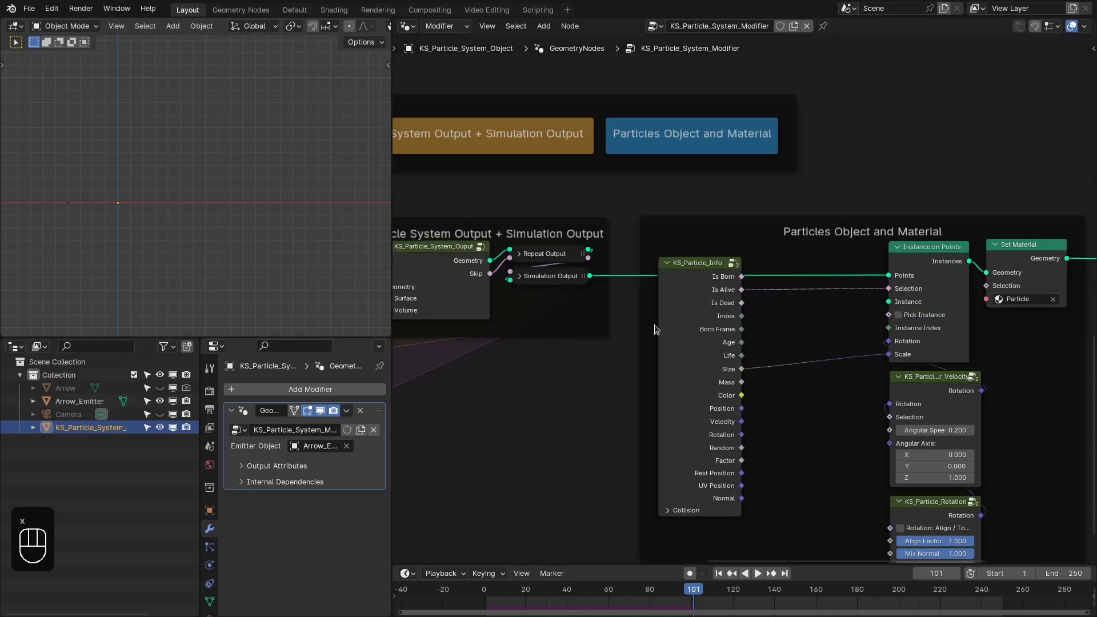
Frame the Arrow object in the view, then return to the particle system object
click(837, 469)
key(z)
drag(162, 388, 74, 395)
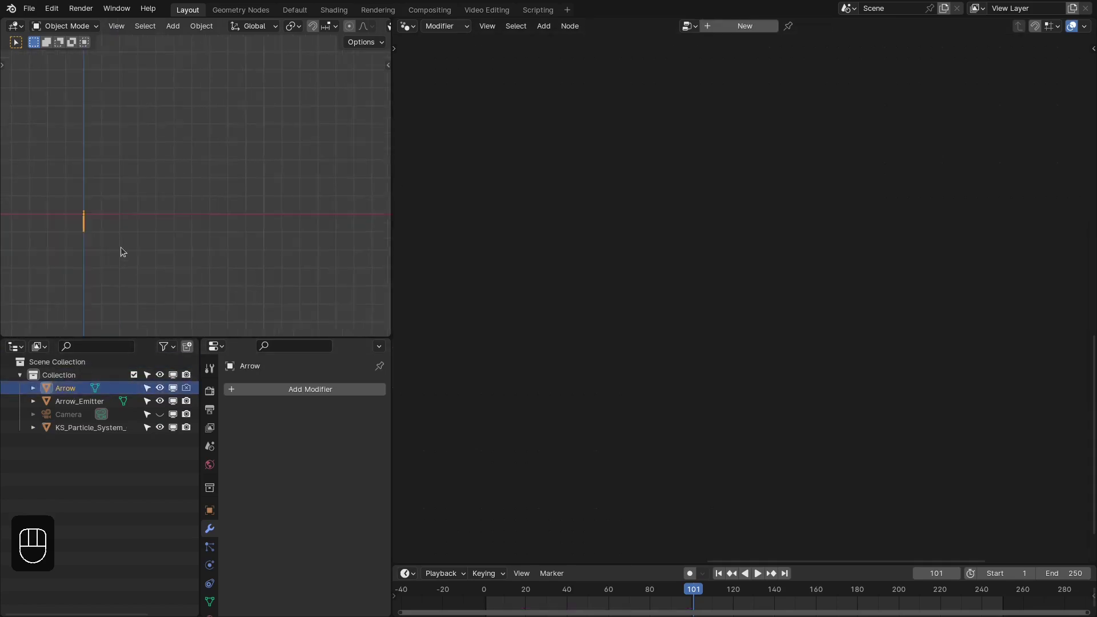
click(204, 201)
click(232, 197)
click(210, 176)
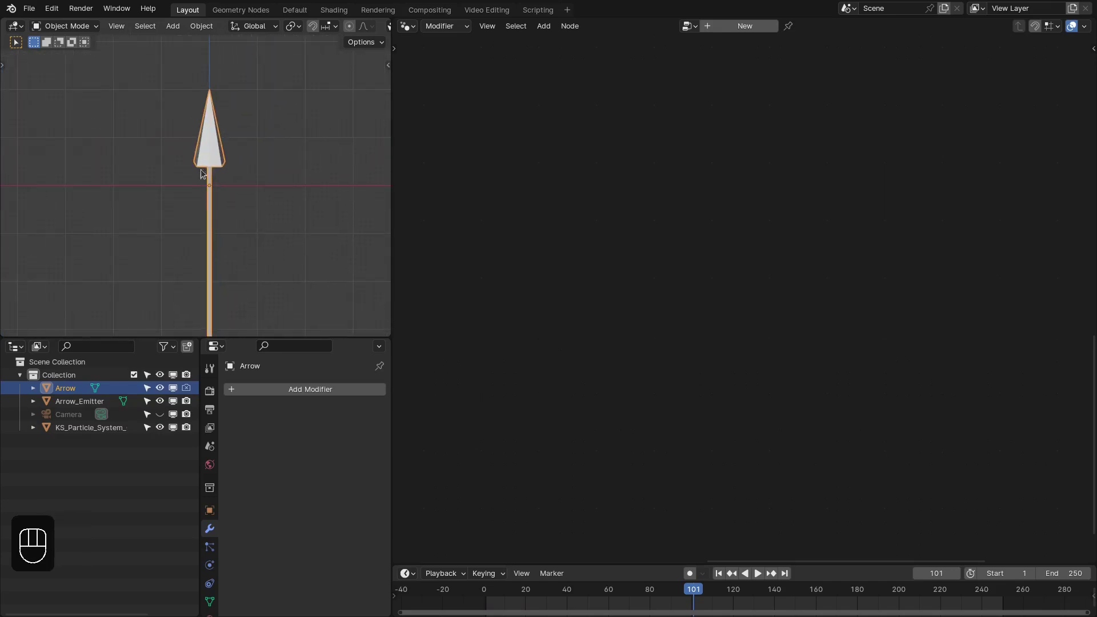
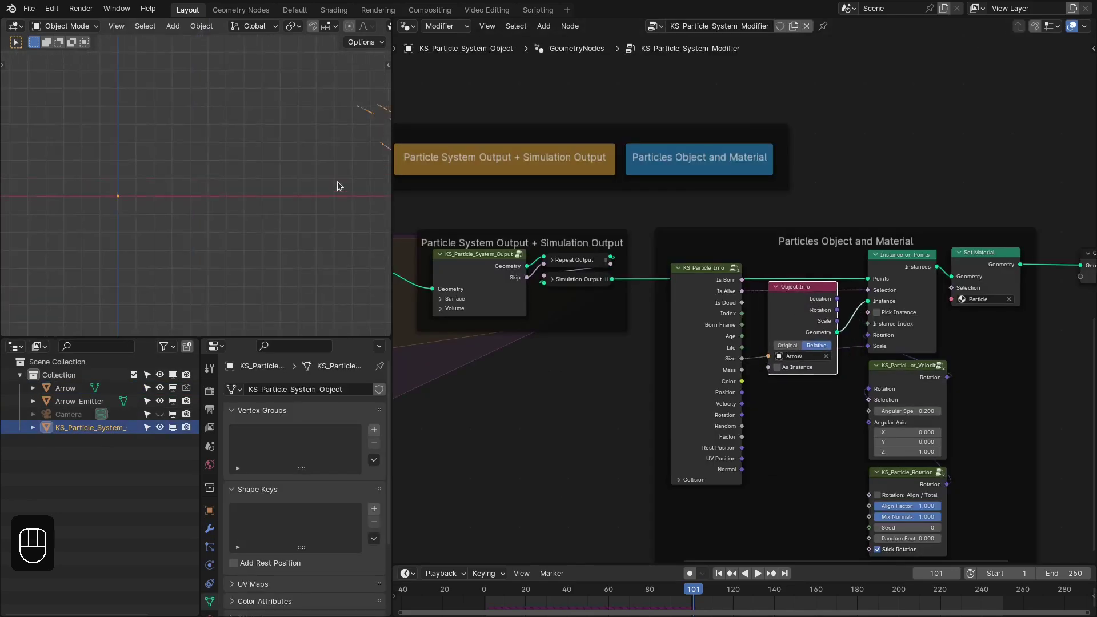
Orbit the view to check the falling arrow instances
middle_click(124, 203)
drag(197, 195, 186, 195)
key(alt+a)
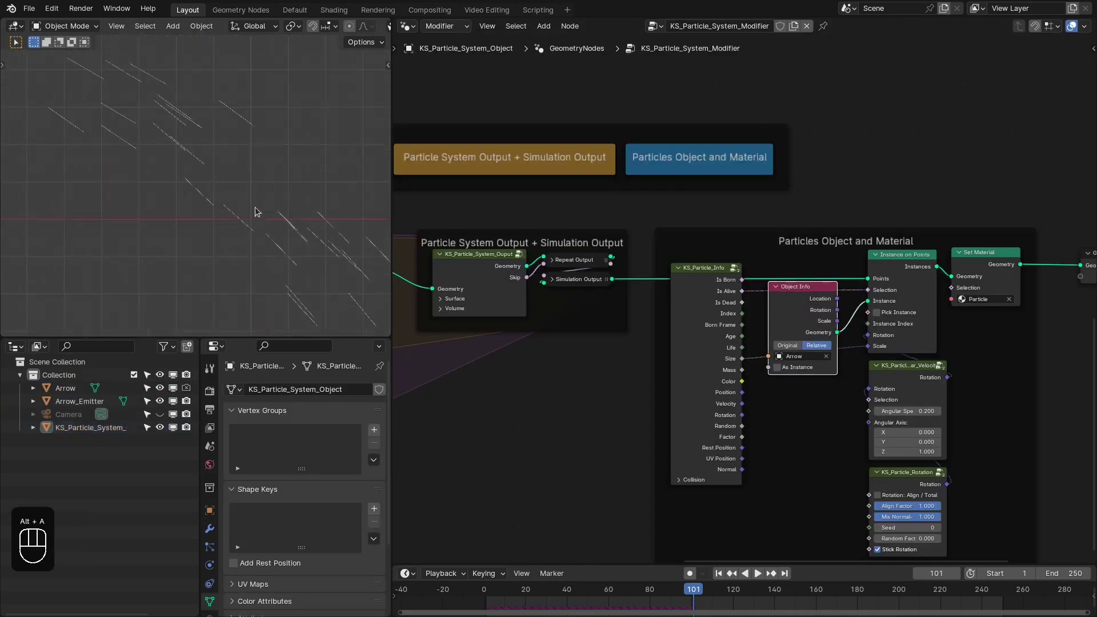
key(z)
middle_click(241, 179)
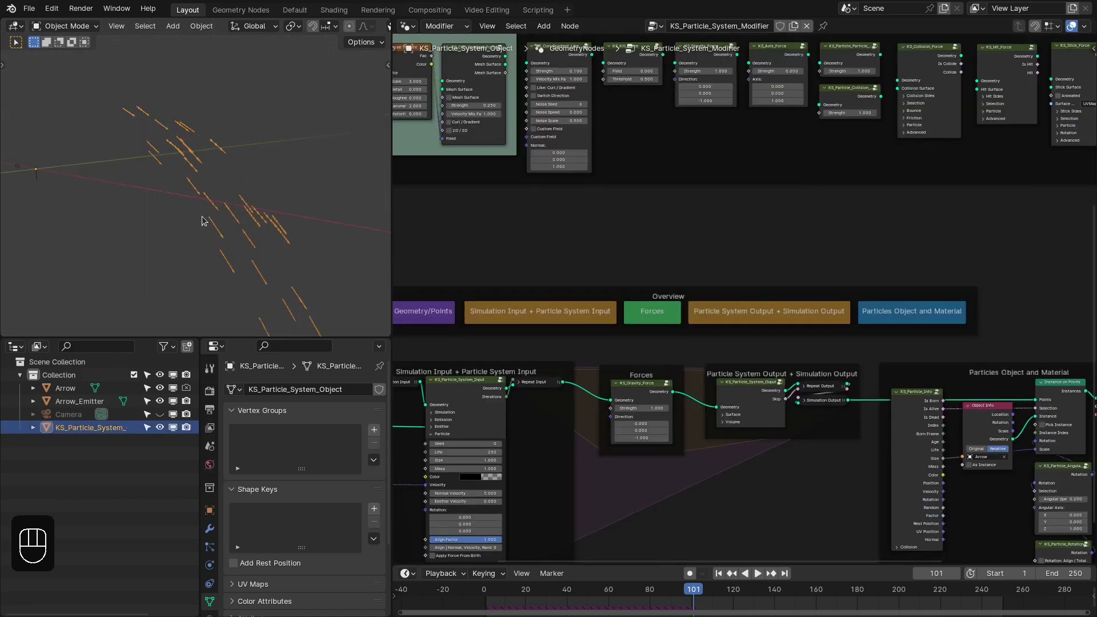
In a maximized front view, add a plane and move it along X toward the arrows
key(ctrl+space)
key(shift+a)
key(KP_1)
key(g)
key(x)
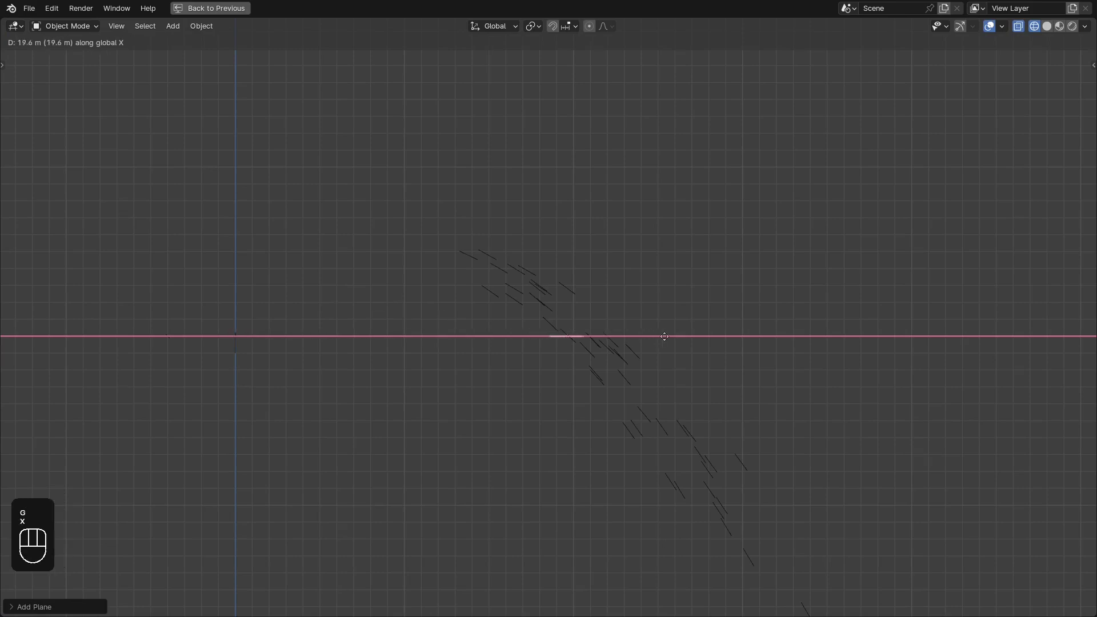
Scale the plane up about 9.6 times as a floor and begin renaming it Ground
key(s)
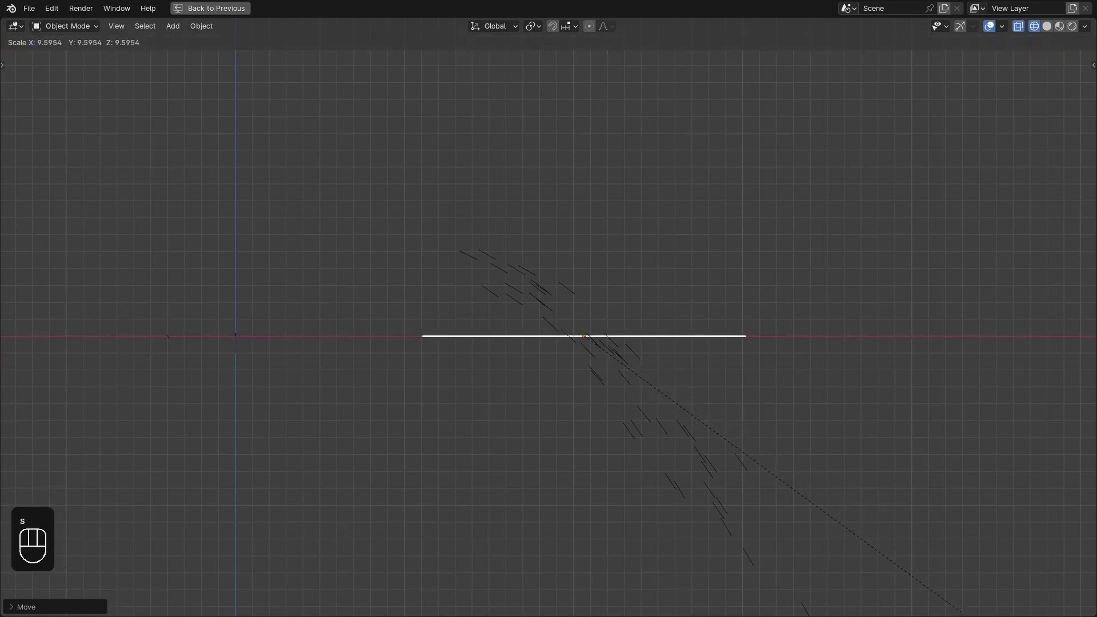
drag(650, 285, 646, 264)
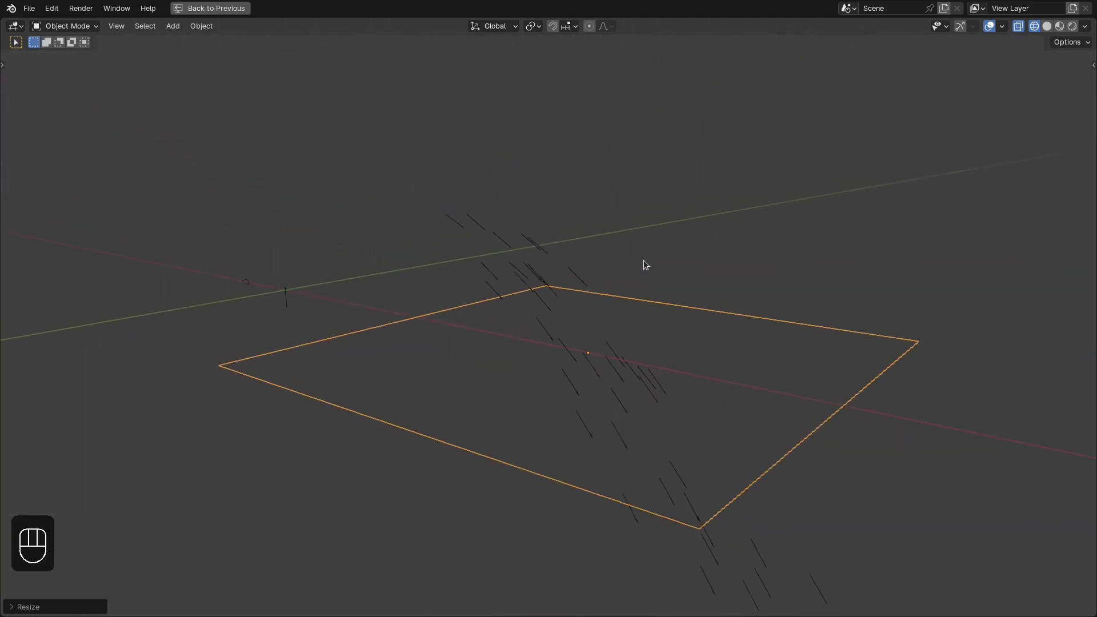
key(ctrl+space)
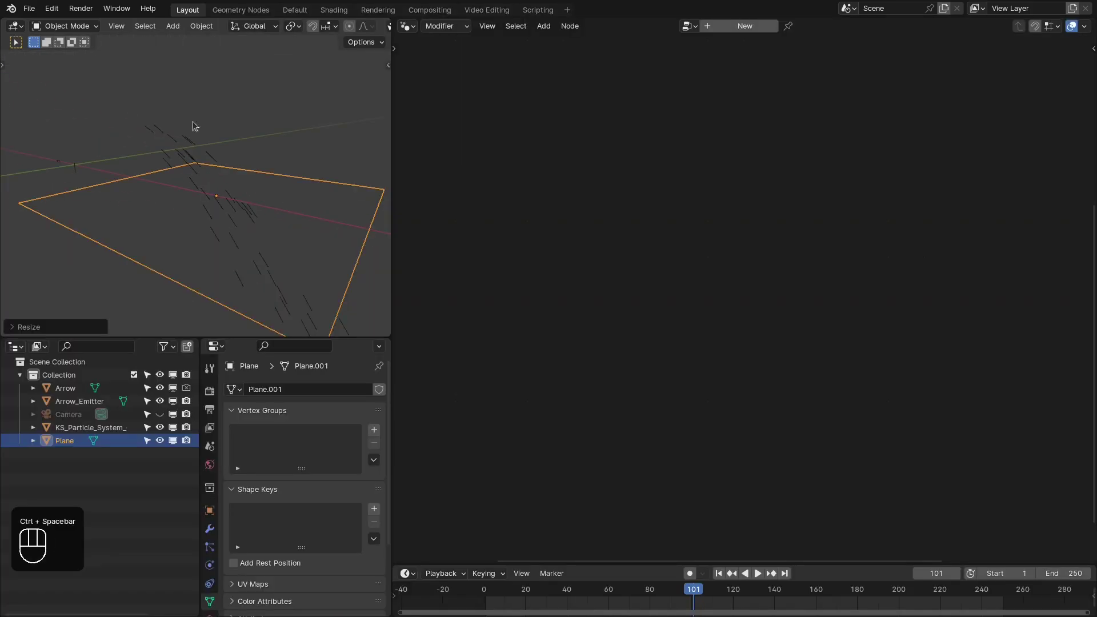
key(F2)
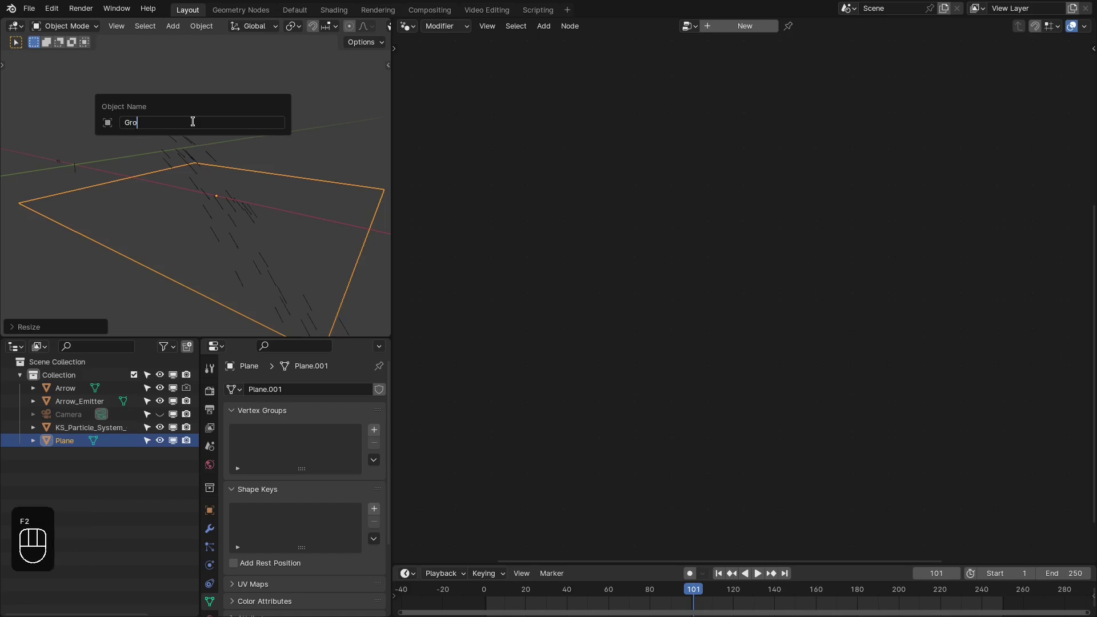
drag(76, 442, 829, 41)
middle_click(849, 380)
middle_click(891, 184)
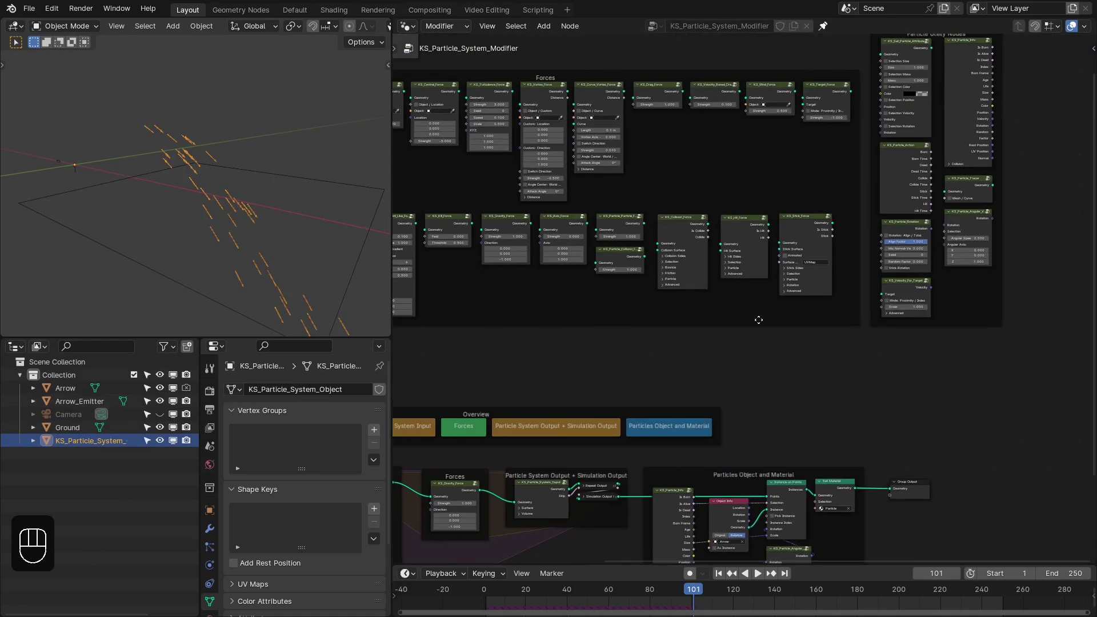
Place KS_Stick_Force after gravity and bring the force-ordering notes into view
click(856, 157)
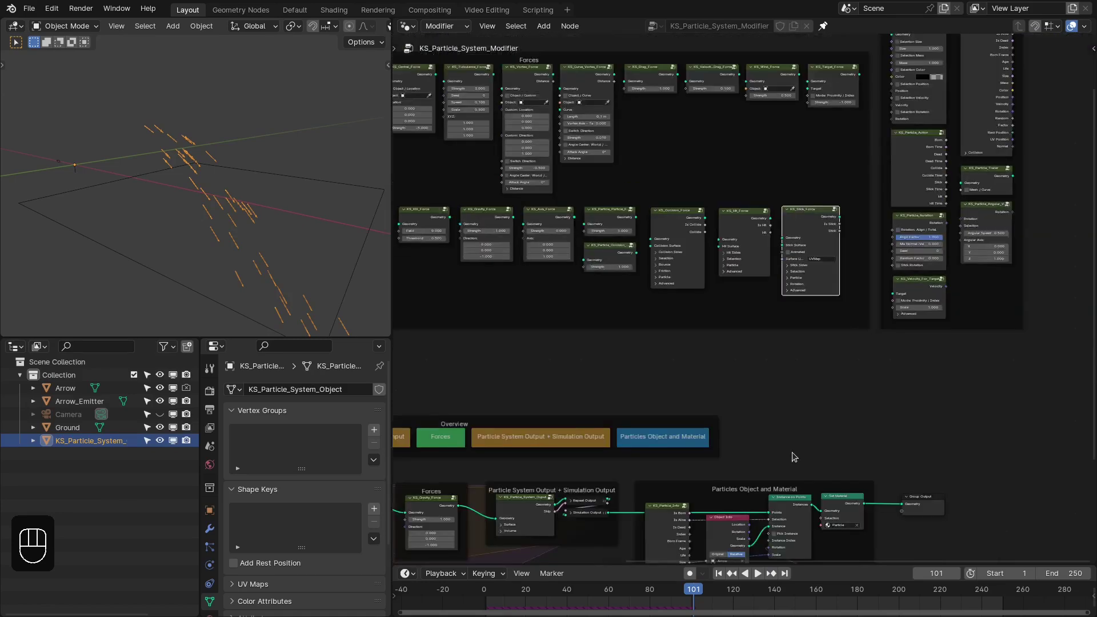
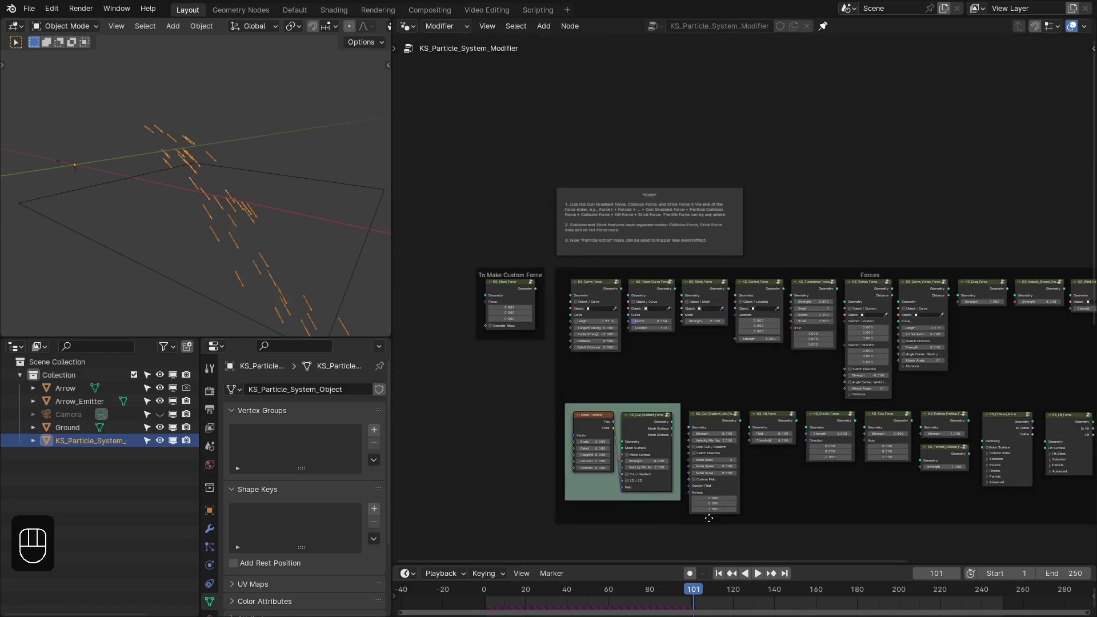
middle_click(702, 166)
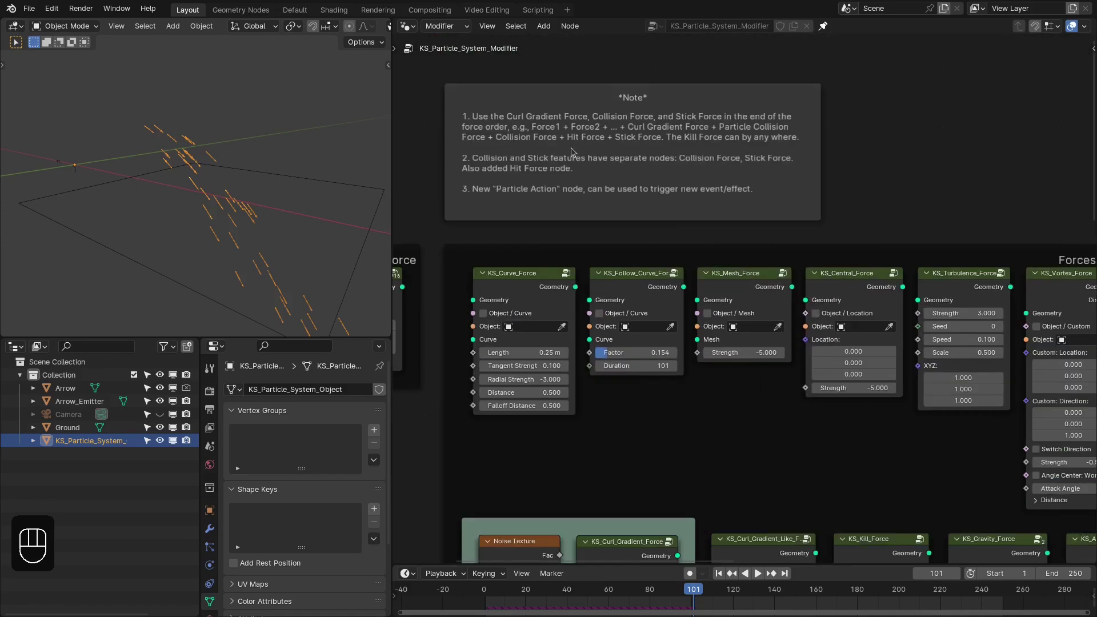
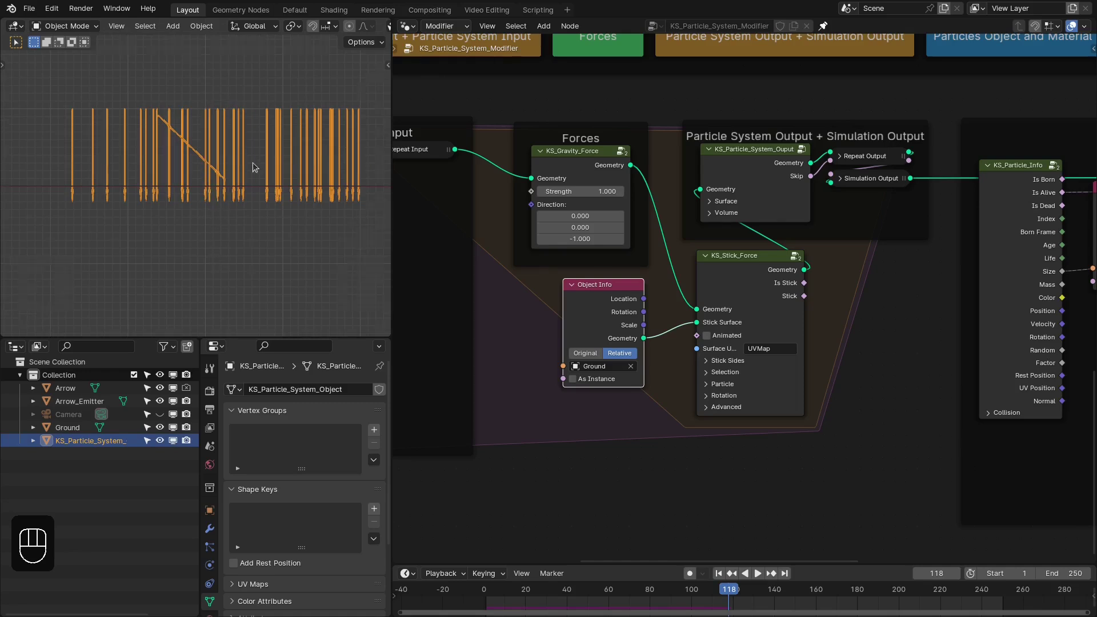
Select the Arrow and frame the landed arrows from the side in a maximized 3D view
click(206, 207)
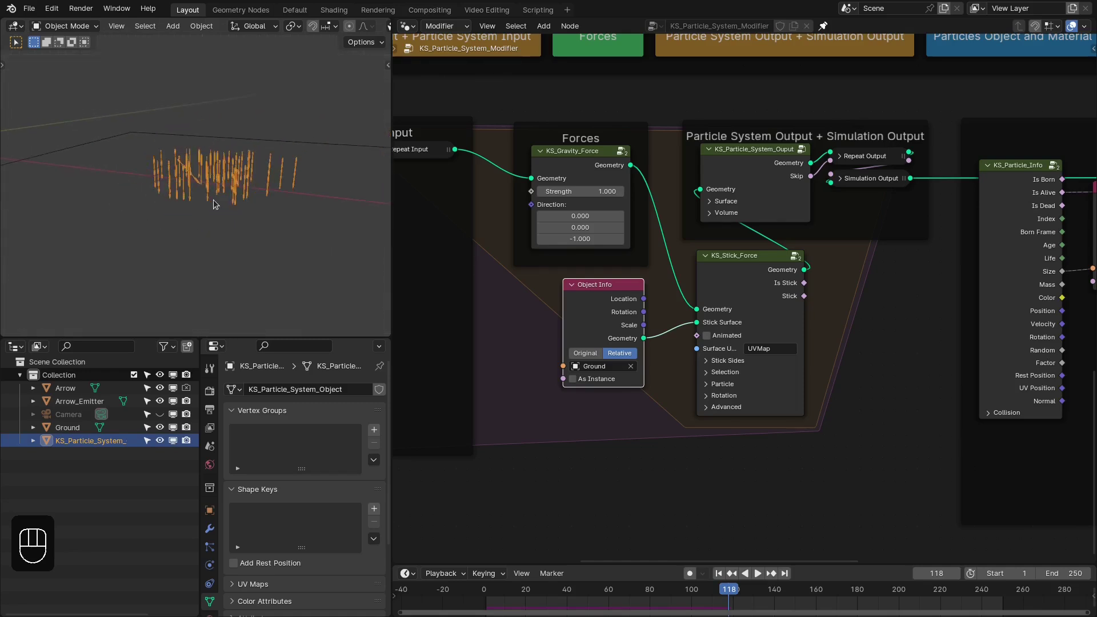
drag(657, 395, 672, 404)
drag(723, 389, 666, 350)
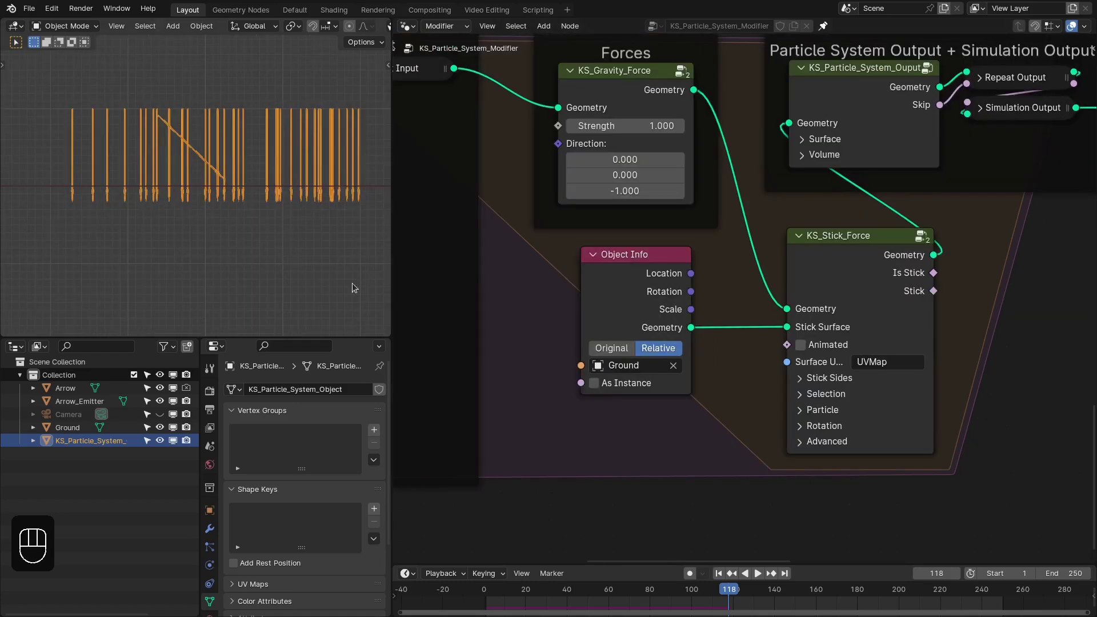
click(81, 393)
drag(128, 204, 247, 219)
key(KP_1)
key(ctrl+space)
drag(474, 311, 104, 340)
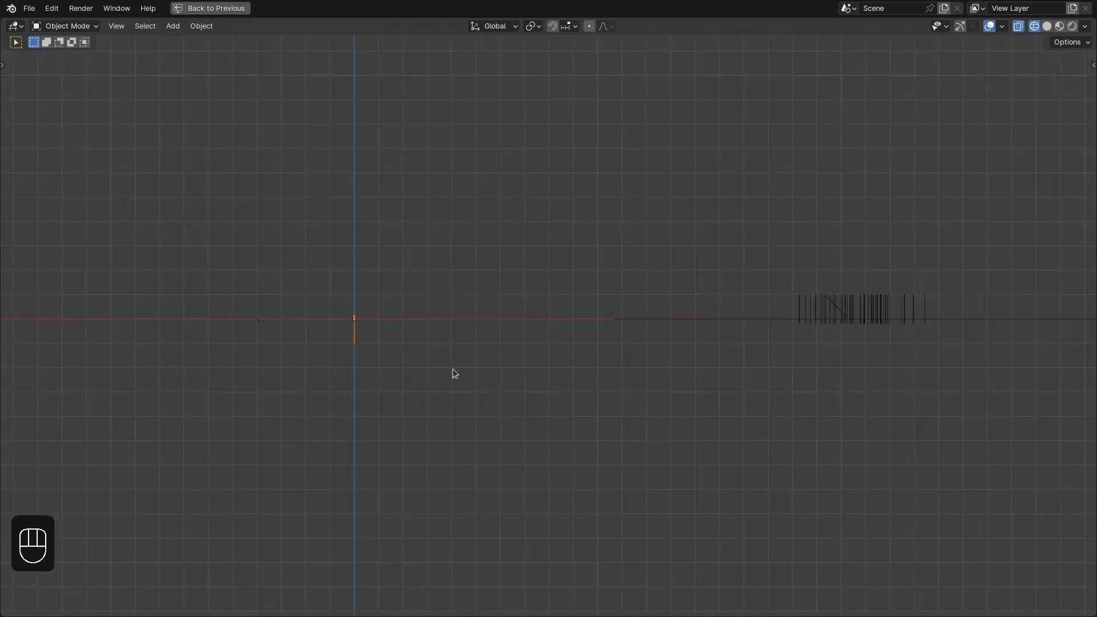
drag(563, 324, 451, 323)
In Edit Mode move the whole Arrow mesh down along Z so stuck arrows sit lower
key(Tab)
key(a)
key(g)
key(z)
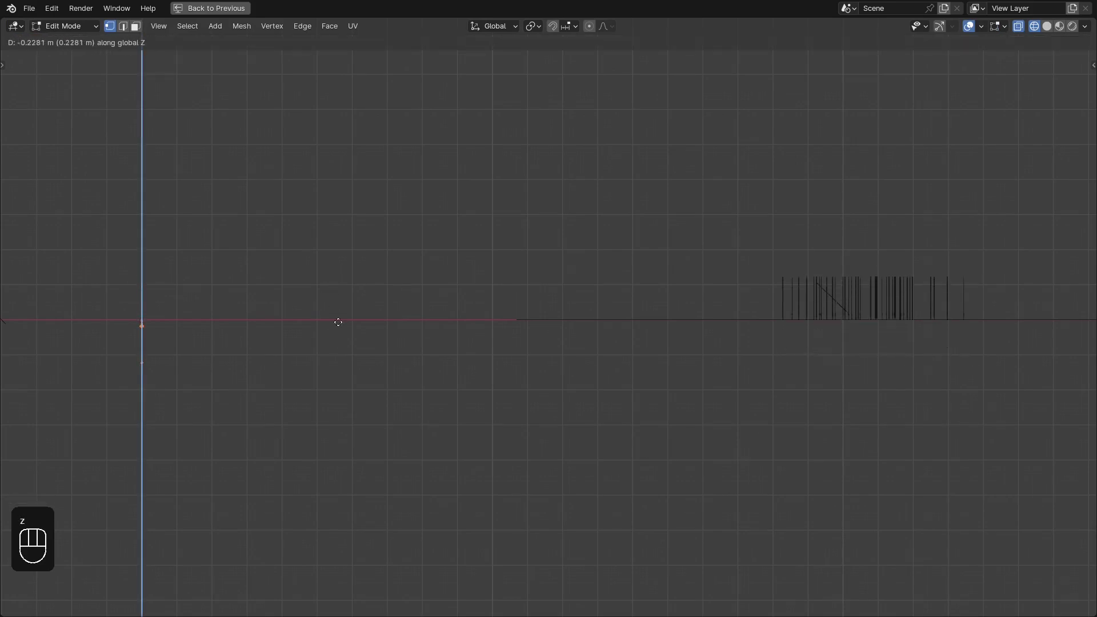
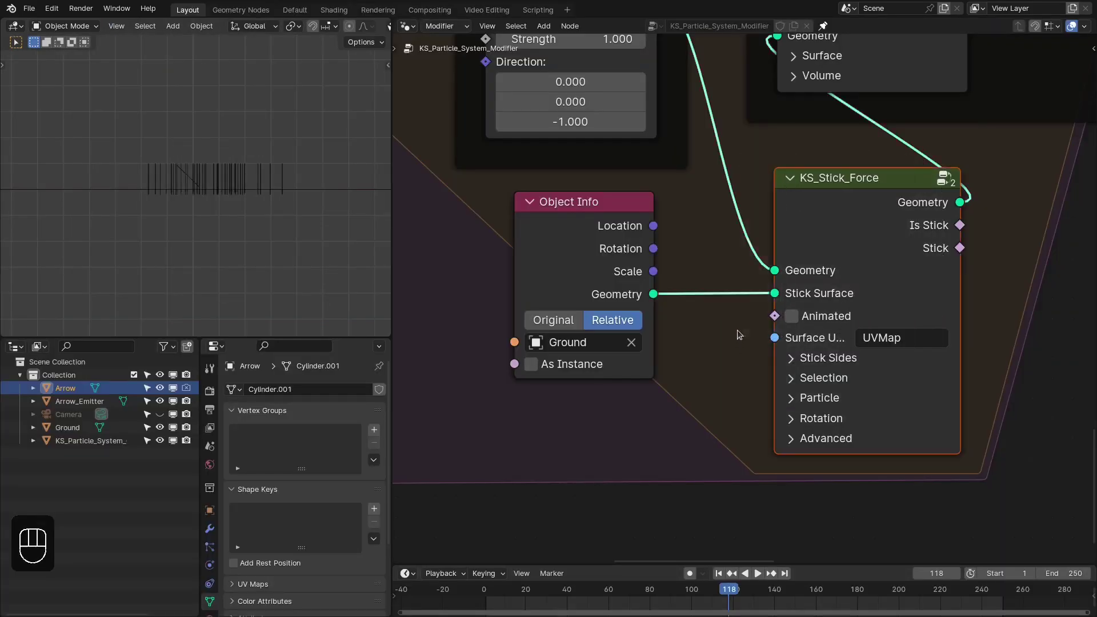
drag(754, 321, 761, 347)
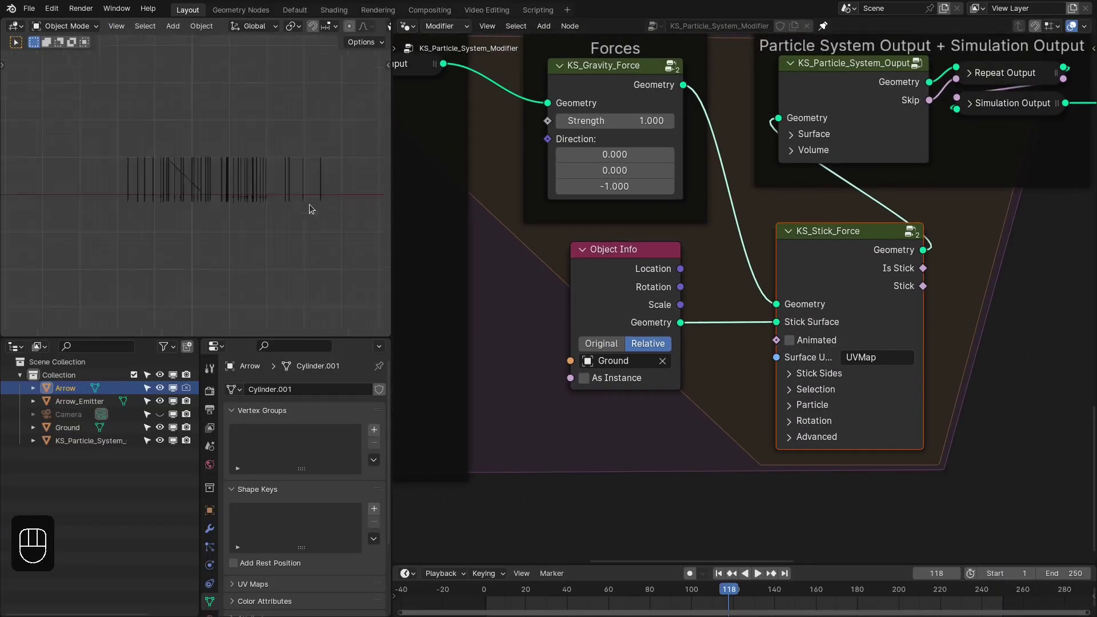
click(865, 357)
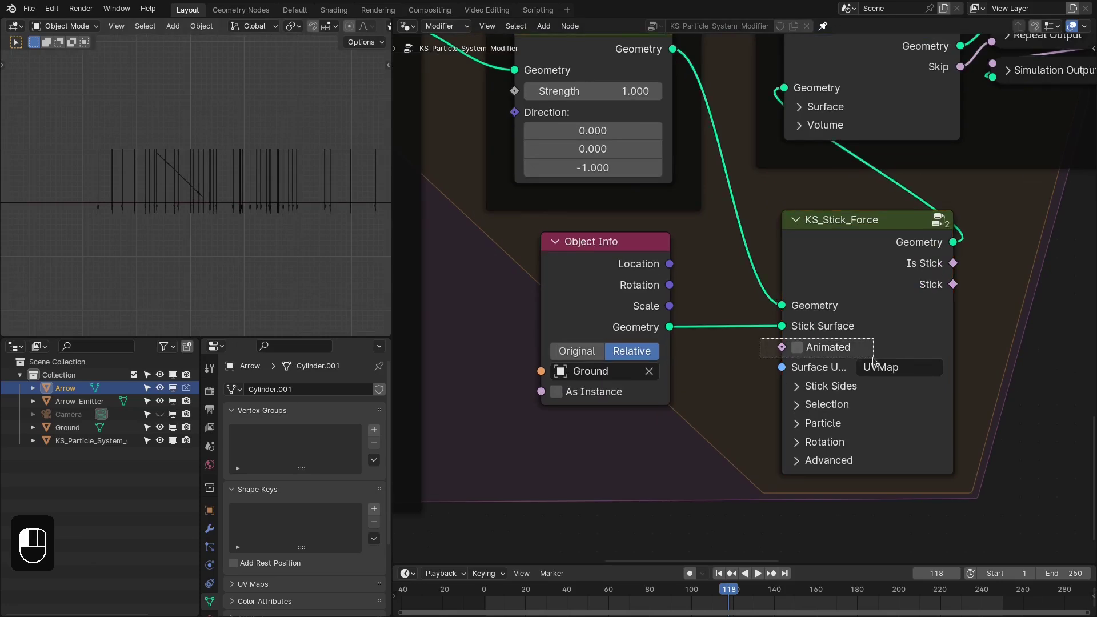
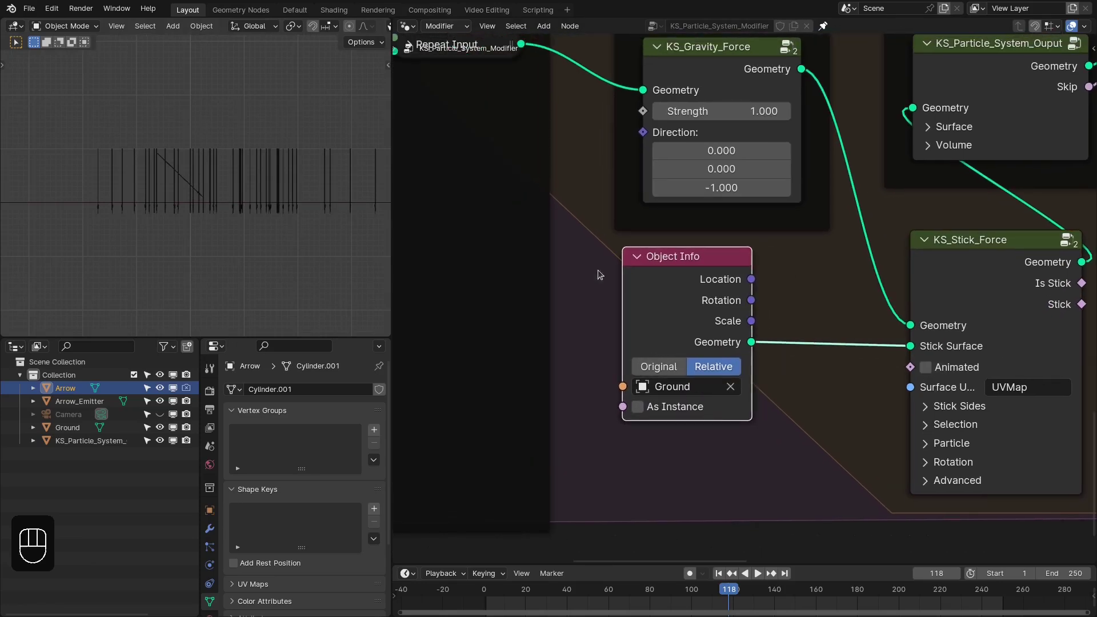
drag(250, 198, 238, 208)
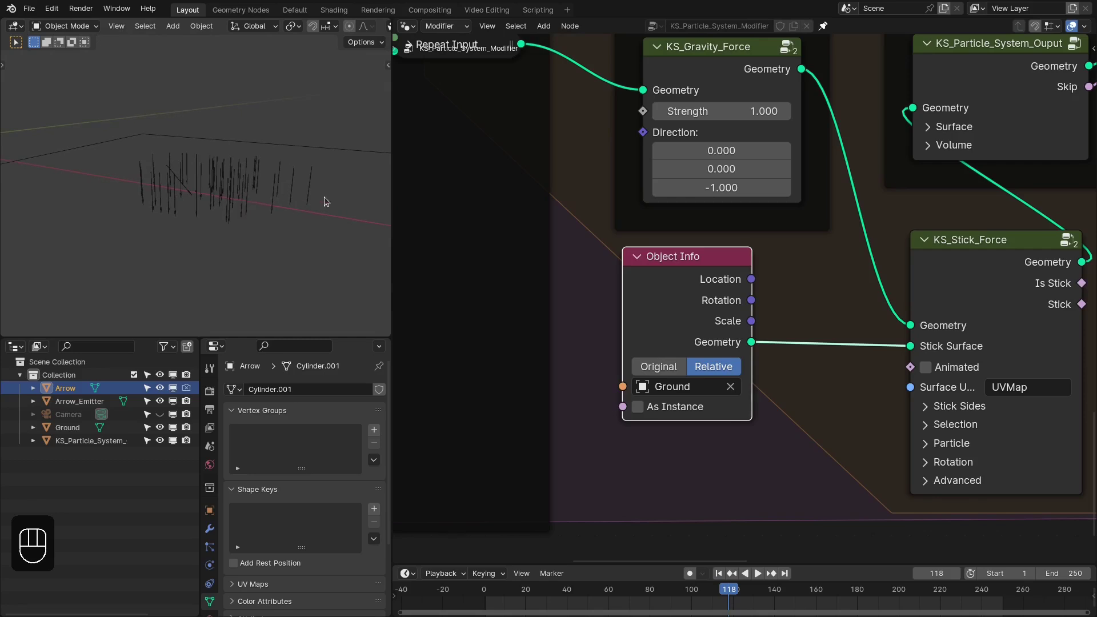
middle_click(340, 202)
Orbit to inspect the lowered arrows in perspective and restore the split layout
drag(825, 335, 812, 352)
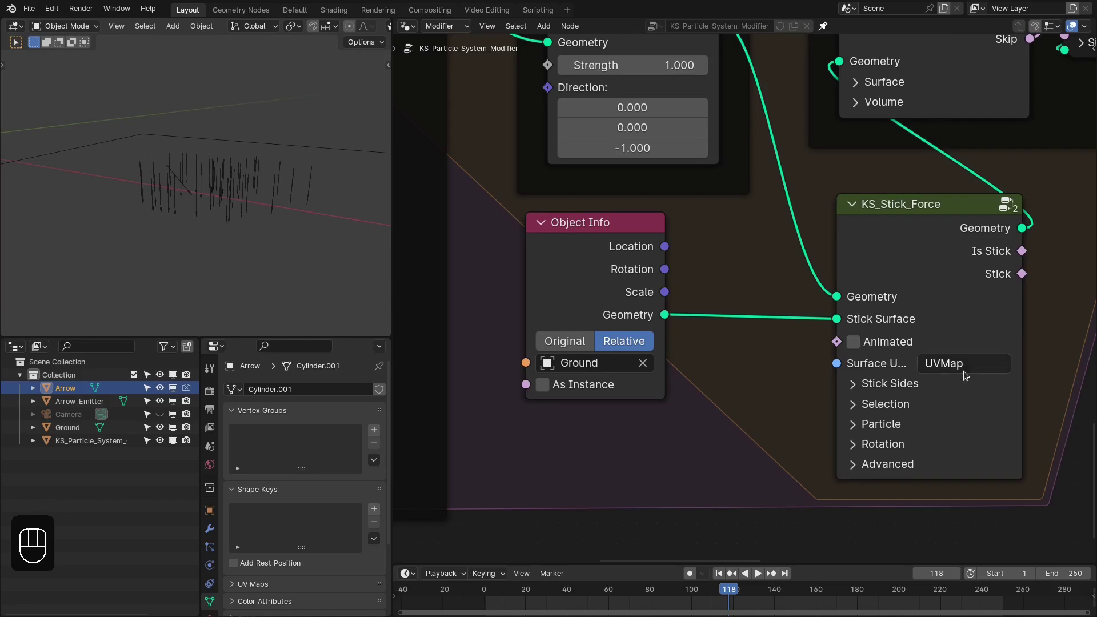
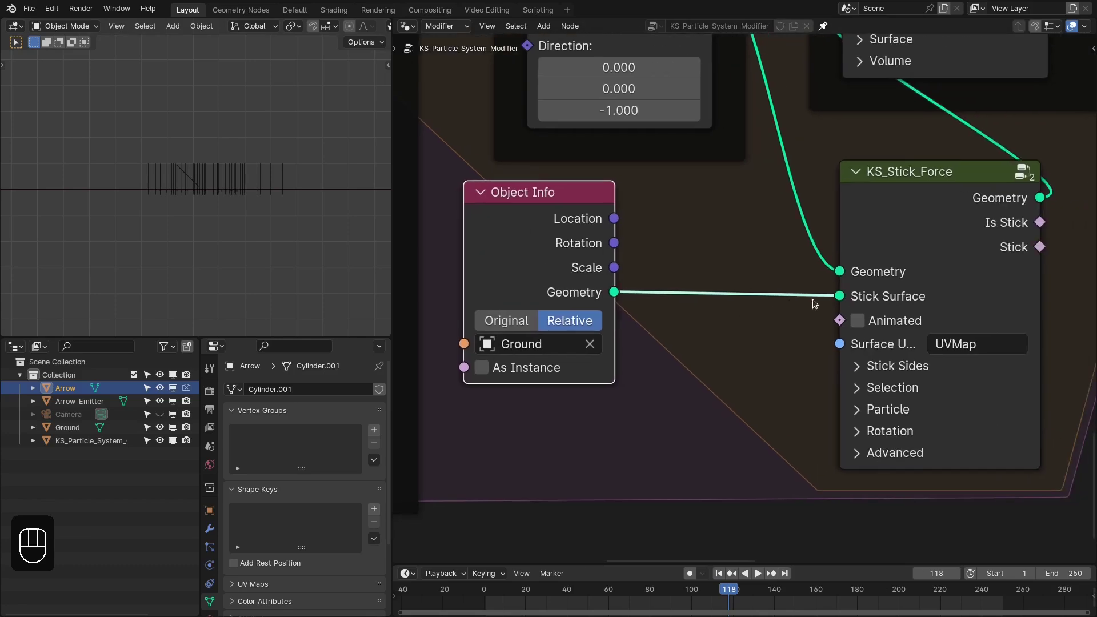
drag(830, 316, 796, 307)
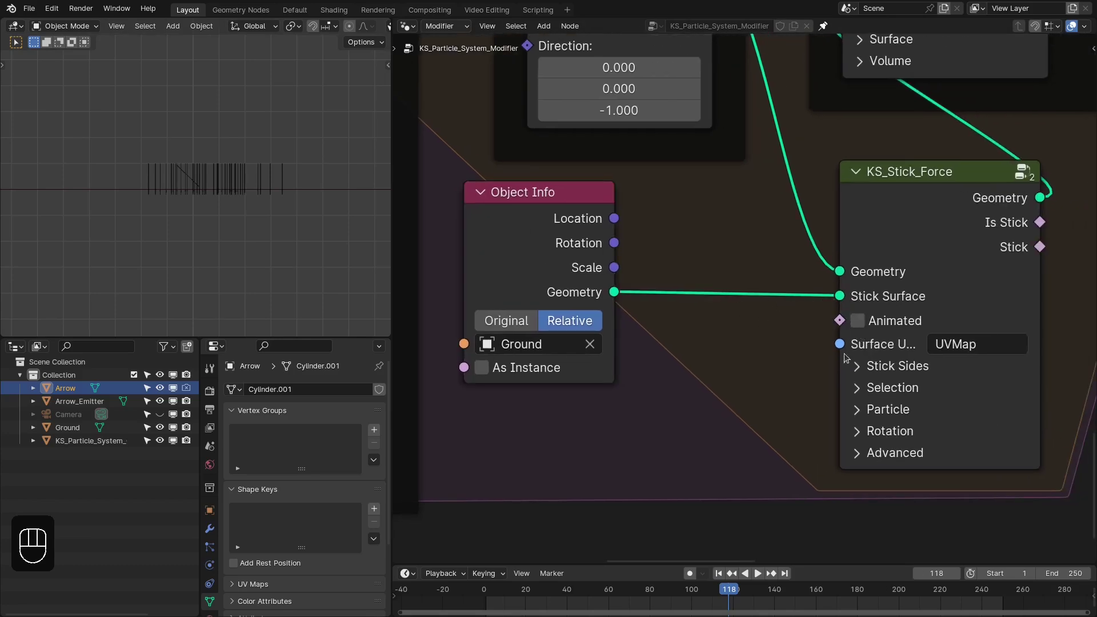
key(ctrl+space)
drag(714, 267, 604, 266)
Add a Monkey (Suzanne), move and rotate it clear of the arrows, and keyframe its motion
key(shift+a)
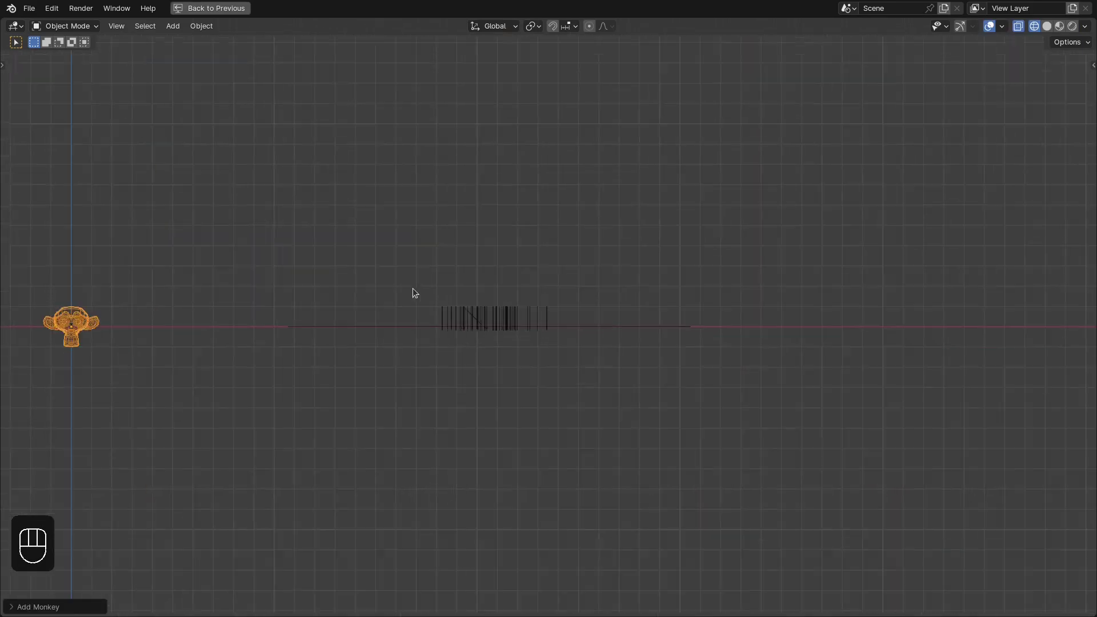
key(g)
key(x)
key(g)
key(z)
key(r)
key(z)
key(ctrl+space)
drag(702, 596, 724, 595)
drag(725, 595, 334, 293)
key(i)
Duplicate the Object Info node and point the copy at Suzanne
click(251, 195)
drag(641, 589, 482, 376)
key(g)
key(x)
key(r)
key(shift+i)
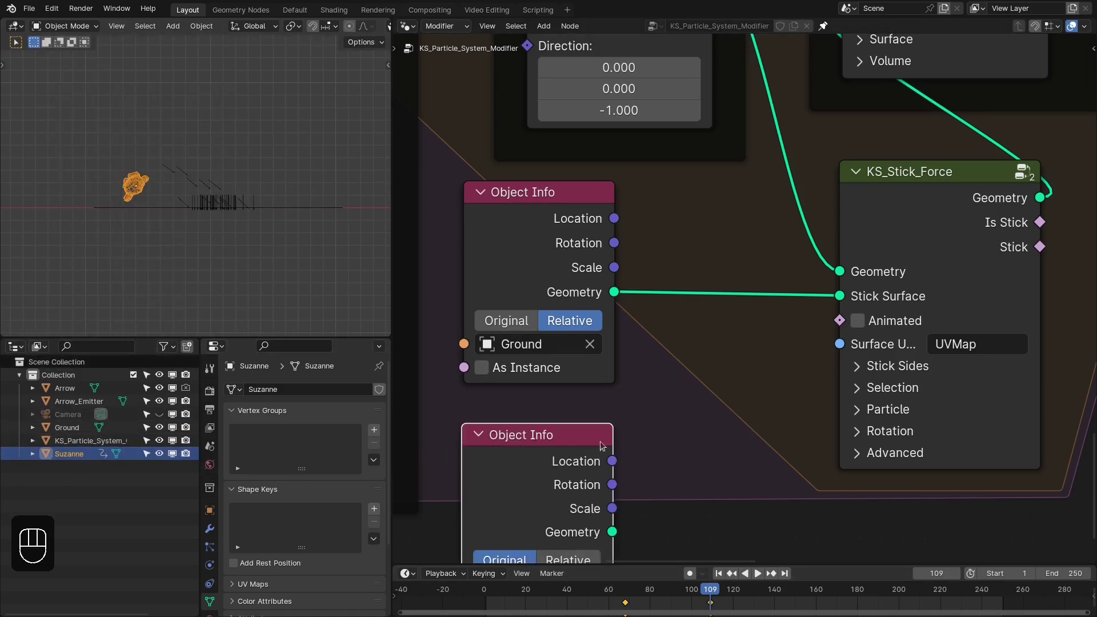
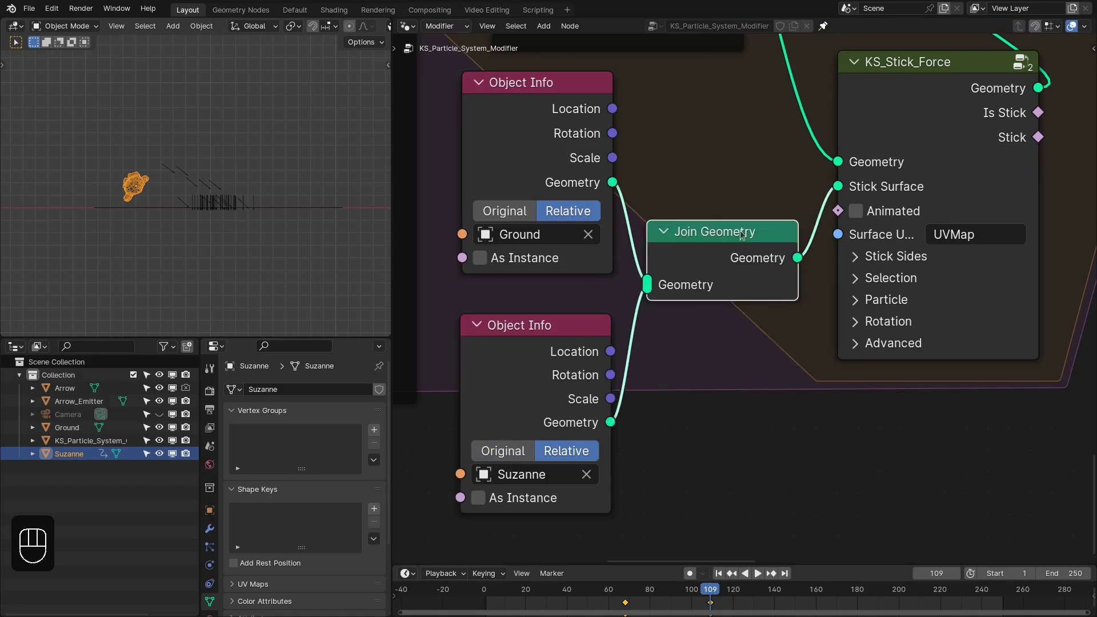
click(735, 240)
click(710, 266)
Merge Ground and Suzanne with Join Geometry into Stick Surface and play the simulation
key(shift+Right)
key(shift+Left)
key(space)
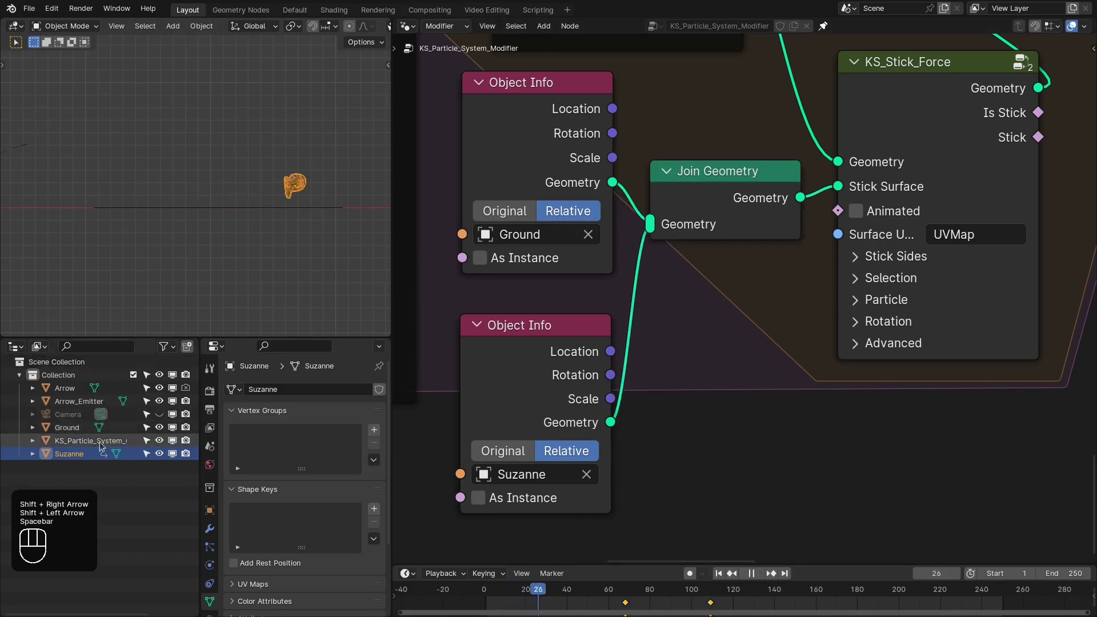
click(100, 445)
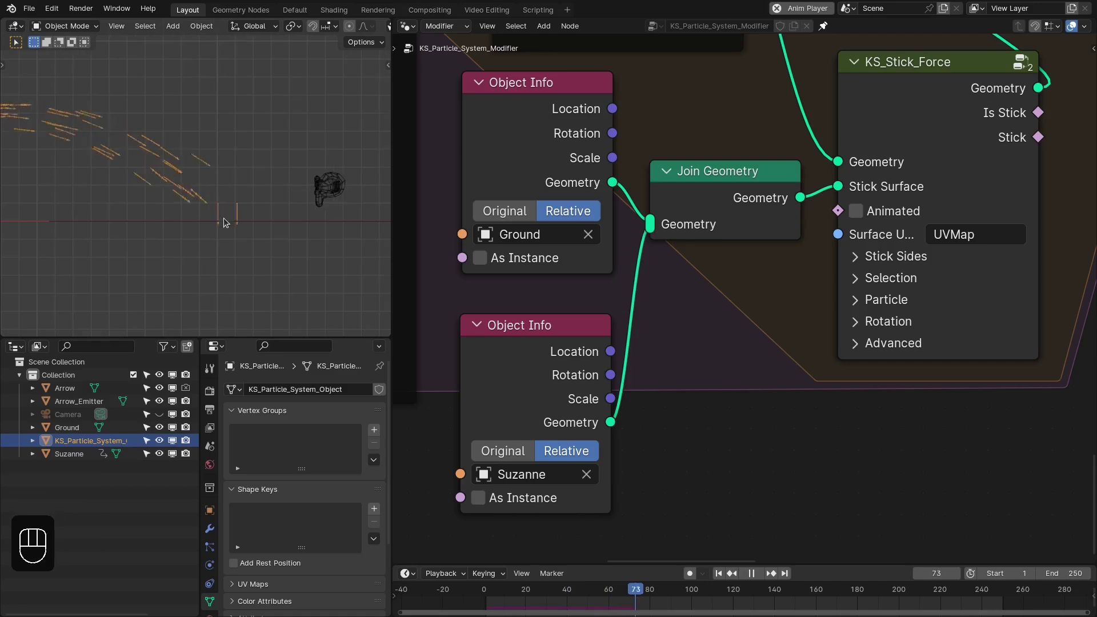
Orbit the scene, rewind to frame 1 and replay to watch arrows stick to Ground and Suzanne
key(space)
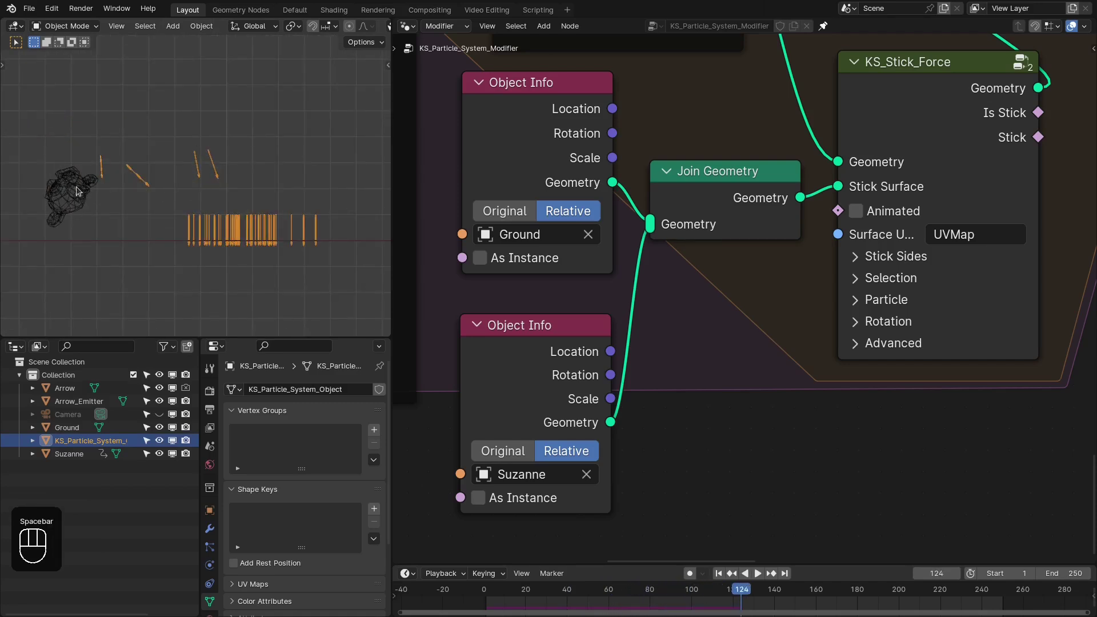
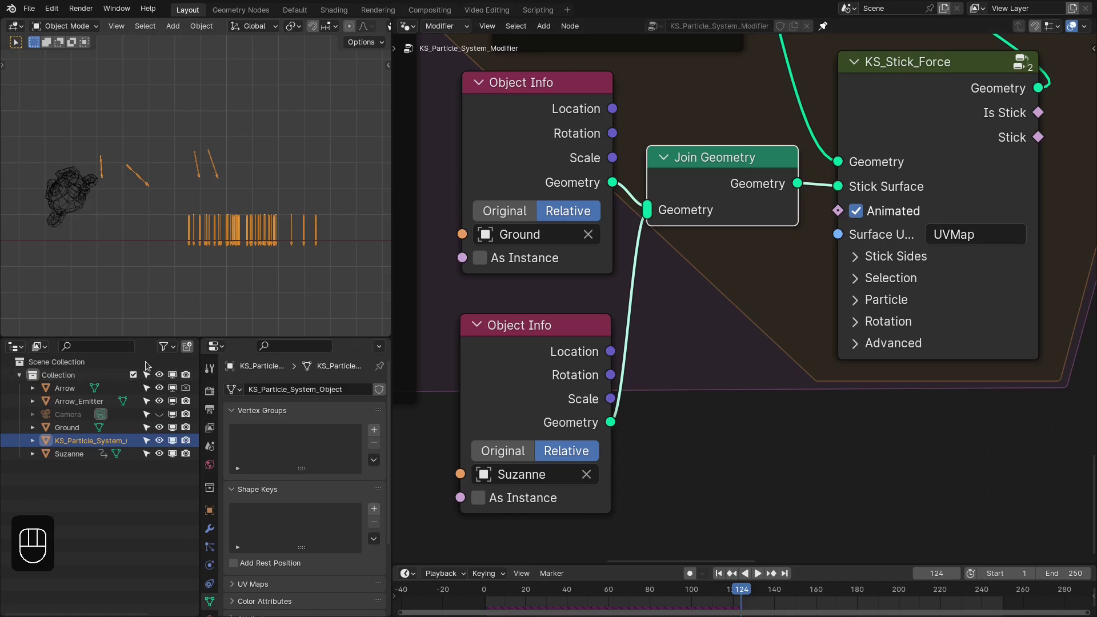
drag(168, 552, 247, 587)
drag(247, 588, 301, 530)
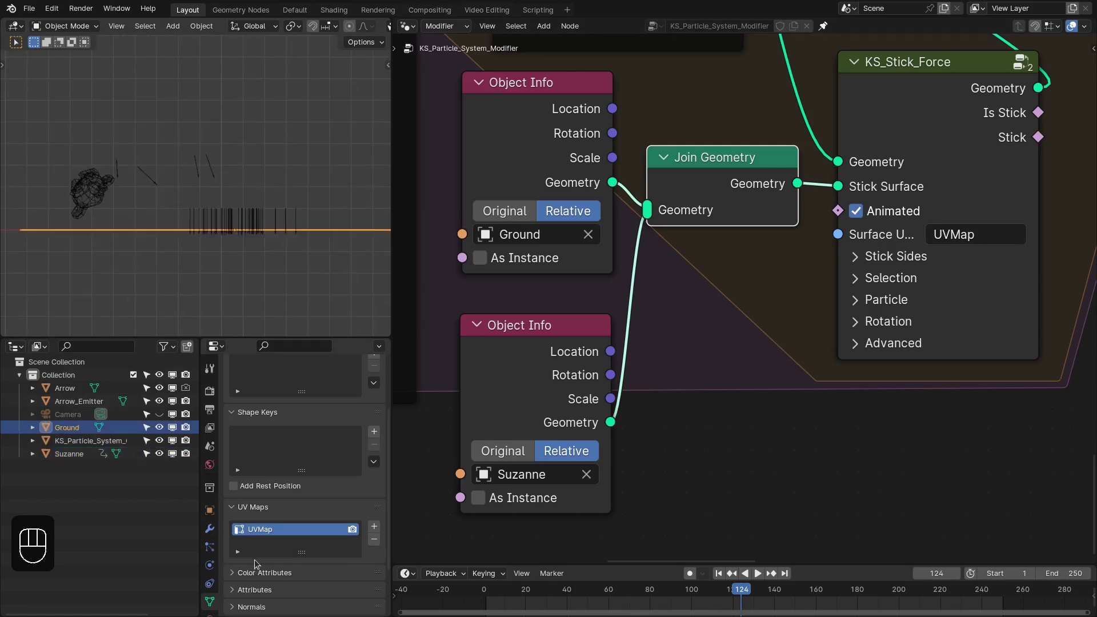
middle_click(180, 208)
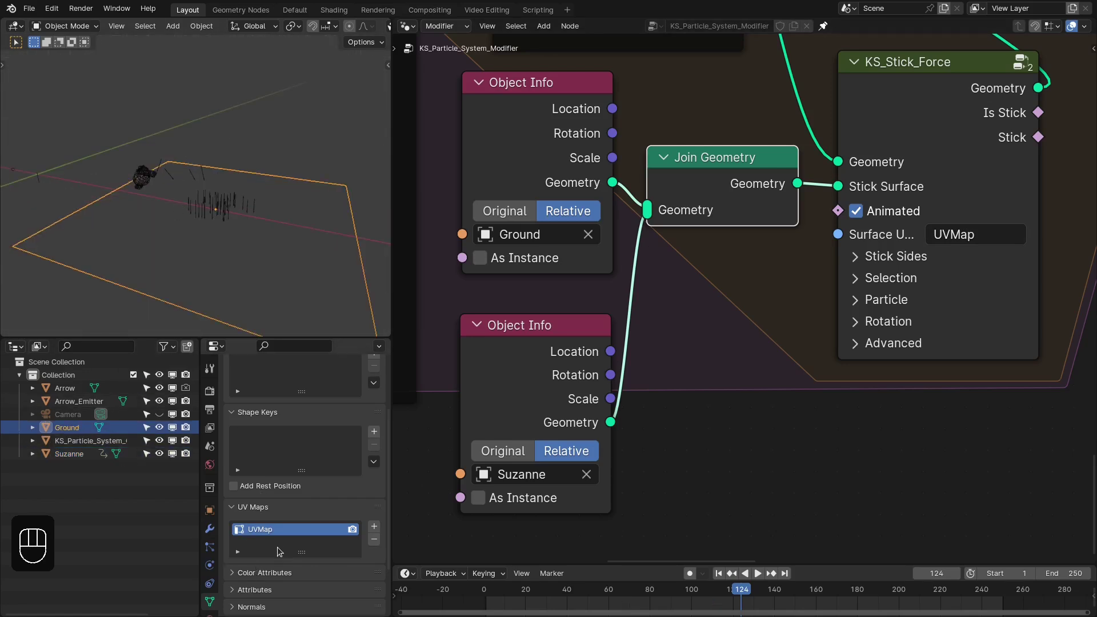
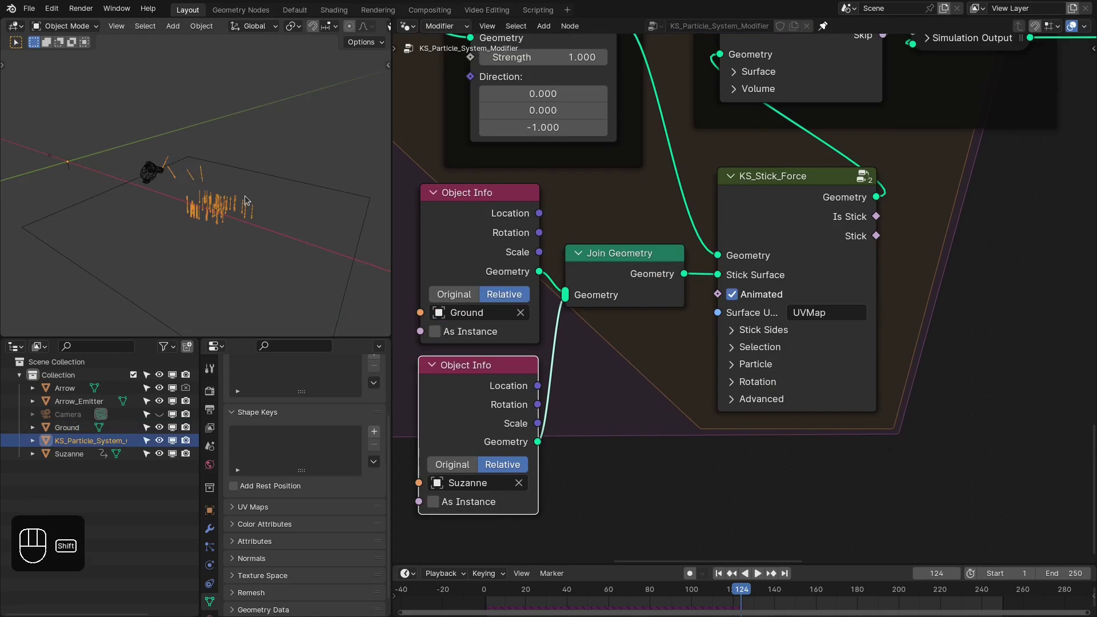
key(shift+Right)
key(shift+Left)
key(space)
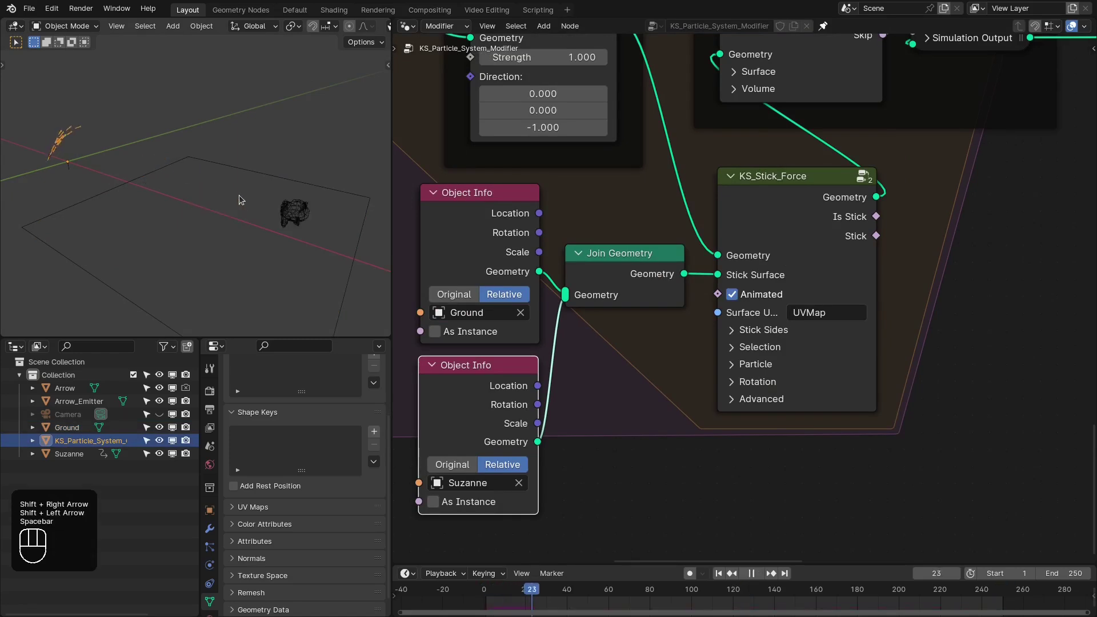
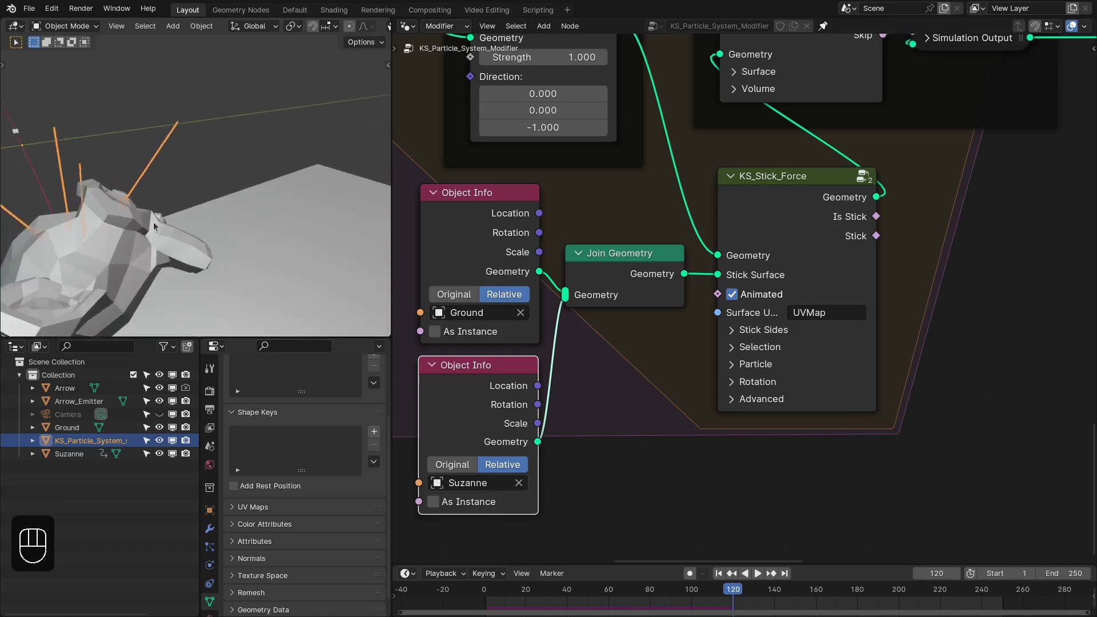
key(KP_1)
Enable Backside with Frontside under Stick Sides, then reveal the Selection options
key(z)
click(748, 294)
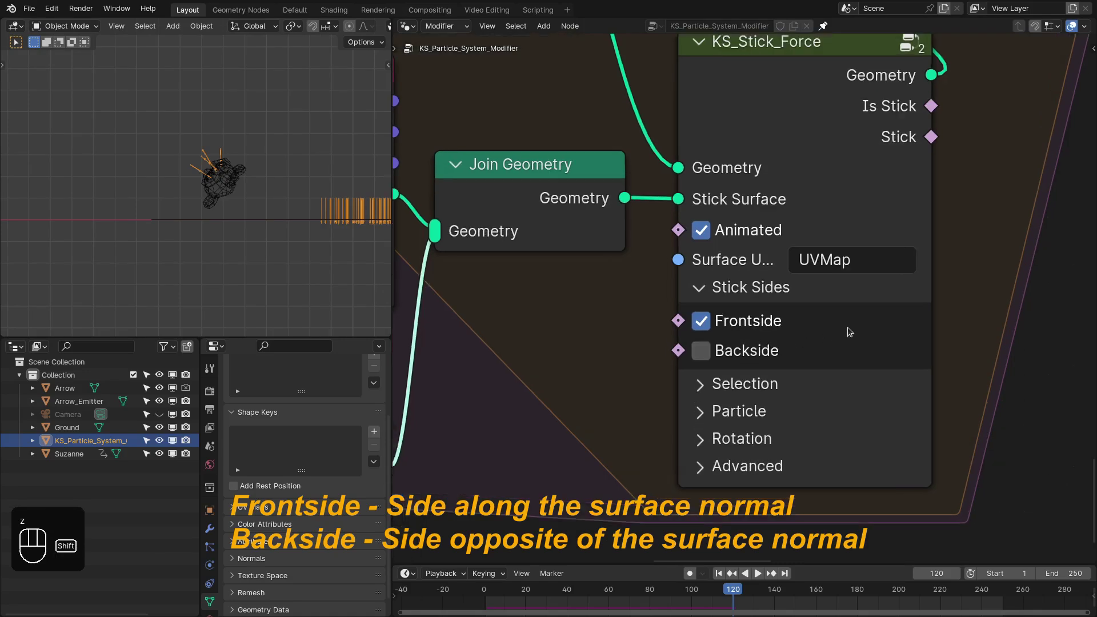
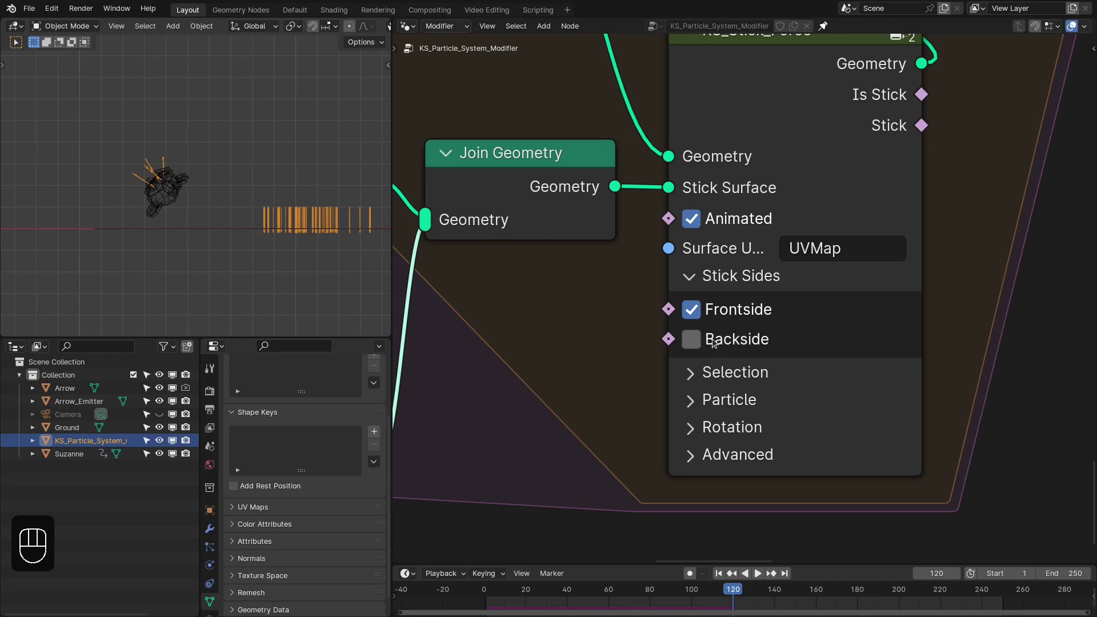
drag(713, 340, 674, 321)
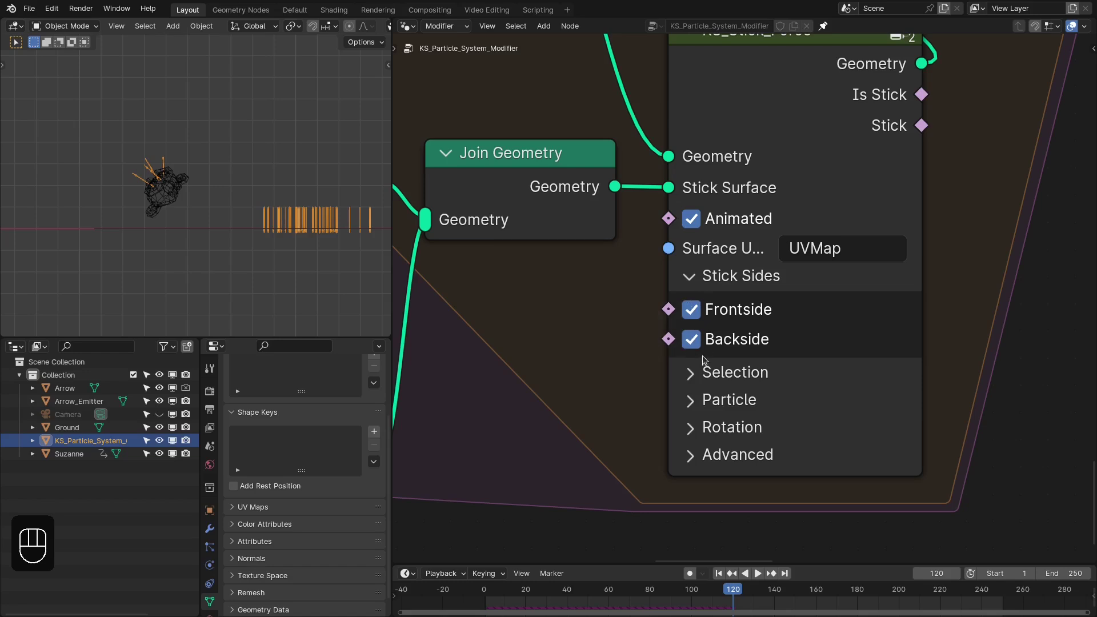
click(707, 338)
drag(704, 301, 624, 373)
drag(531, 323, 214, 159)
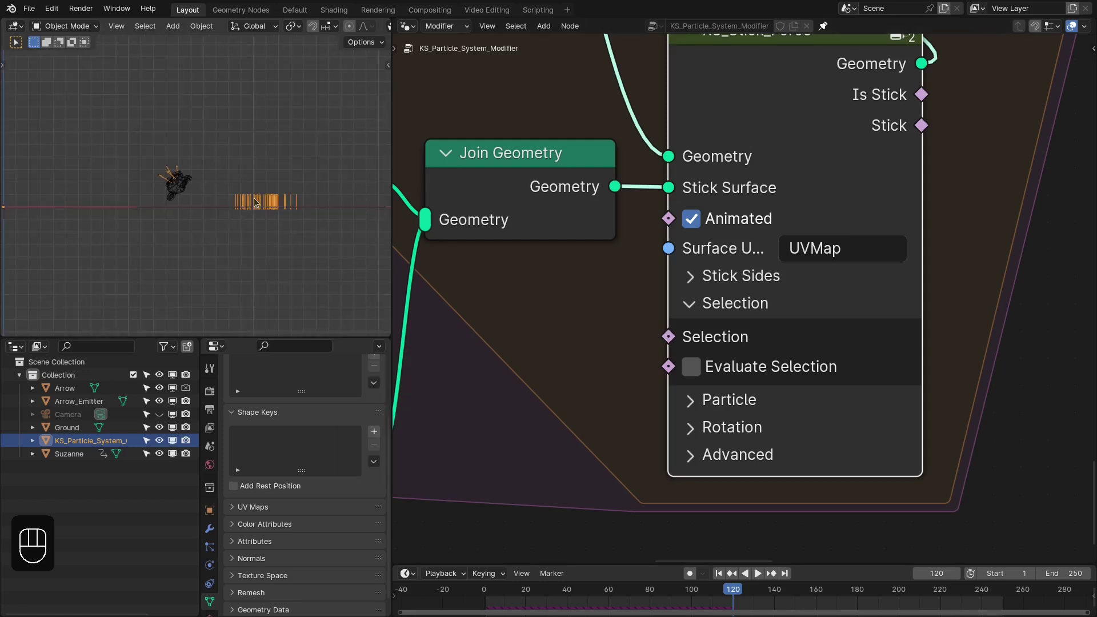
Feed a Boolean Random Value into Selection and replay with different seeds so half the arrows stick
middle_click(724, 335)
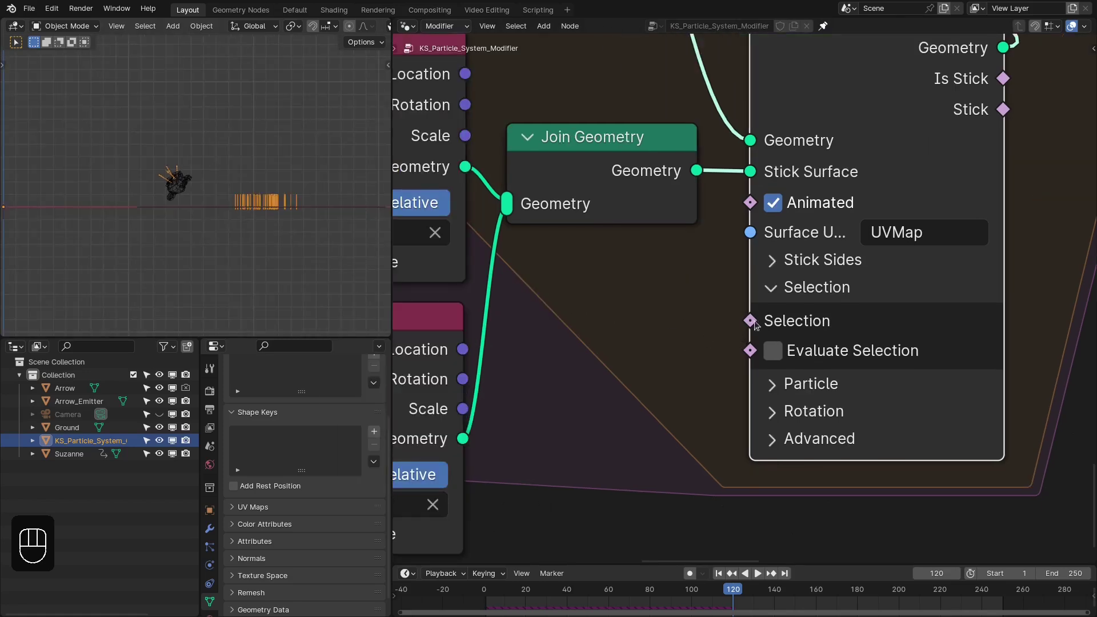
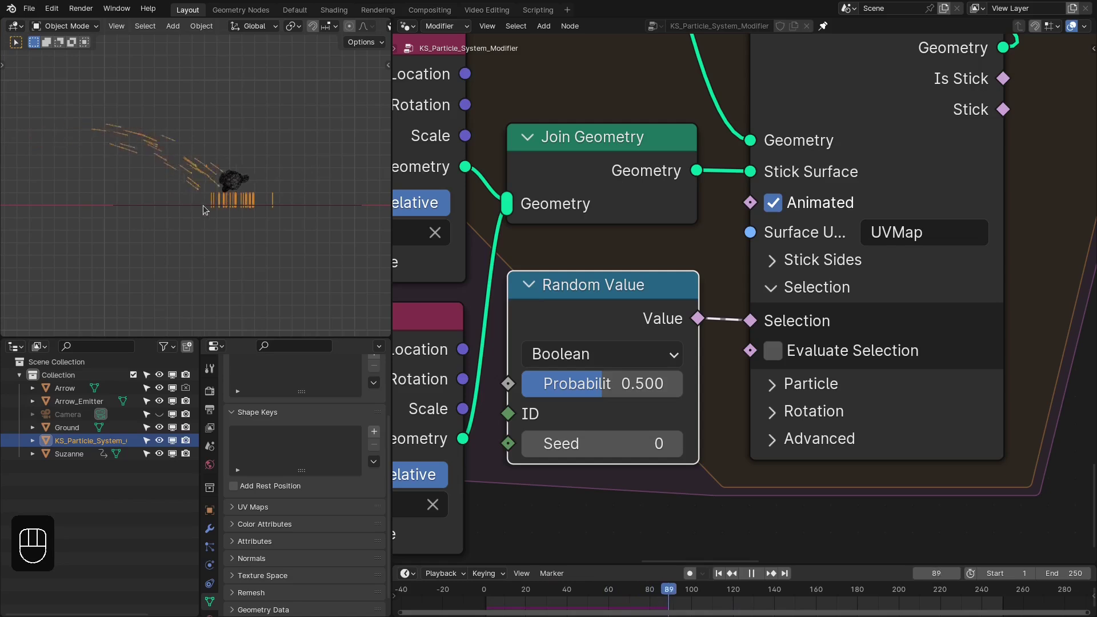
key(space)
drag(133, 210, 184, 194)
key(KP_1)
key(shift+Left)
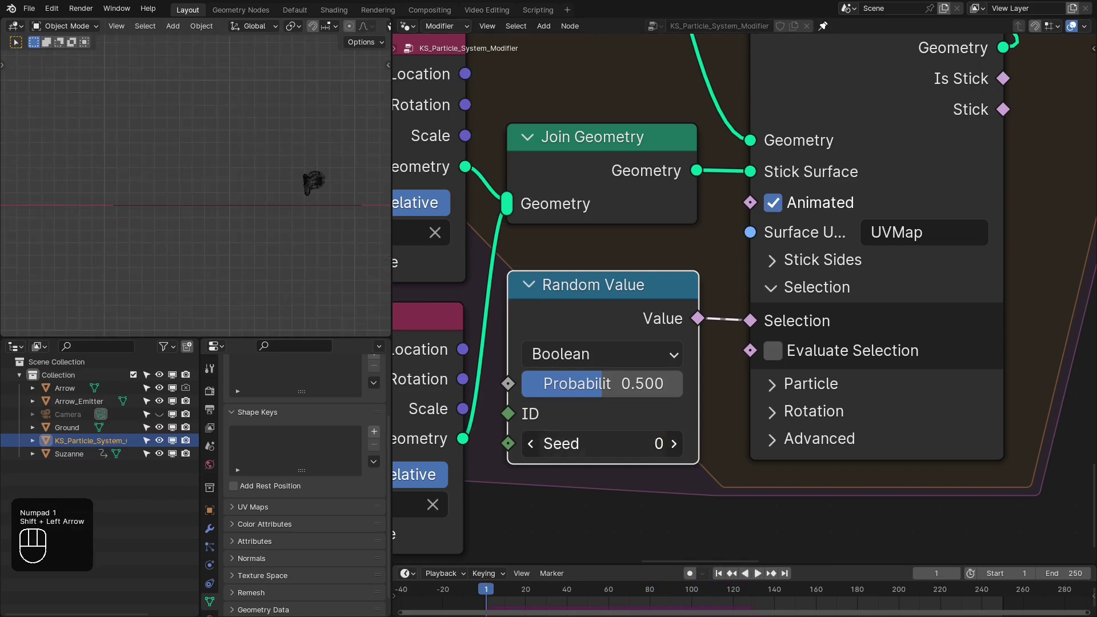
key(shift+Right)
key(shift+Left)
key(space)
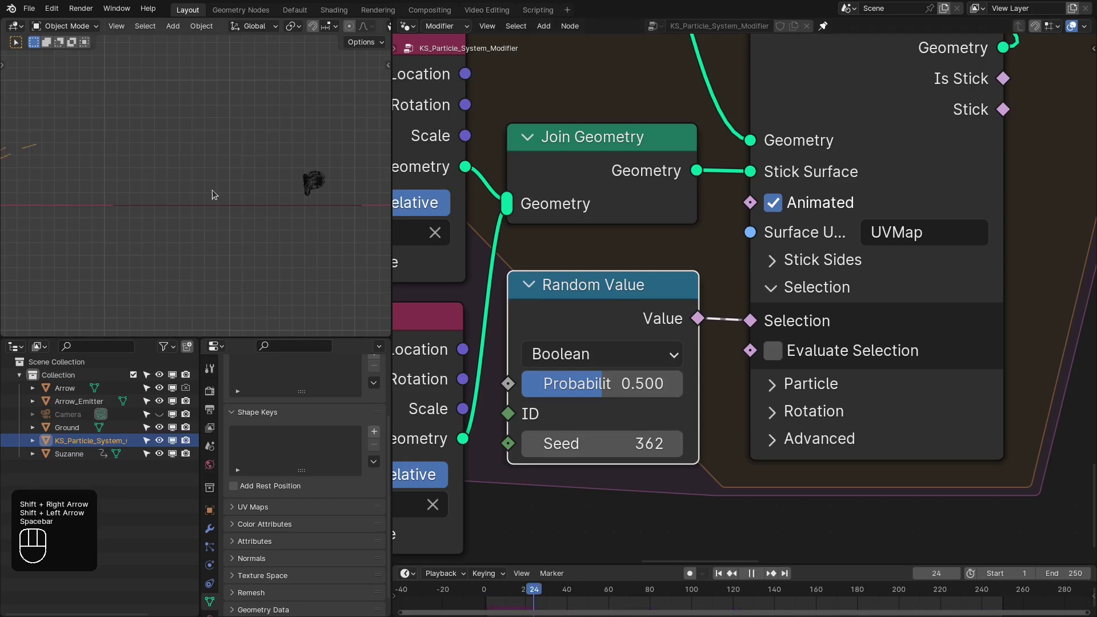
key(space)
Inspect the result, delete the Random Value node and zoom in on Suzanne's vertex group
drag(149, 178, 129, 199)
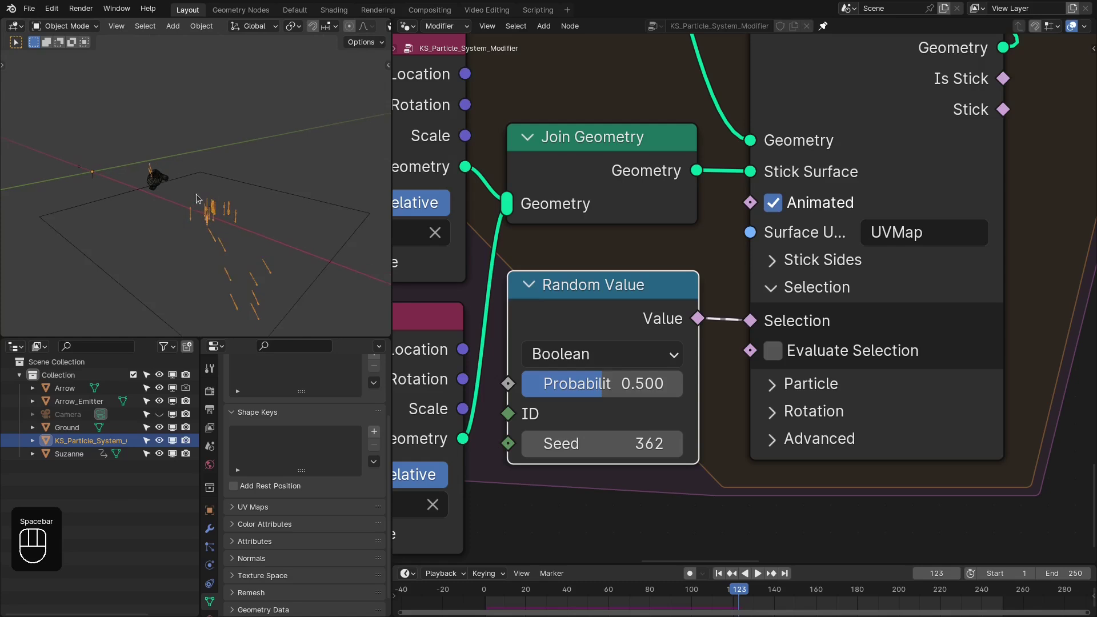
drag(164, 189, 236, 182)
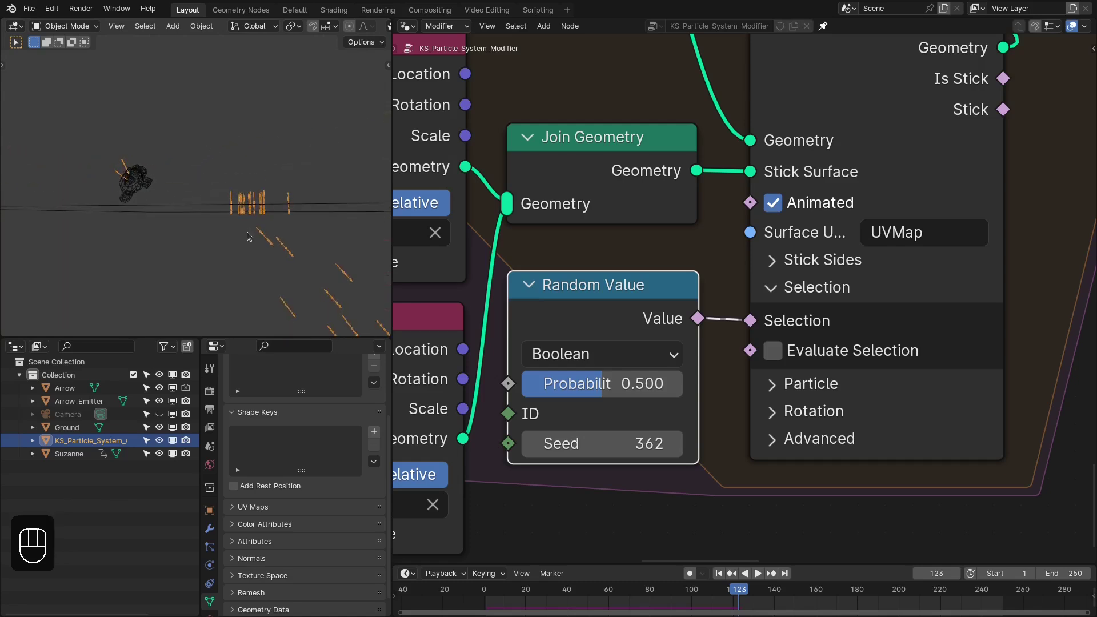
key(KP_1)
click(604, 294)
key(x)
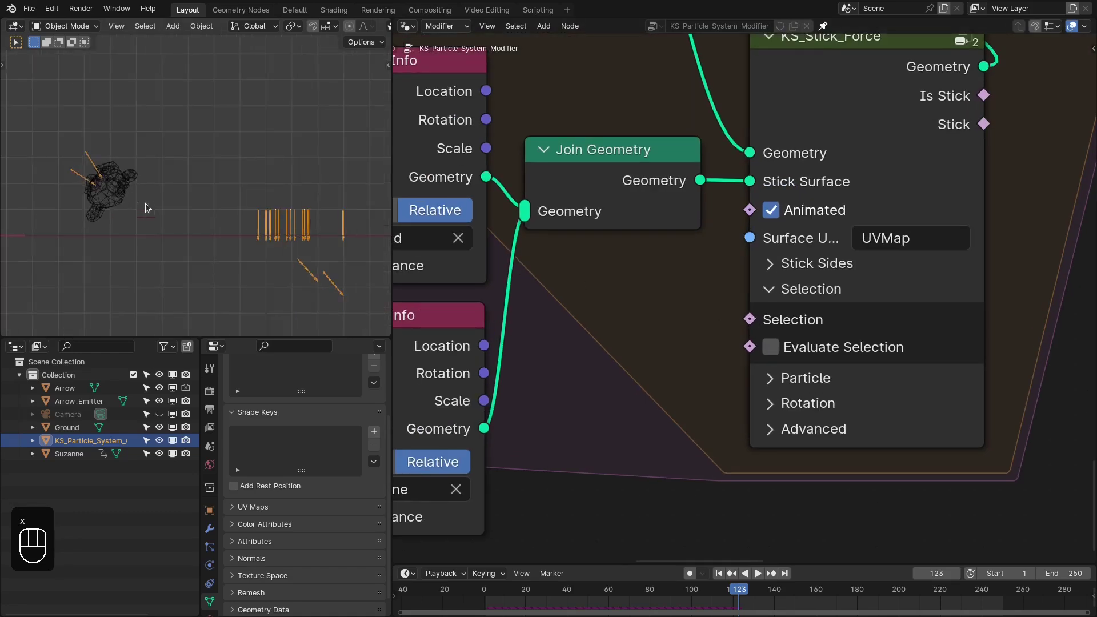
middle_click(184, 178)
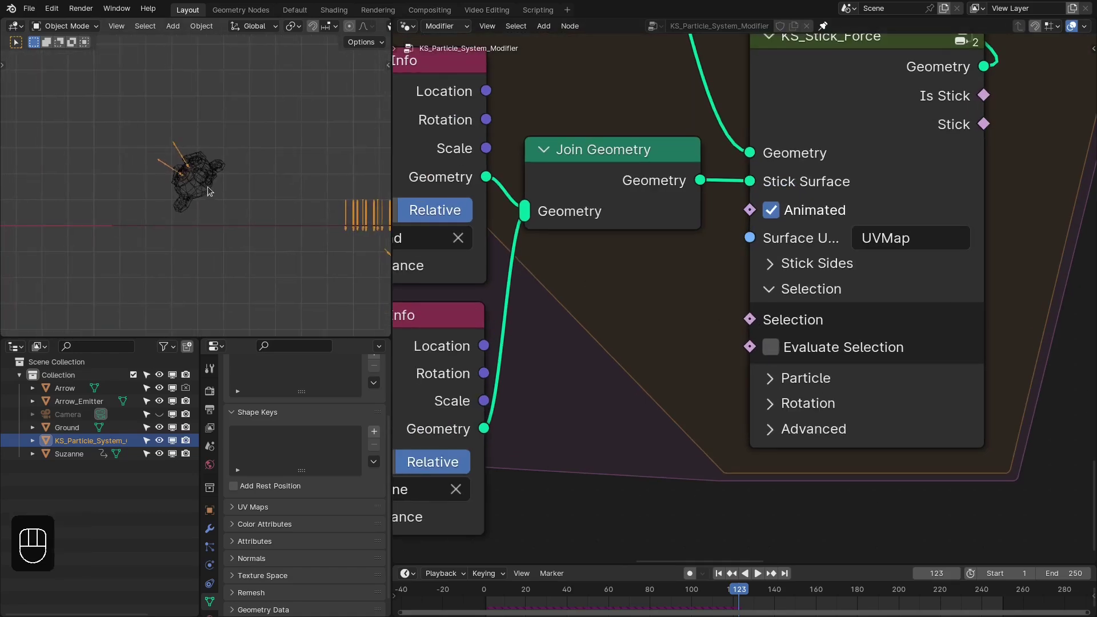
drag(758, 349, 600, 301)
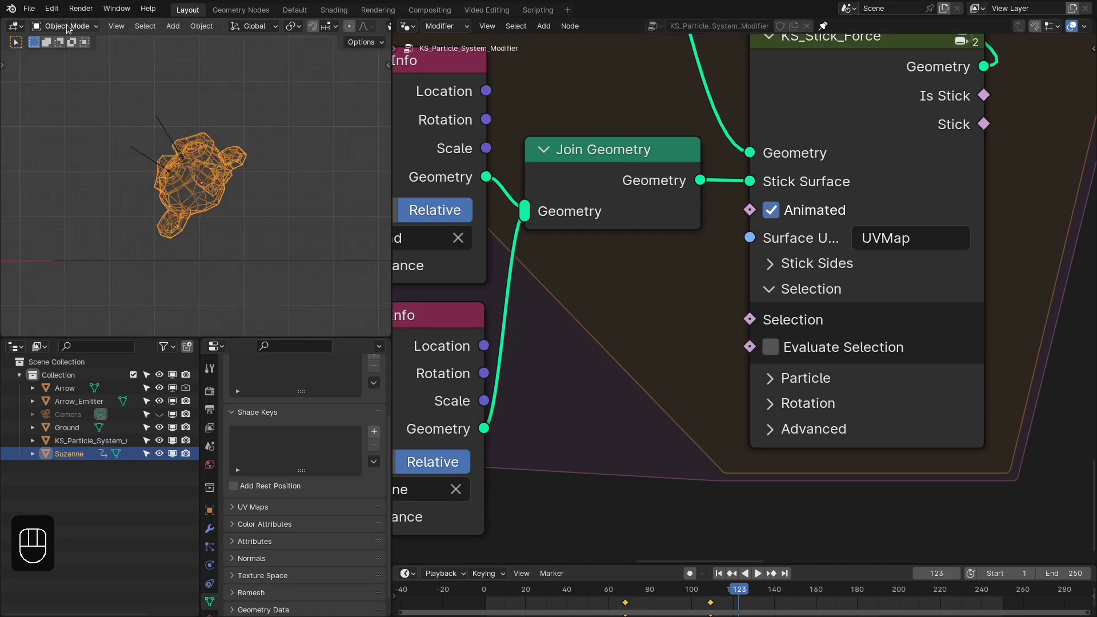
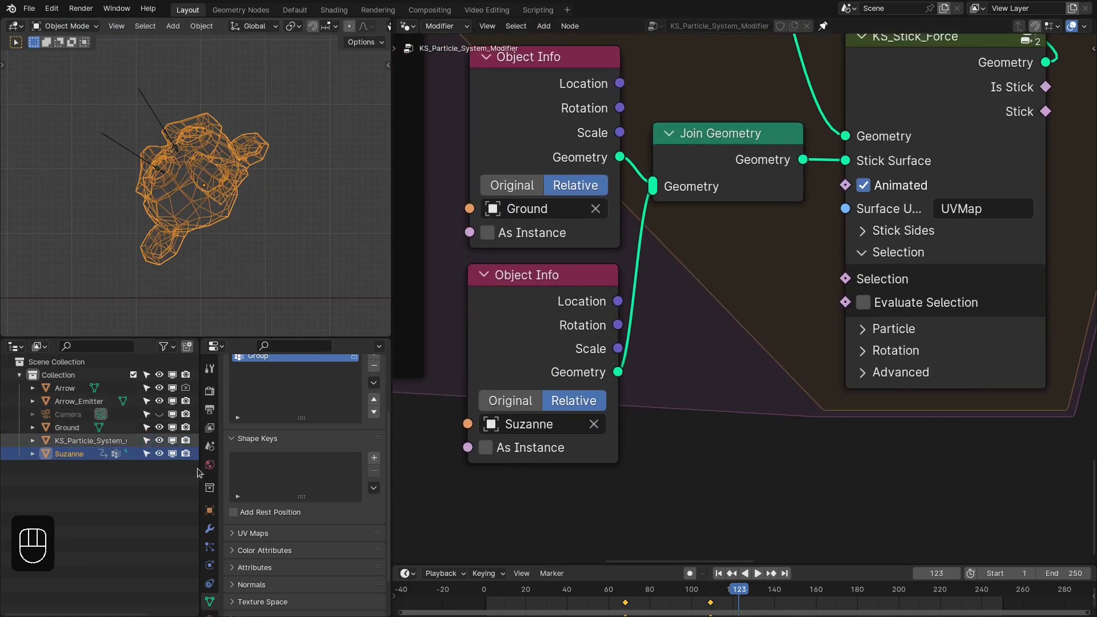
Feed a Float Named Attribute 'Group' into Selection with Evaluate Selection on and replay
key(shift+a)
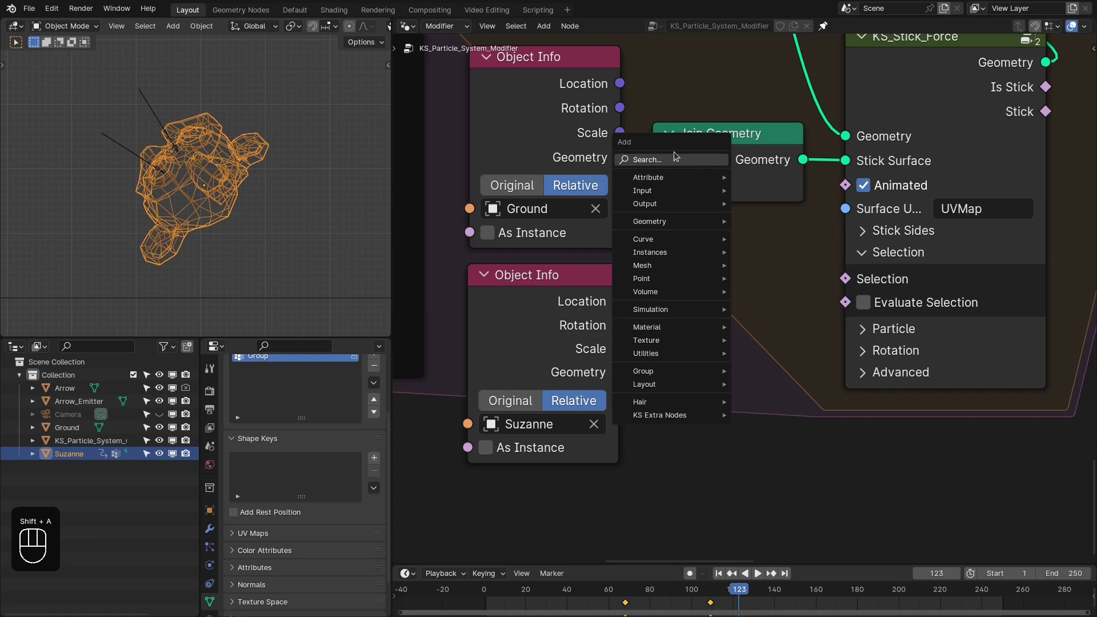
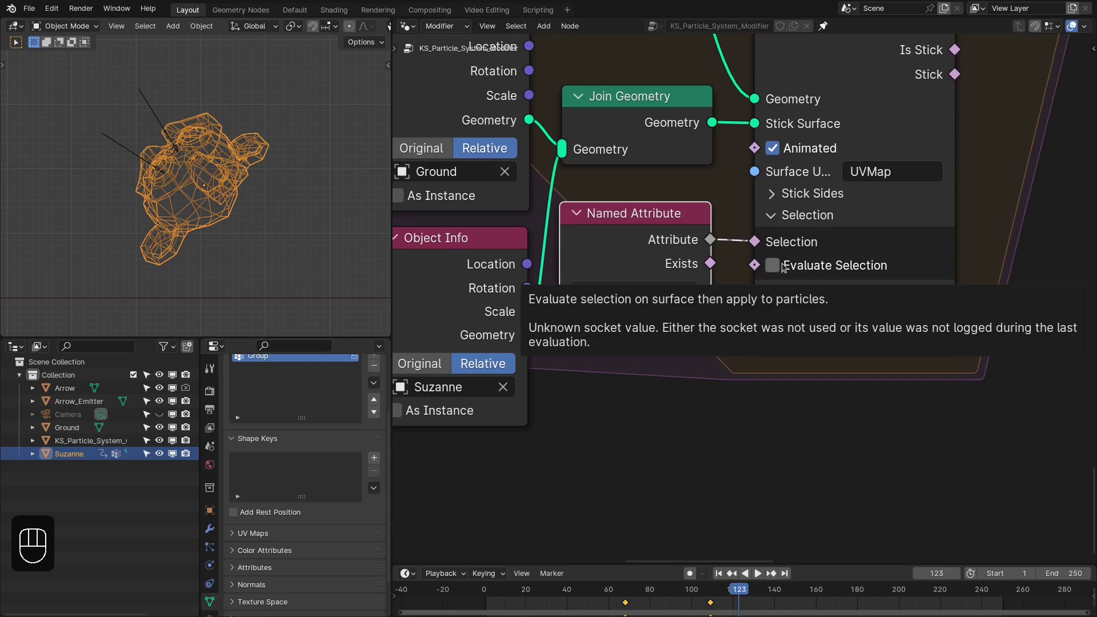
click(782, 268)
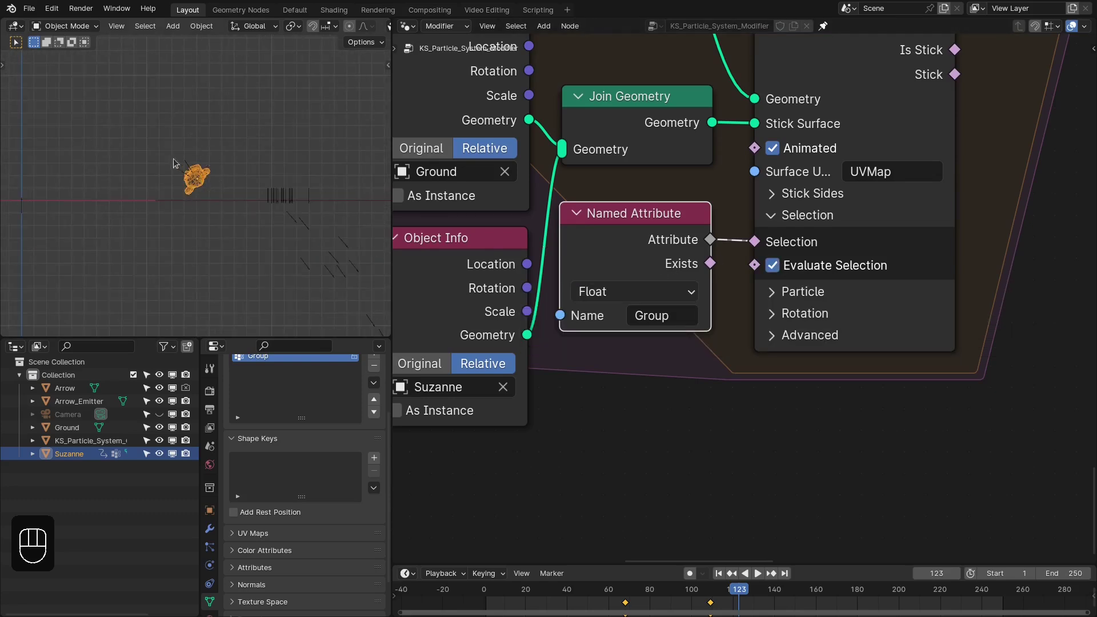
middle_click(282, 202)
key(KP_1)
key(shift+Right)
key(shift+Left)
key(space)
Stop playback and delete the Named Attribute node, leaving Selection unconnected
click(91, 135)
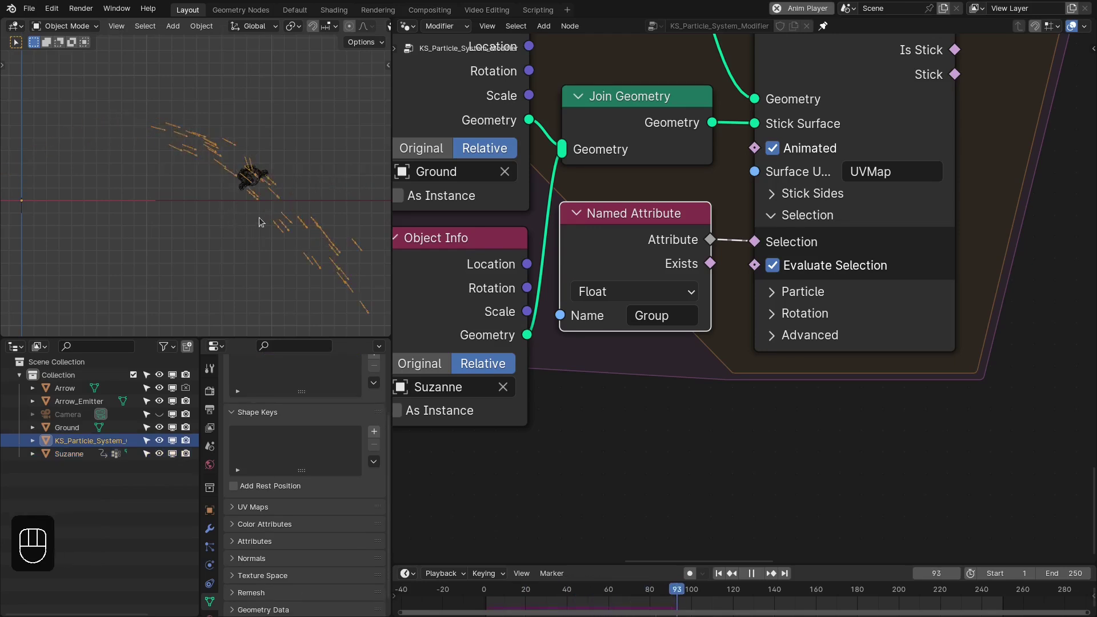
key(space)
drag(277, 213, 737, 300)
key(KP_1)
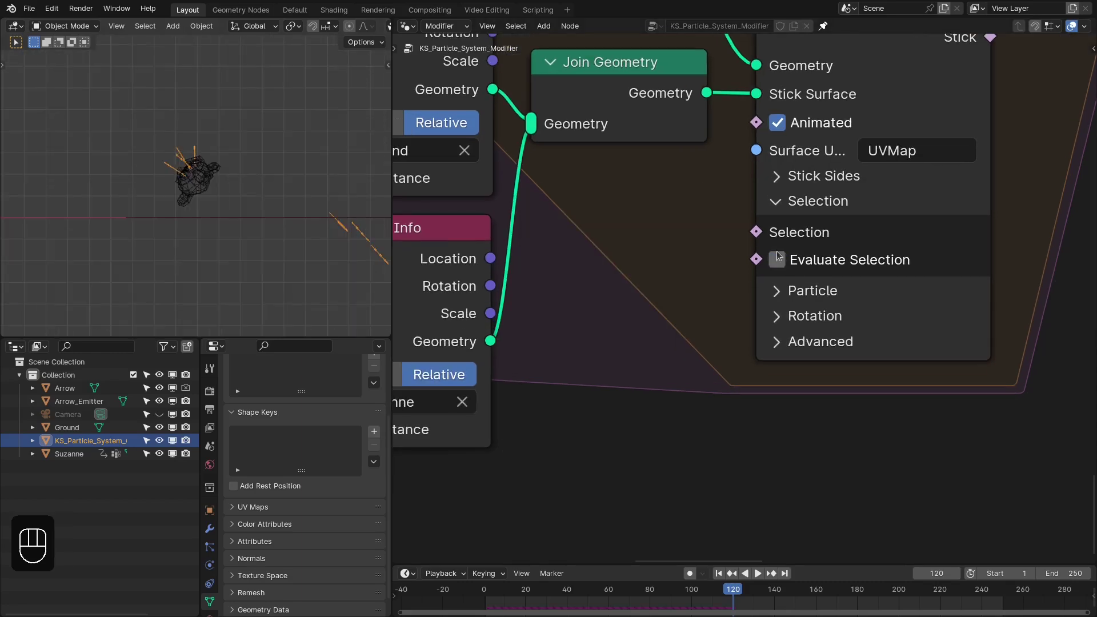
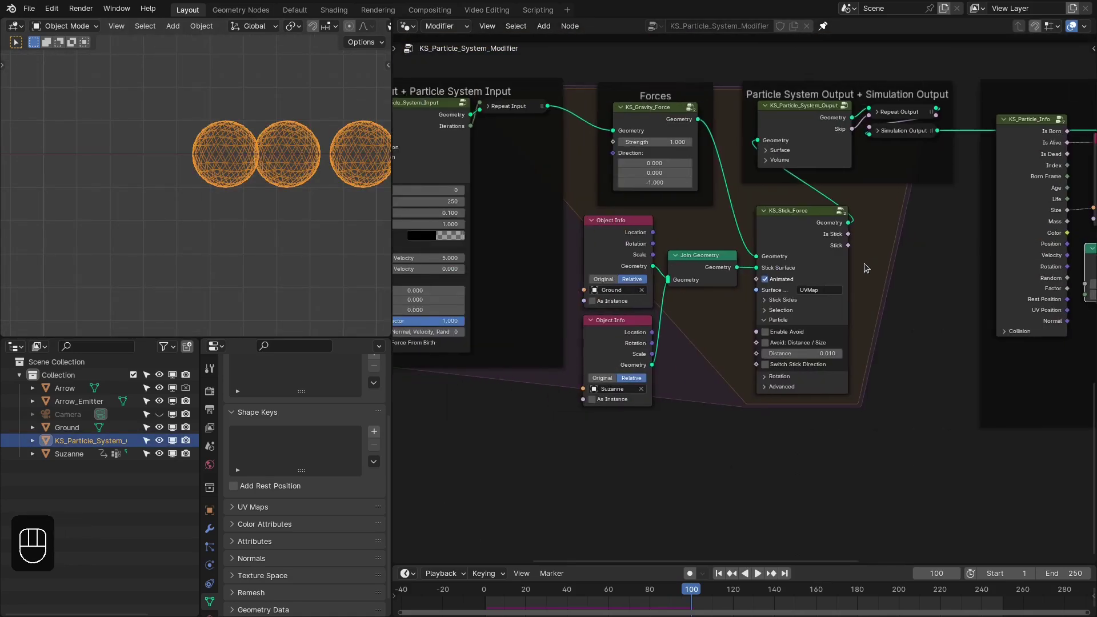
Turn on Enable Avoid (distance 0.25) on the stick force and inspect the arrows
click(789, 342)
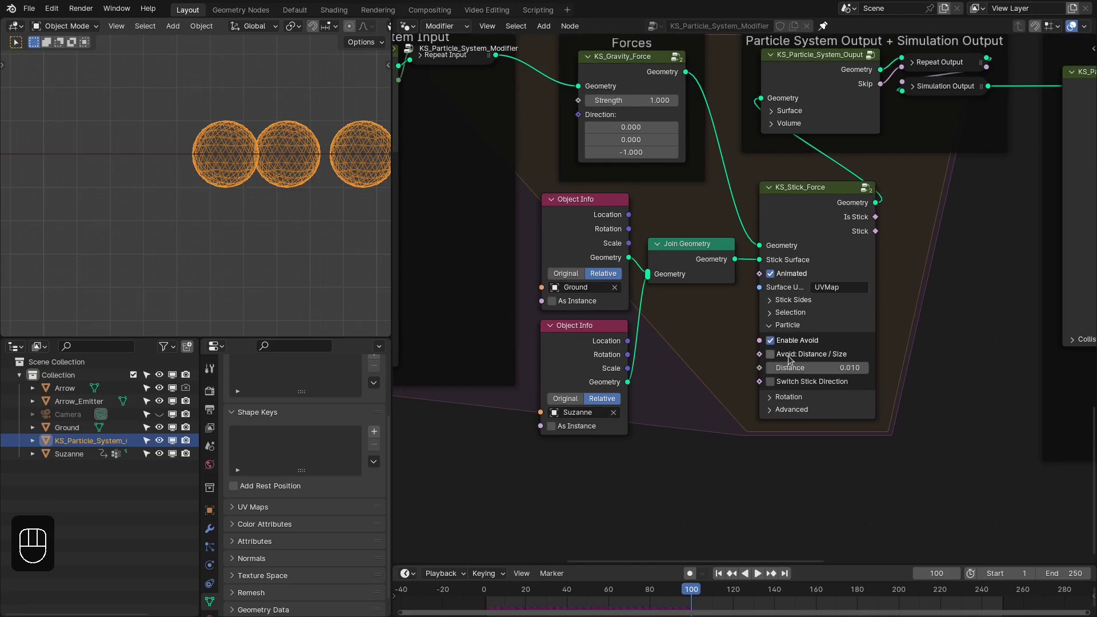
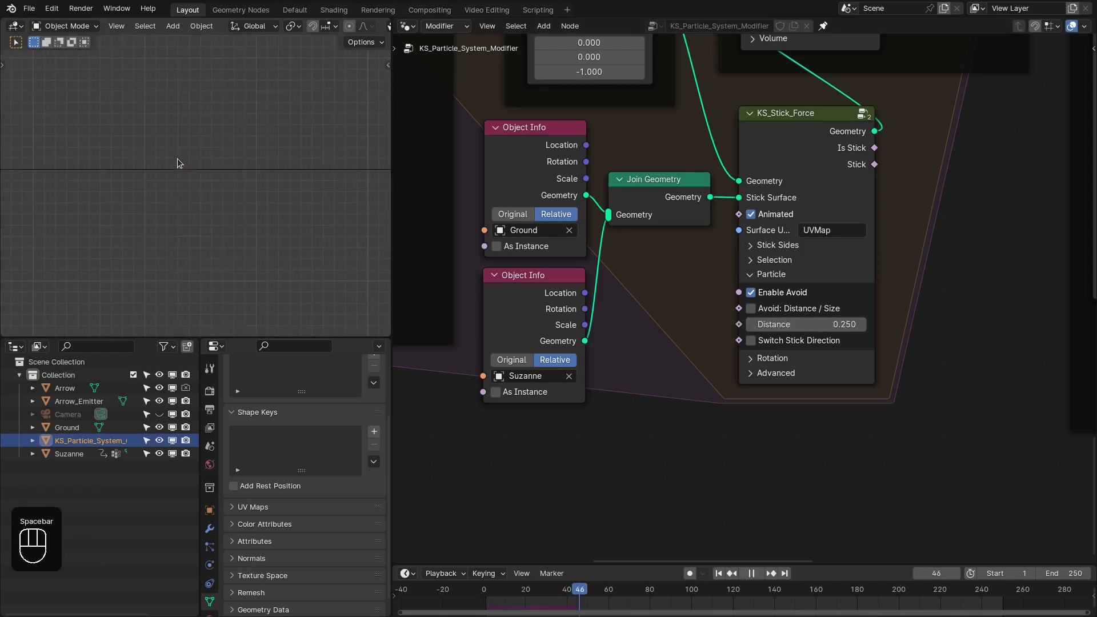
click(216, 183)
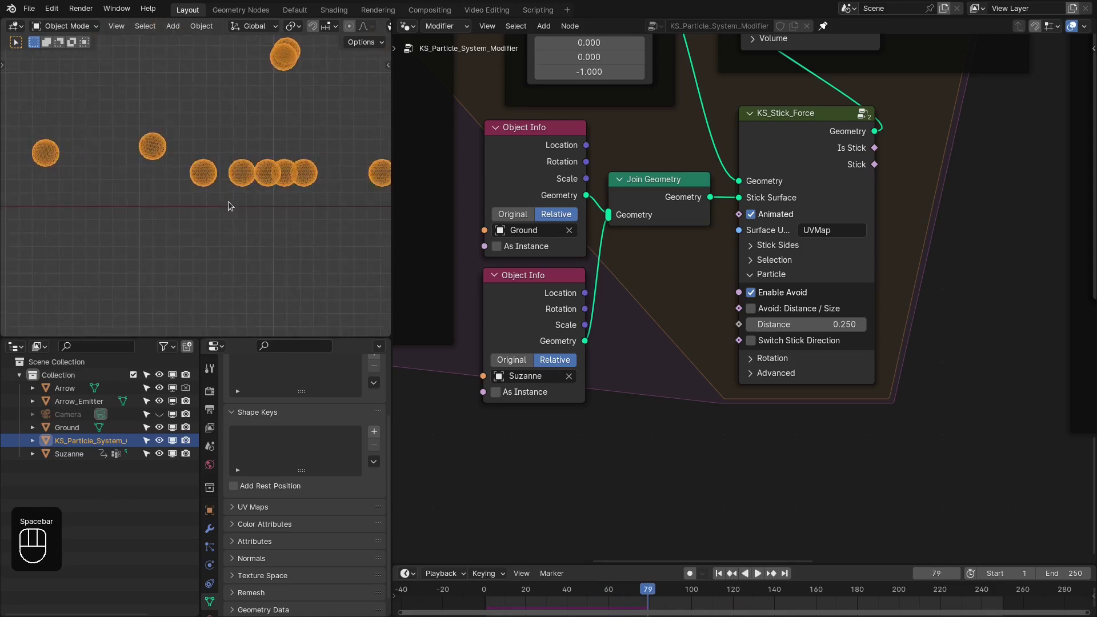
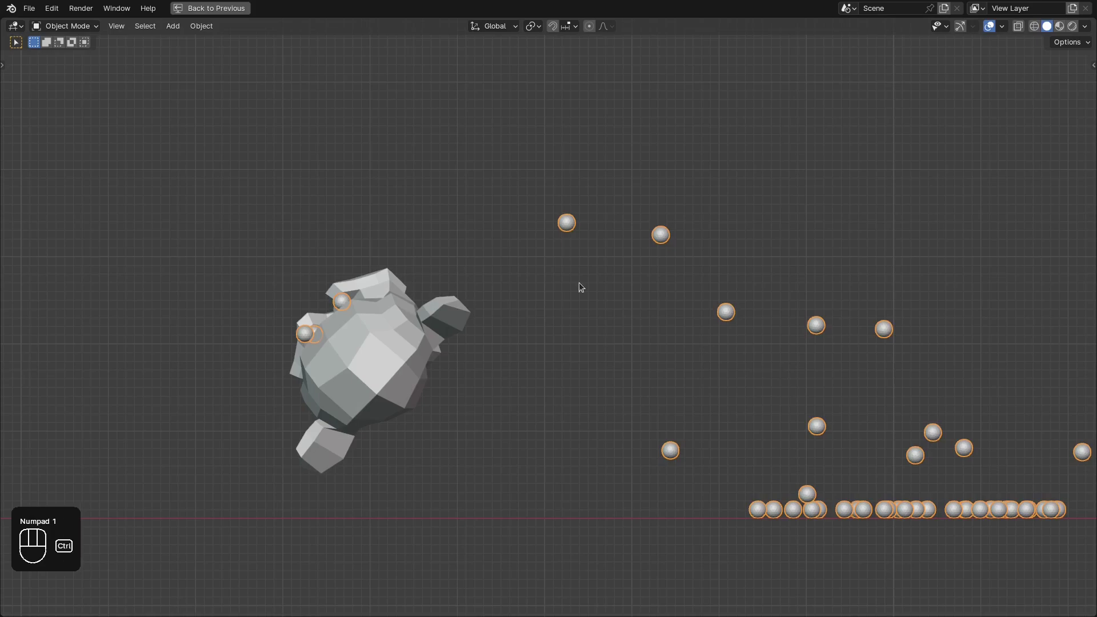
key(ctrl+space)
drag(732, 395, 696, 386)
middle_click(138, 213)
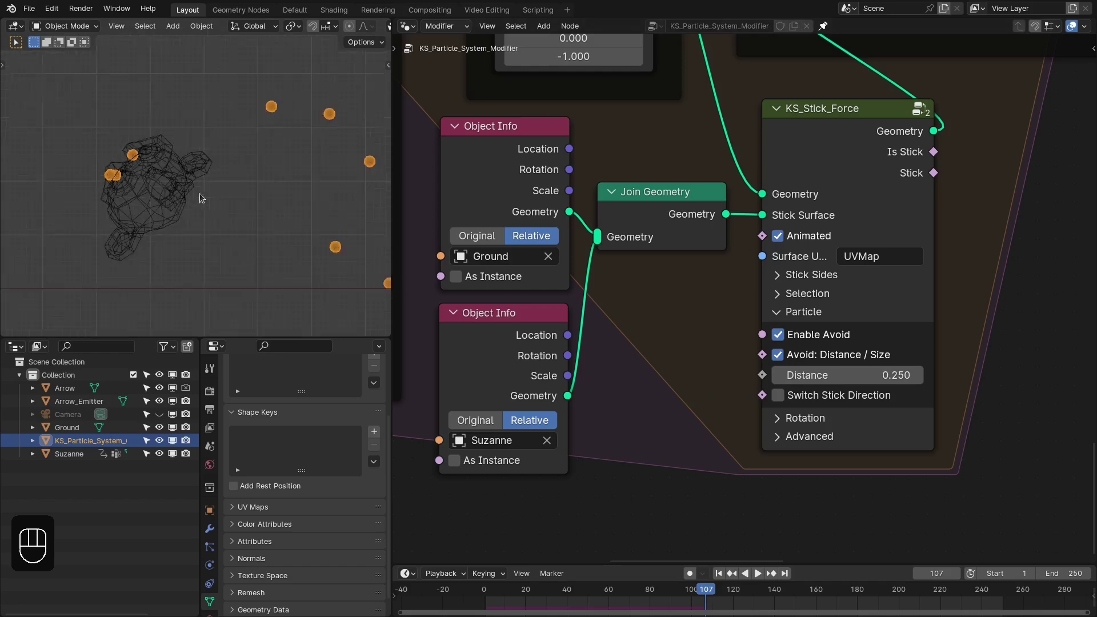
key(z)
key(z)
Enable Switch Stick Direction and replay from frame 1 in a full-screen view
click(795, 400)
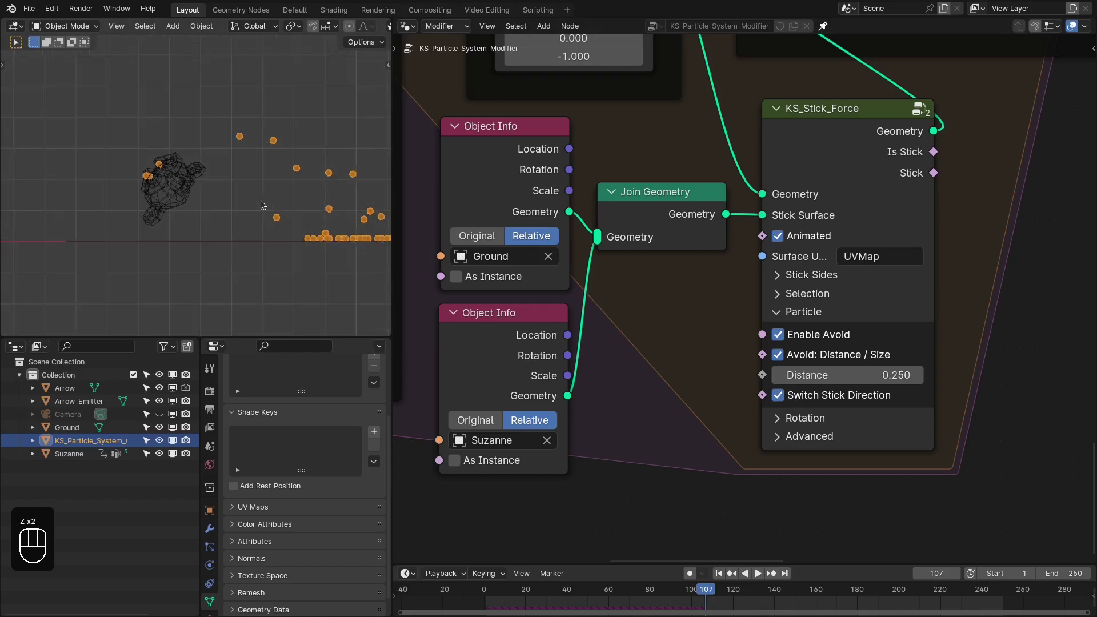
key(shift+Right)
key(shift+Left)
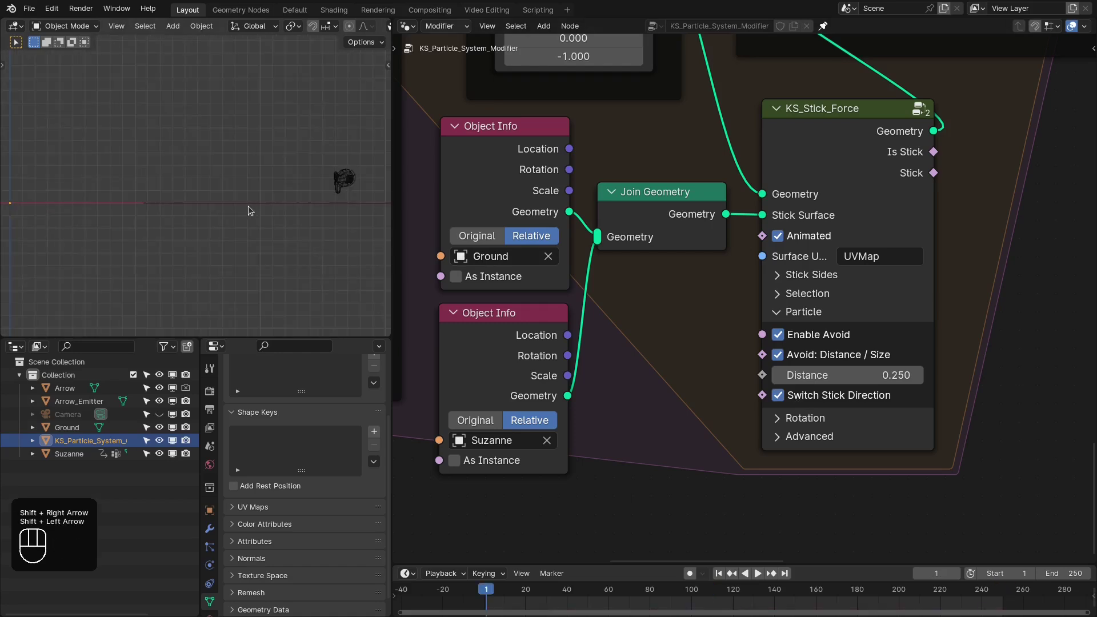
key(ctrl+space)
key(space)
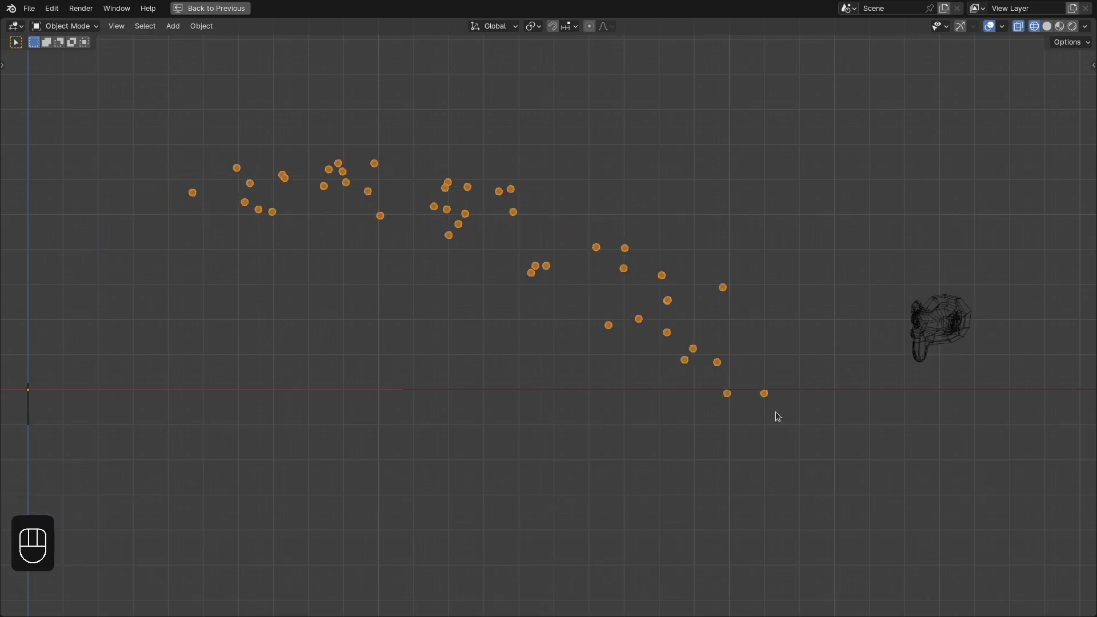
key(space)
key(ctrl+space)
Turn Enable Avoid back off and reveal the stick force's Rotation options
click(616, 370)
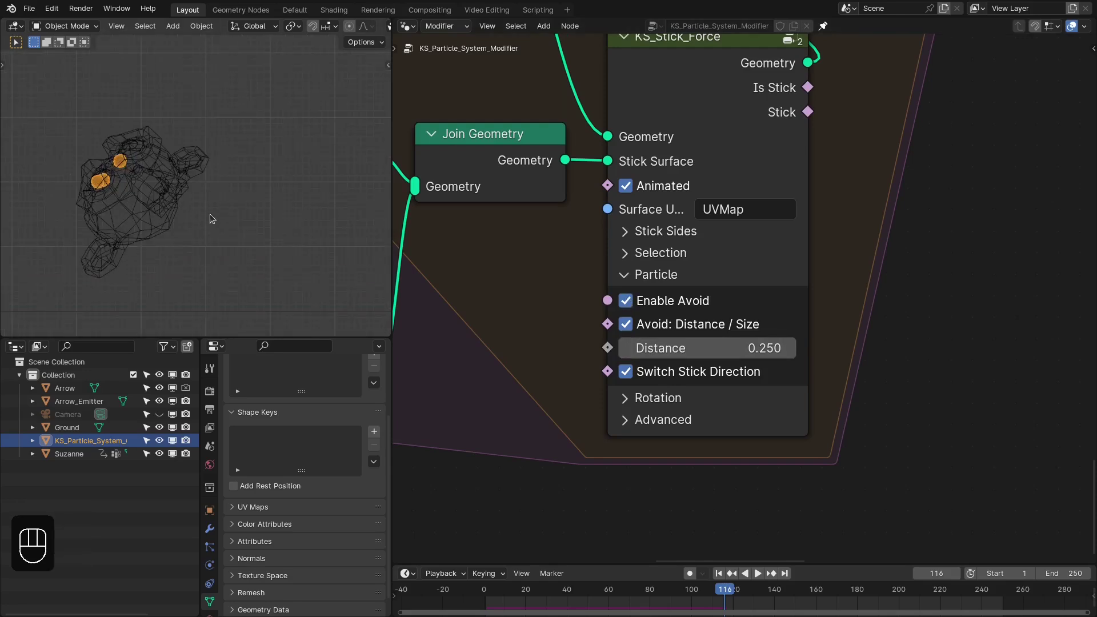
drag(153, 189, 246, 185)
click(633, 297)
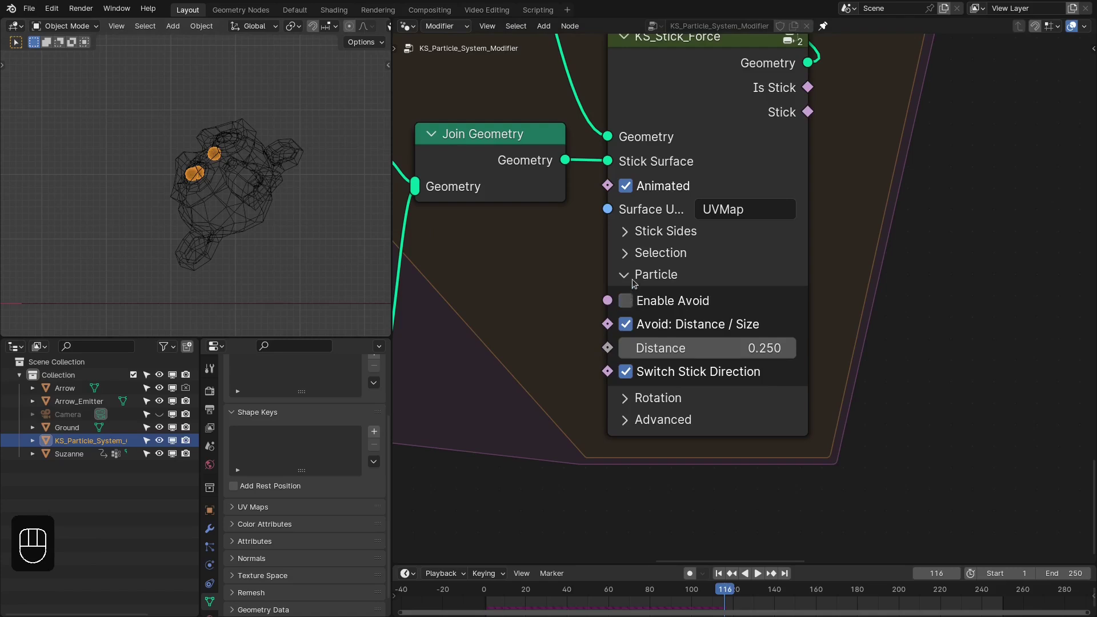
drag(632, 334, 630, 367)
key(x)
click(684, 361)
Enable Stick Axis: Normal / Velocity and replay from frame 1 so arrows keep their flight angle
drag(684, 361, 693, 353)
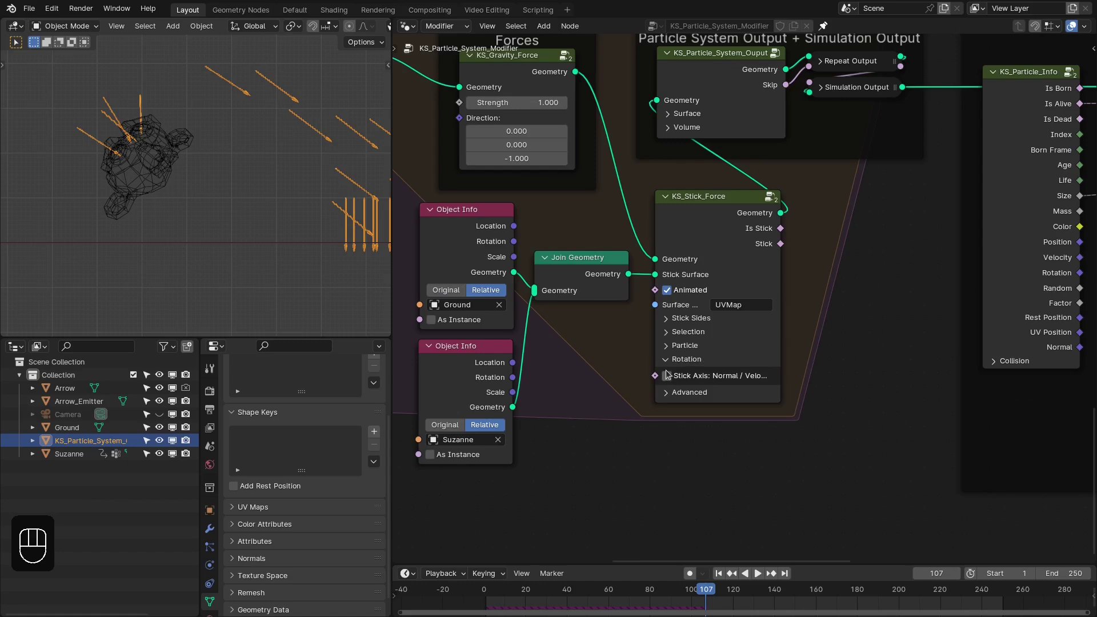
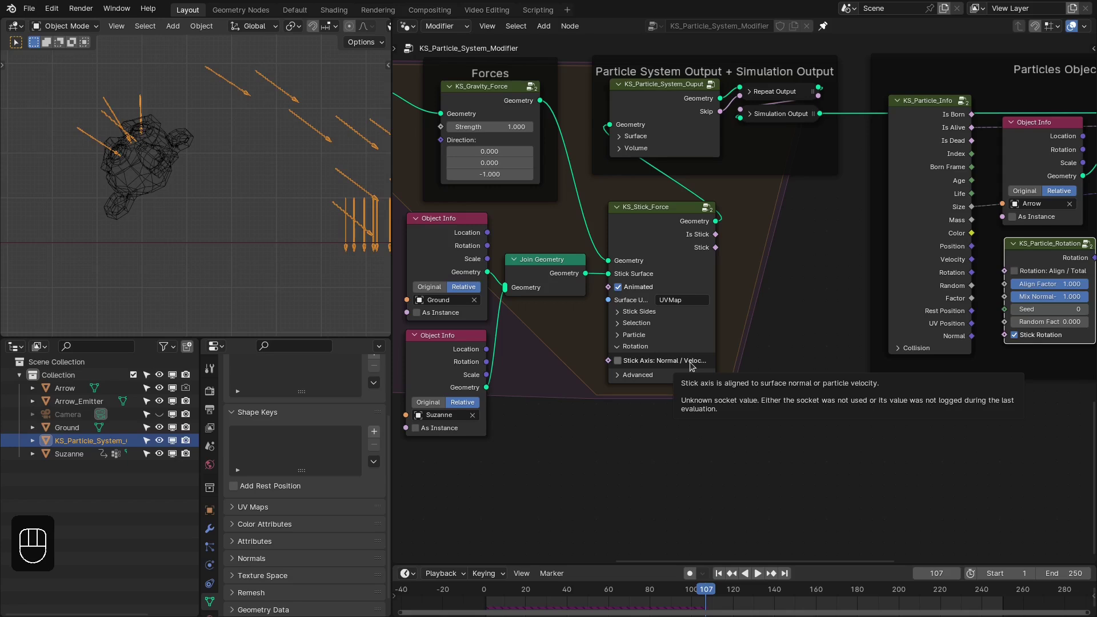
click(691, 364)
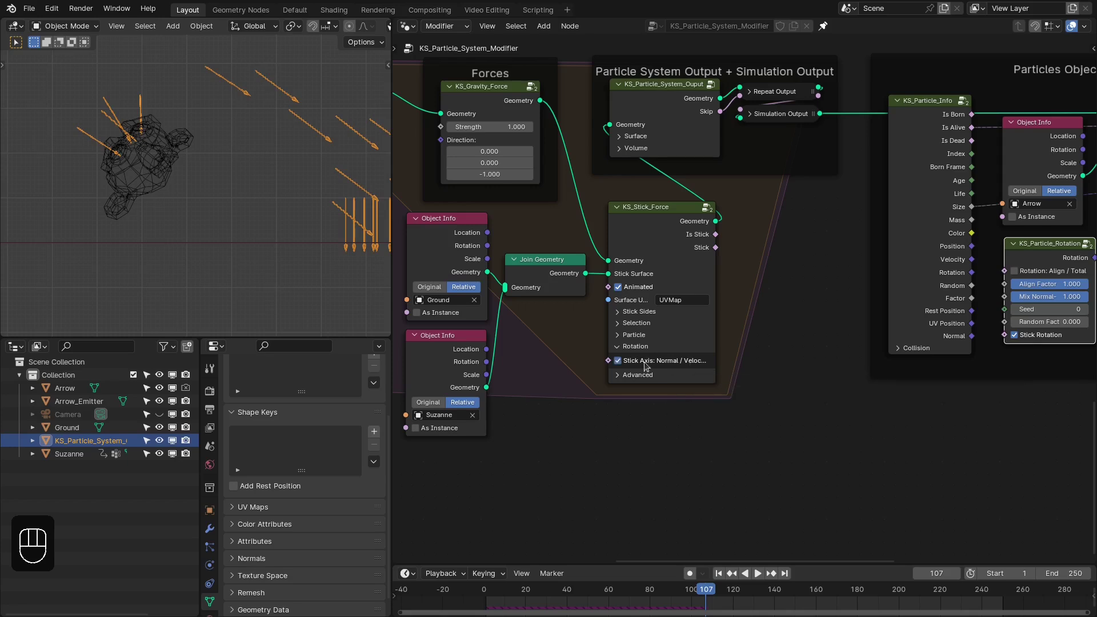
key(shift+Right)
key(shift+Left)
key(KP_7)
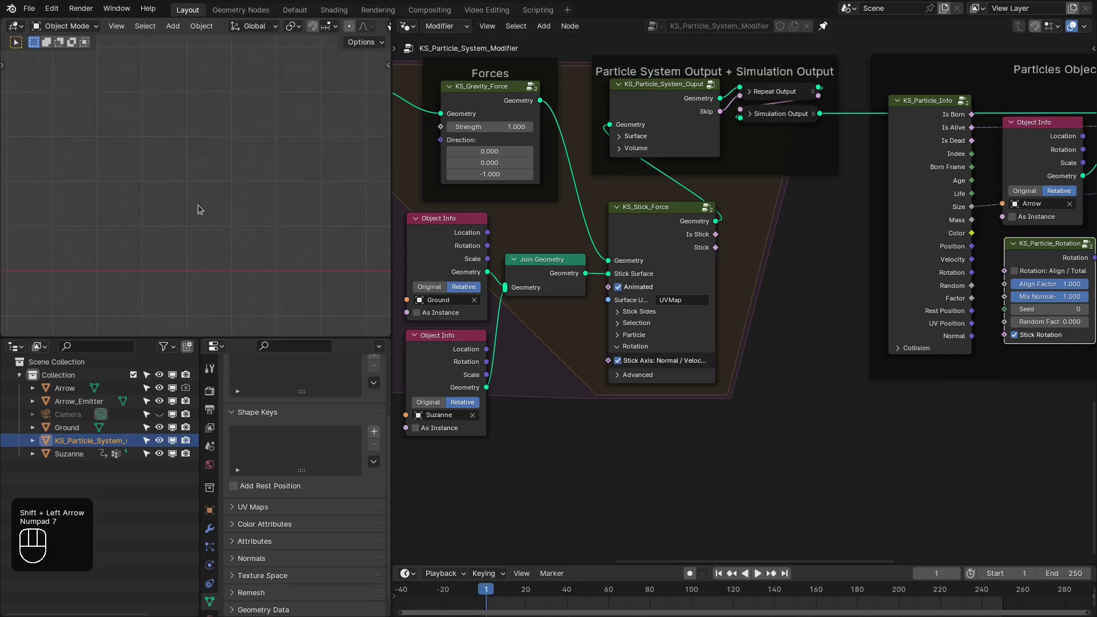
key(space)
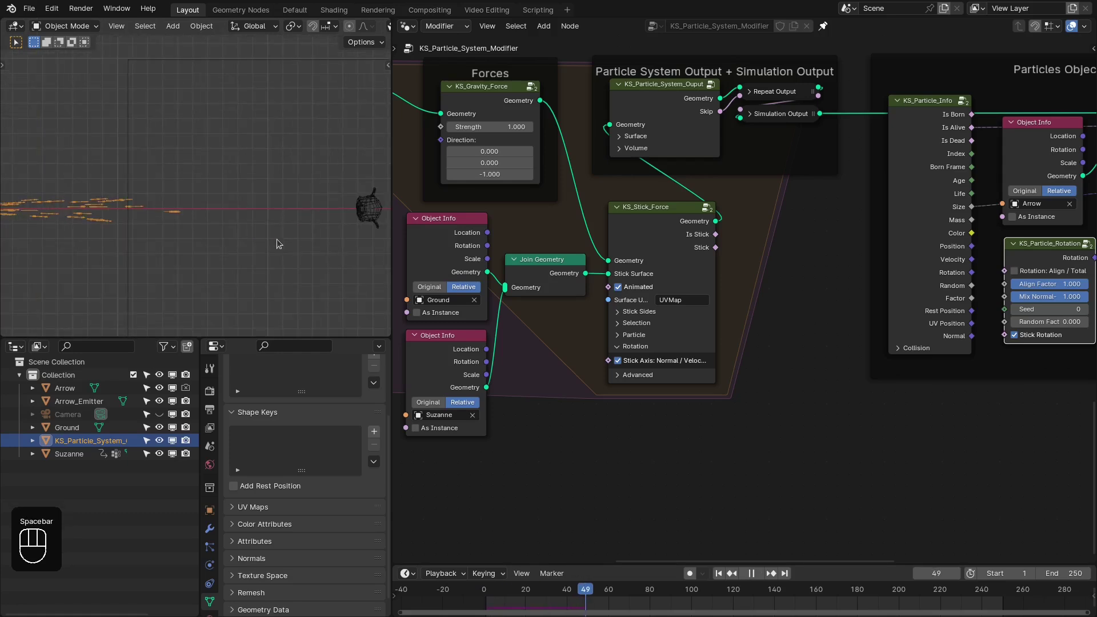
key(space)
Check the slanted arrows from front and side views and replay up to frame 117
key(ctrl+space)
click(514, 278)
key(KP_1)
click(679, 598)
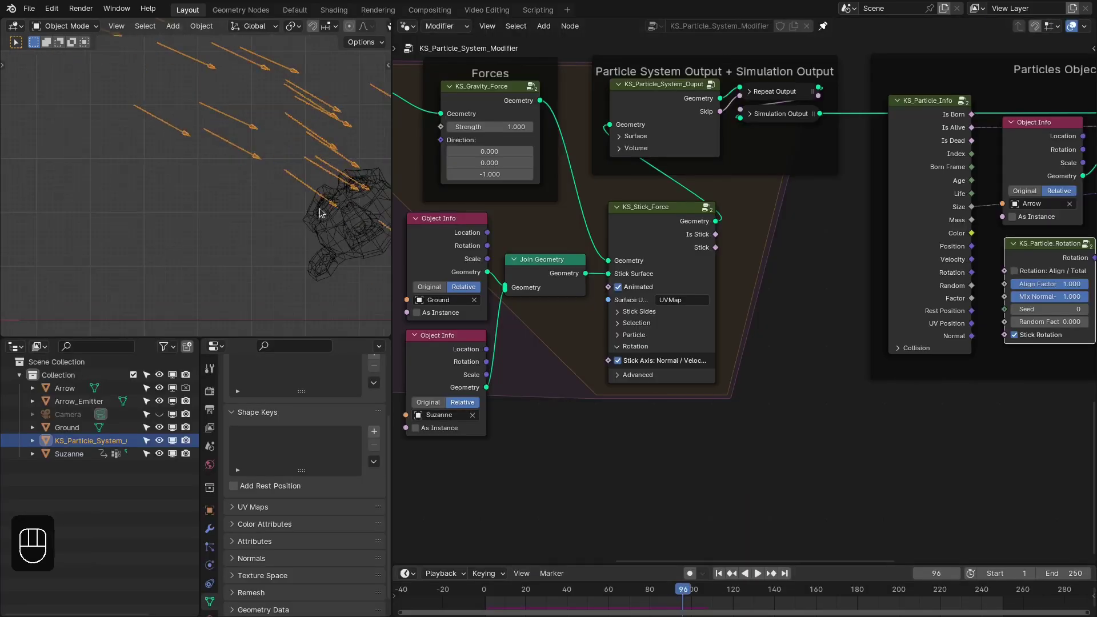
middle_click(198, 207)
key(Right)
key(Left)
key(KP_7)
key(ctrl+space)
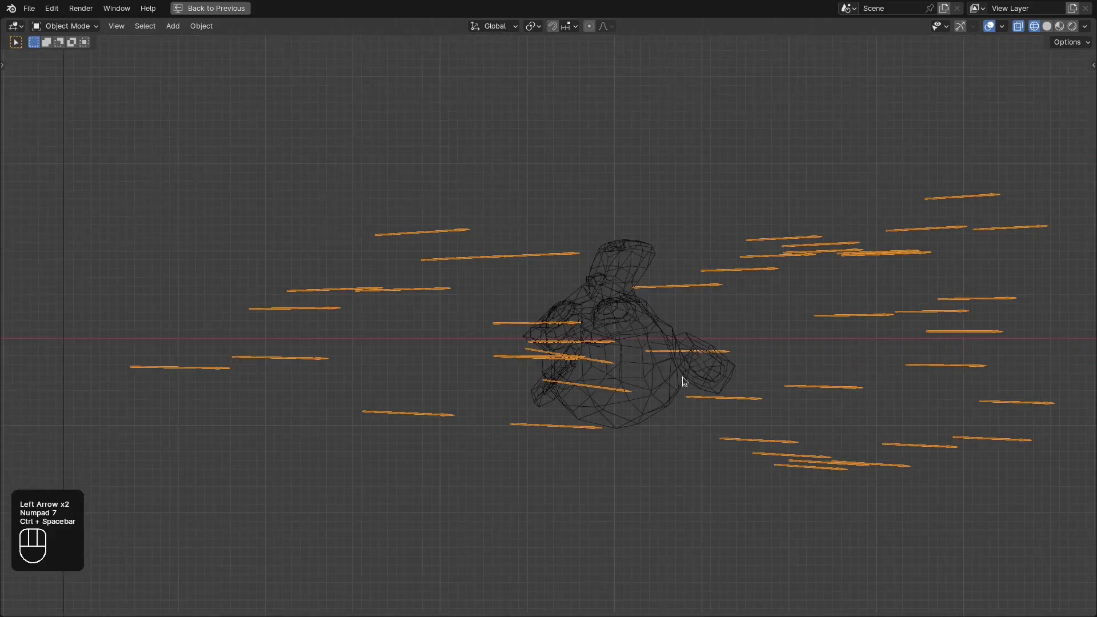
key(space)
key(space)
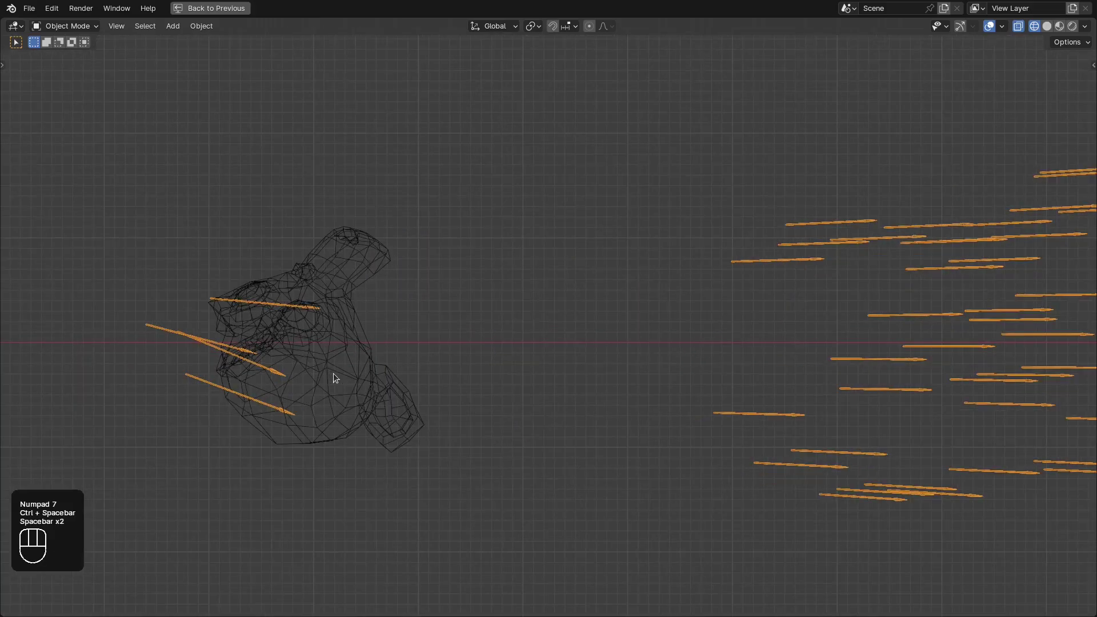
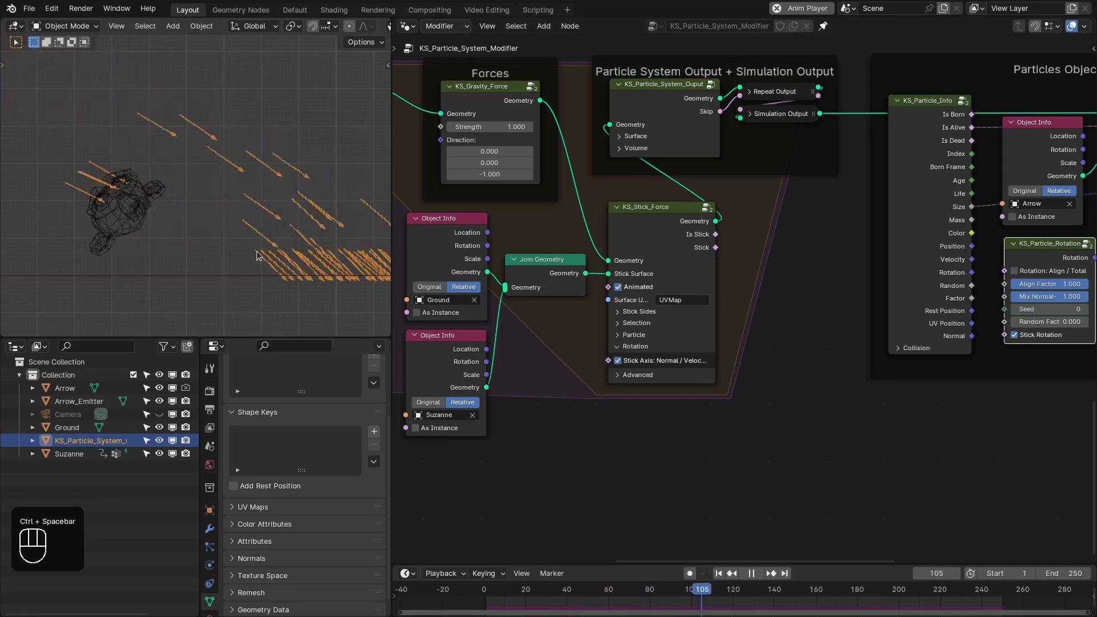
key(space)
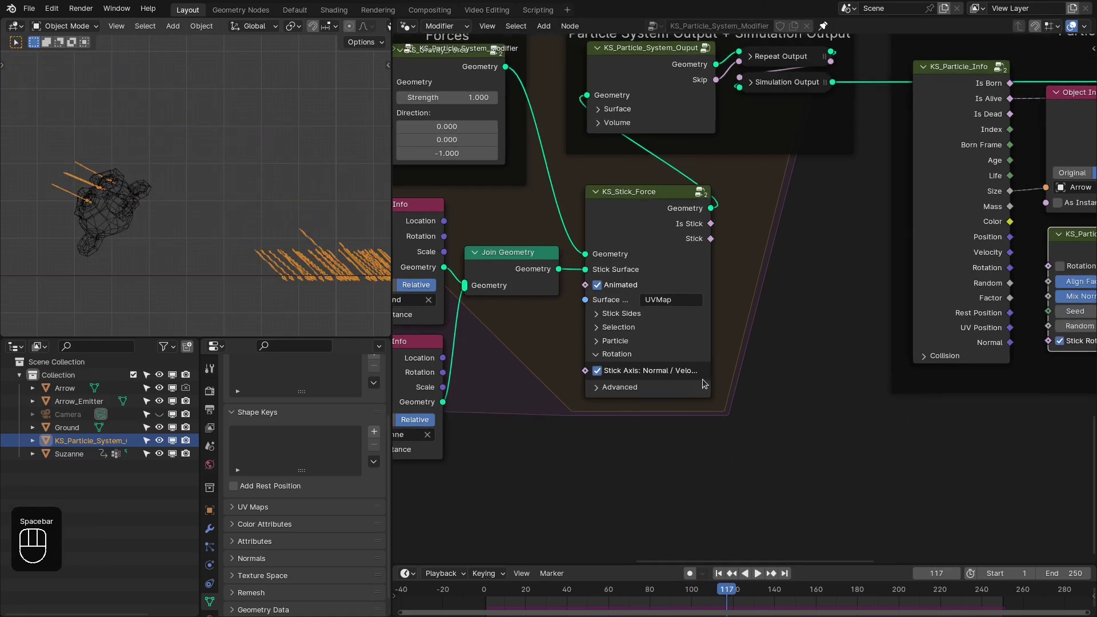
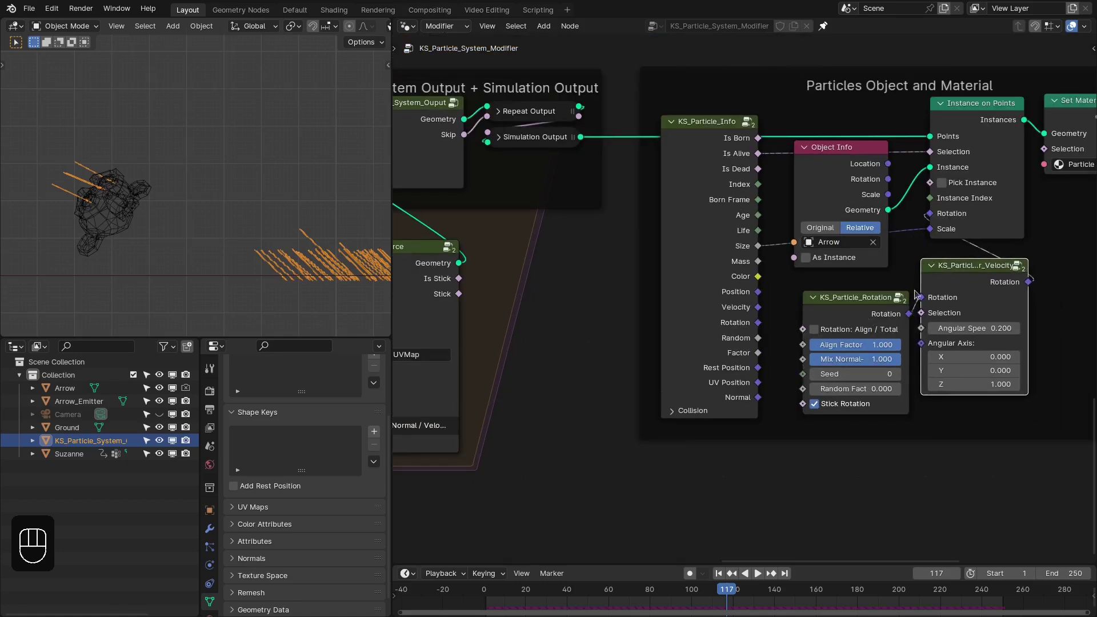
Drop KS_Particle_Rotation under KS_Particle_Angular_Velocity and replay from frame 1
click(849, 323)
click(181, 193)
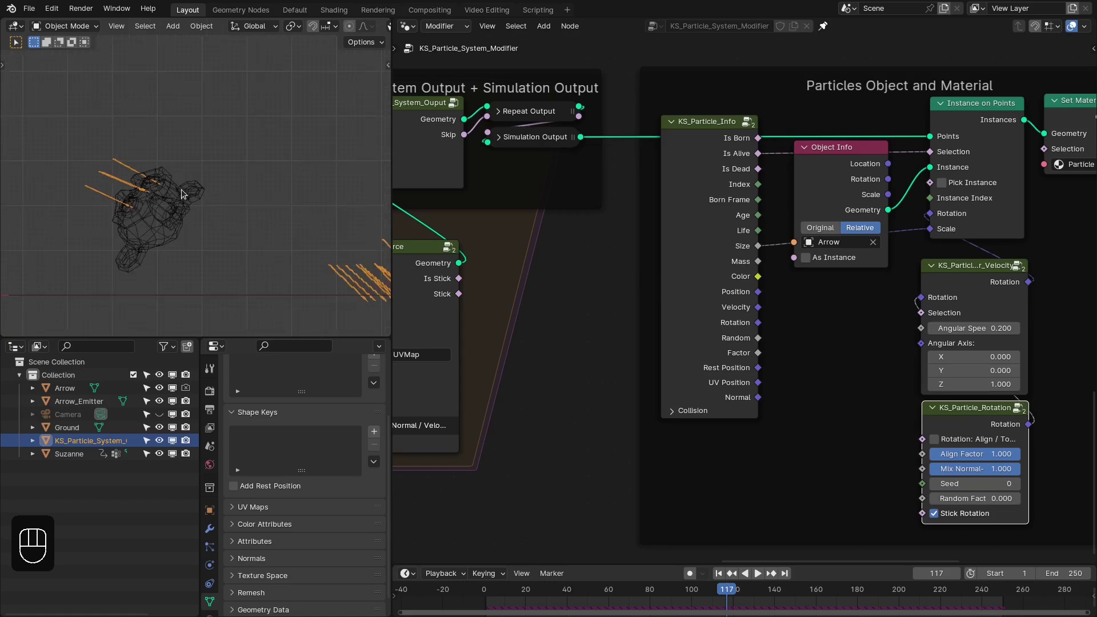
key(shift+Right)
key(shift+Left)
key(space)
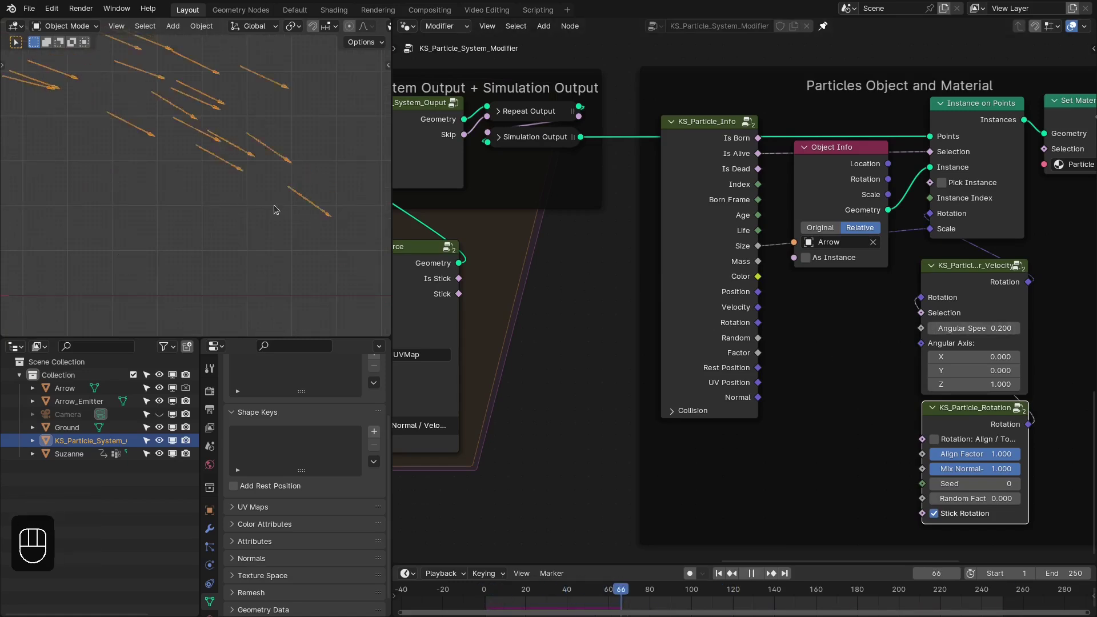
key(space)
Replay to frame 137 and reveal the stick force's advanced settings (distance threshold 0)
click(232, 214)
key(space)
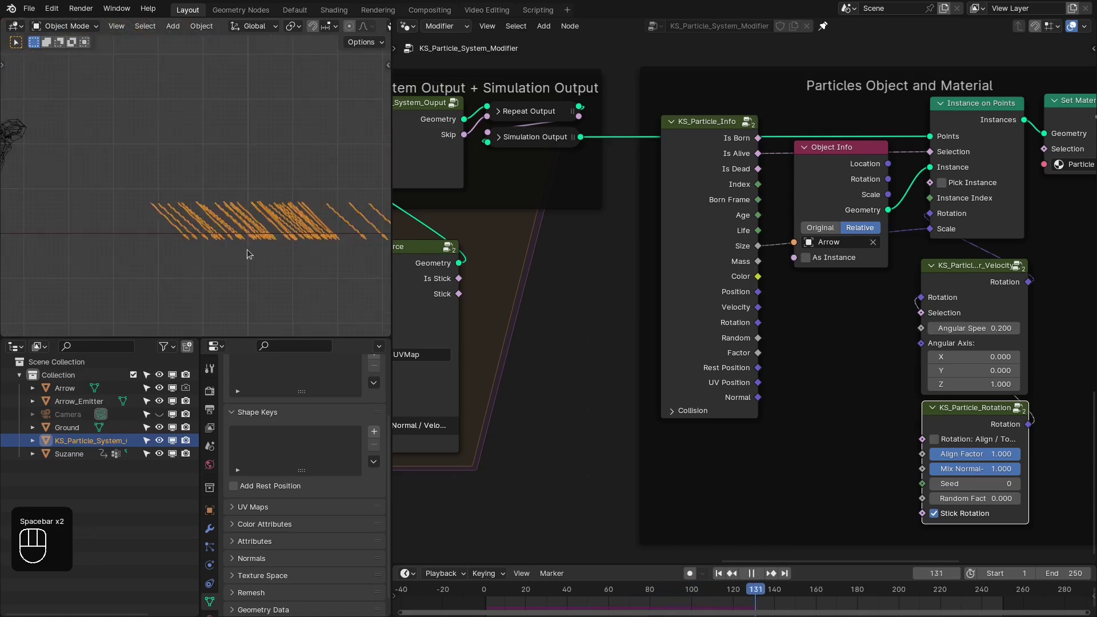
key(space)
click(562, 319)
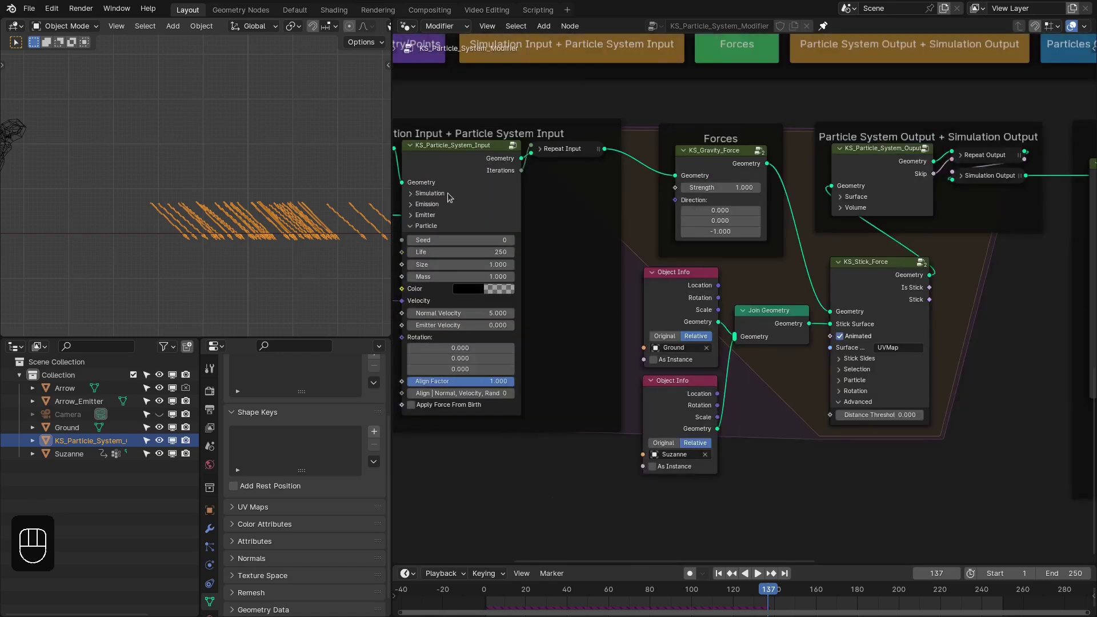
Expand Simulation on KS_Particle_System_Input and pan to the Particles Object and Material frame
click(447, 198)
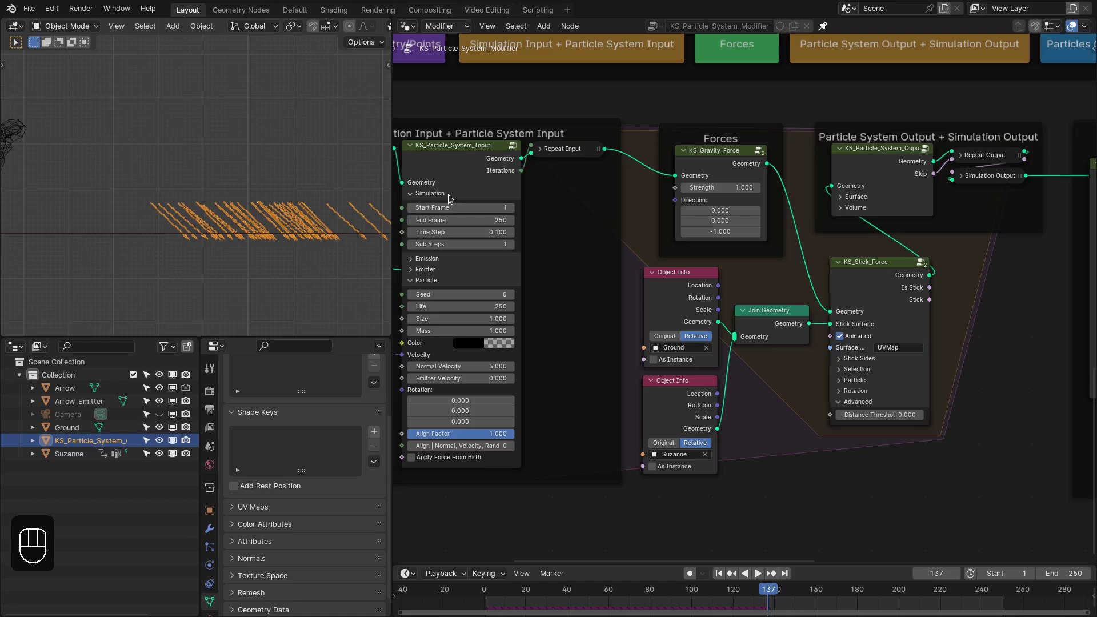
drag(450, 197, 632, 439)
drag(699, 293, 739, 301)
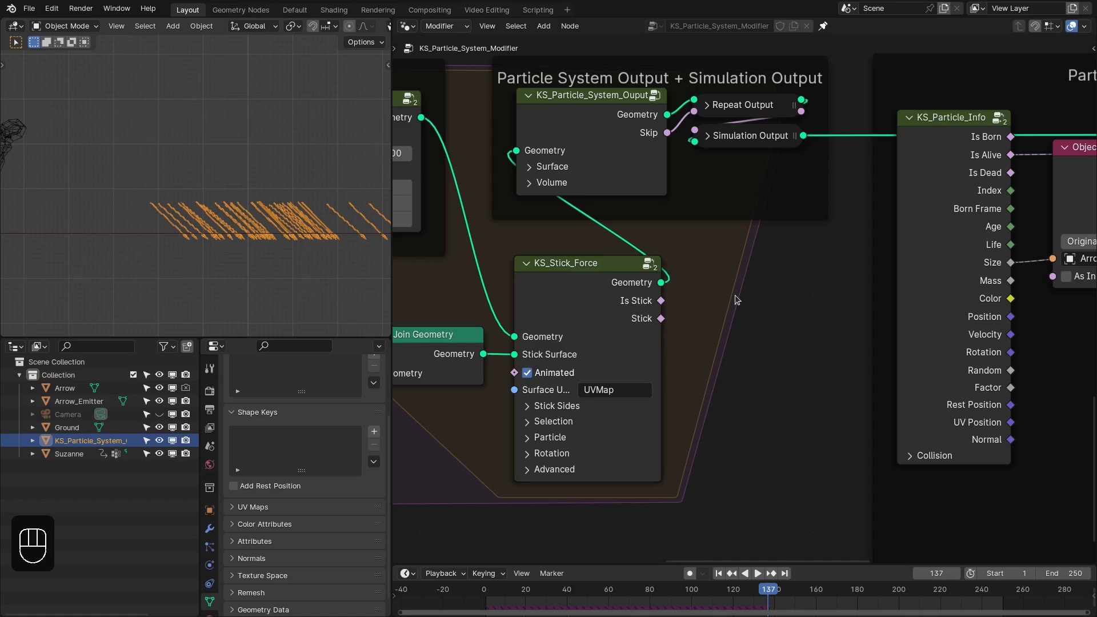
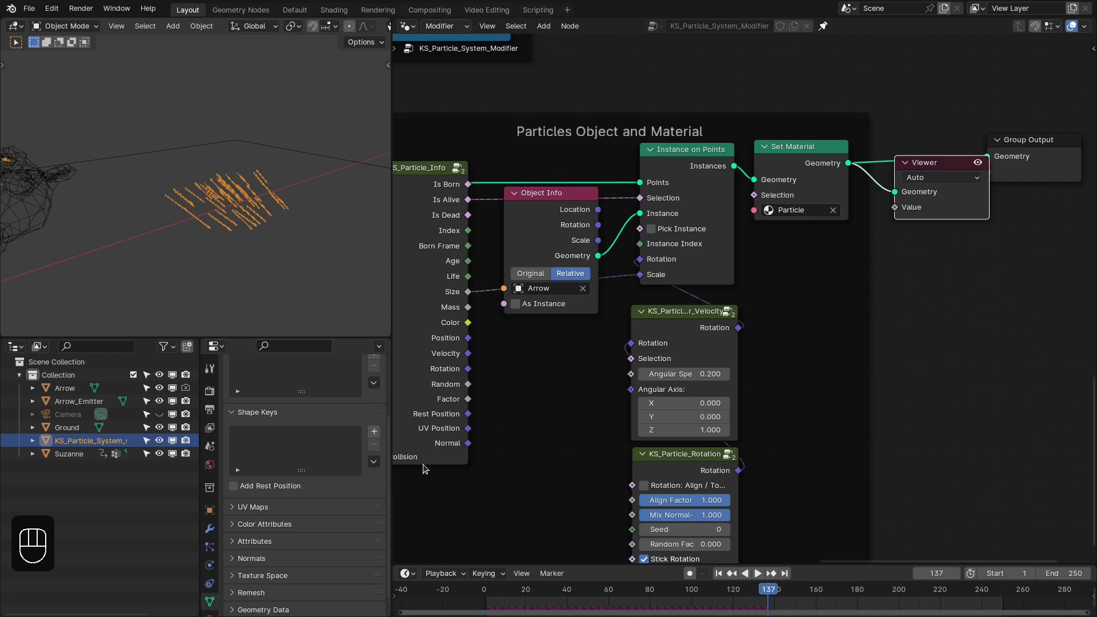
Expand the Particle Info collision outputs and replay the arrow simulation from a full-screen side view
click(461, 447)
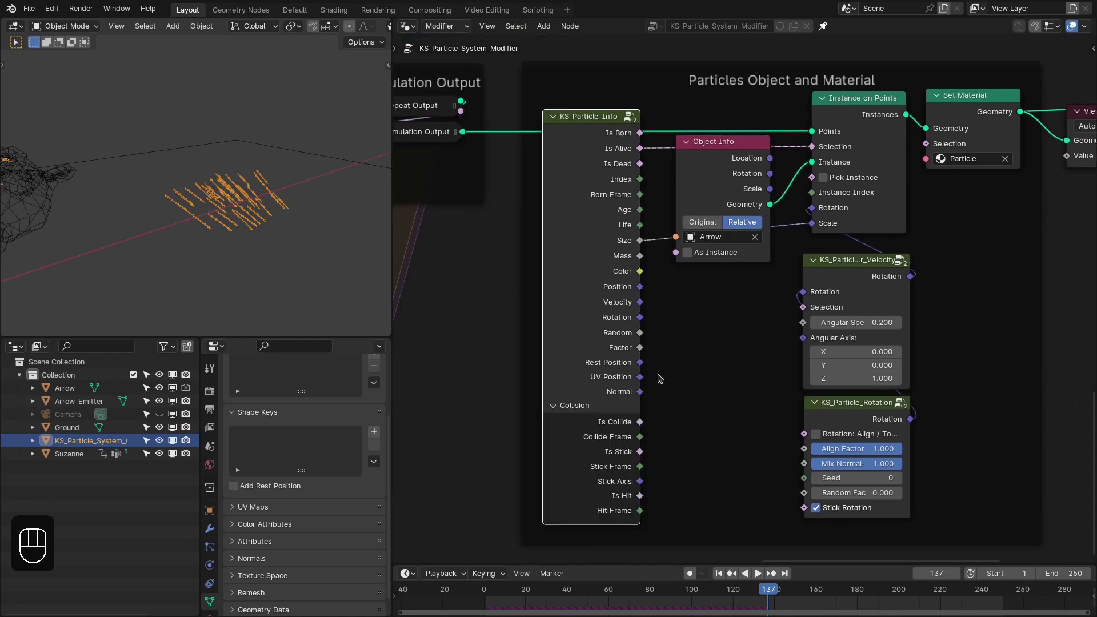
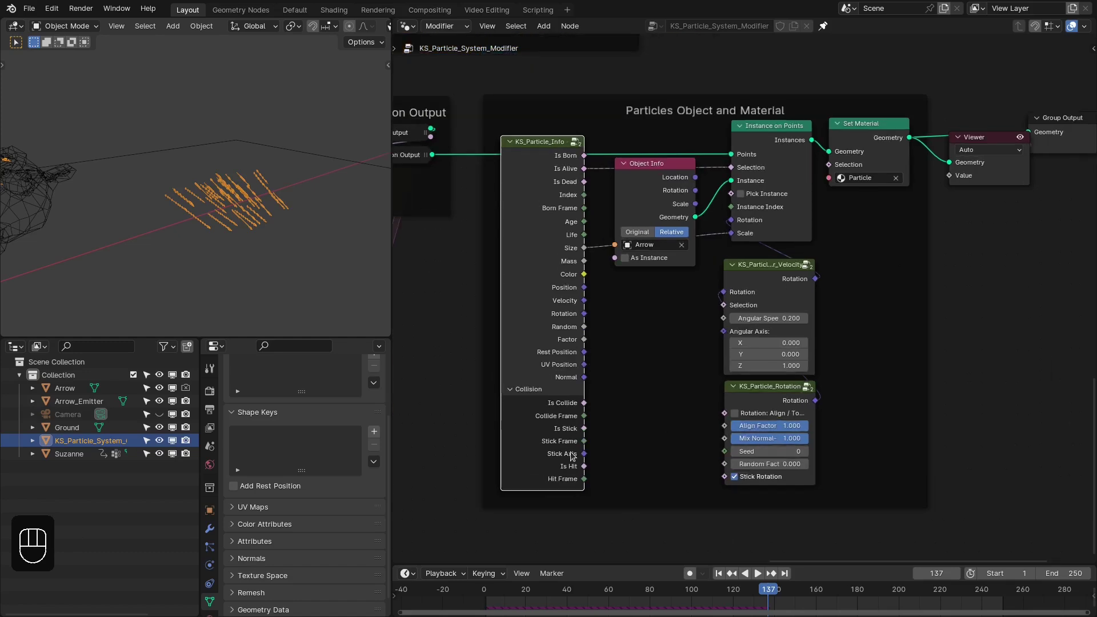
drag(980, 226, 978, 258)
key(KP_1)
key(shift+KP_1)
drag(777, 309, 777, 309)
key(shift+Left)
key(space)
key(space)
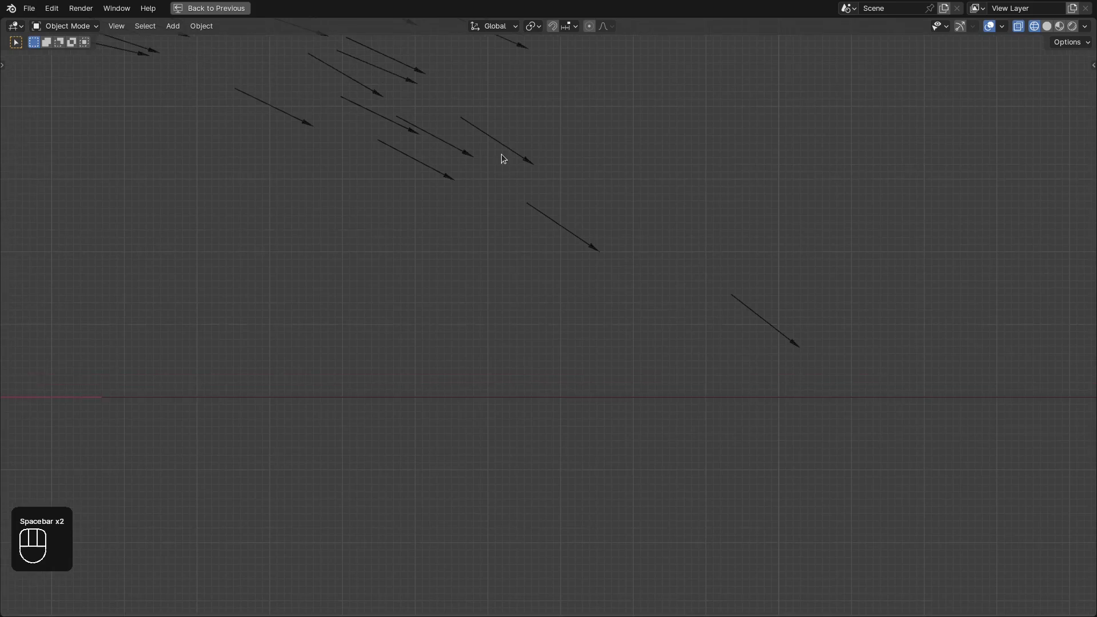
key(space)
Step the simulation frame by frame to 99 so arrows lodge into the ground and Suzanne, then restore the layout
key(Right)
key(Right)
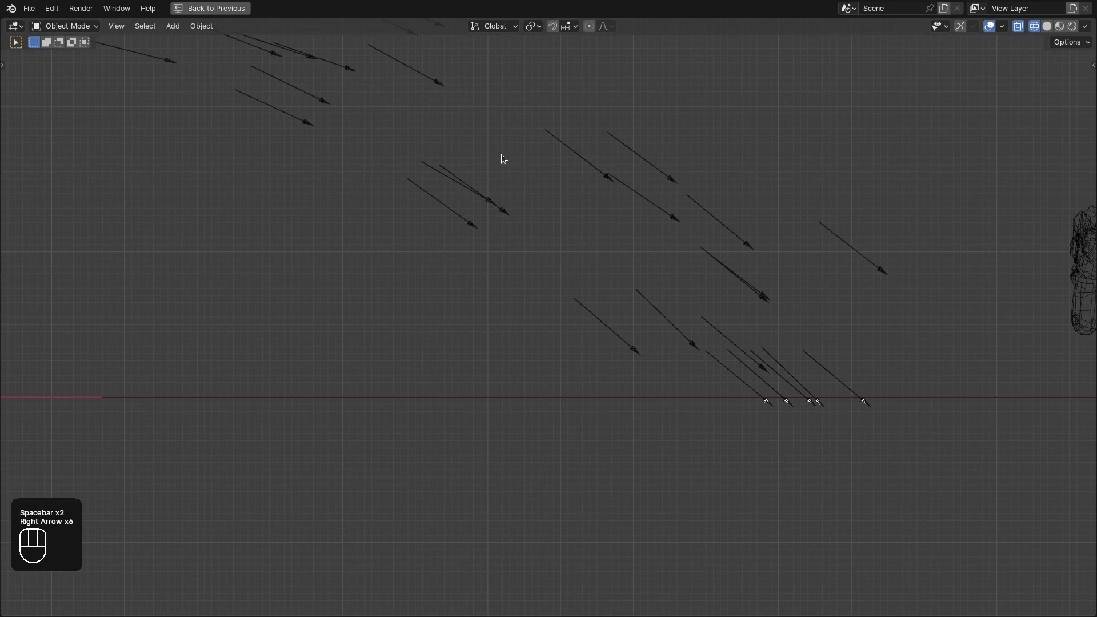
key(Right)
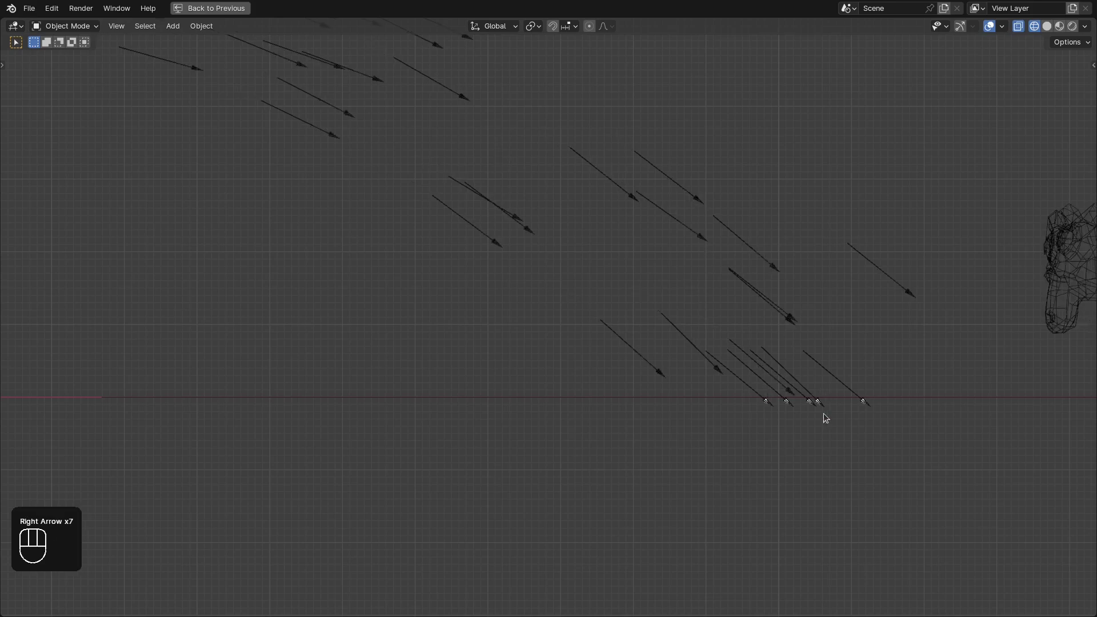
key(Right)
key(Right)
key(Right)
key(Right)
key(Right)
key(Right)
key(Right)
key(Right)
key(Right)
key(Right)
key(Right)
middle_click(674, 186)
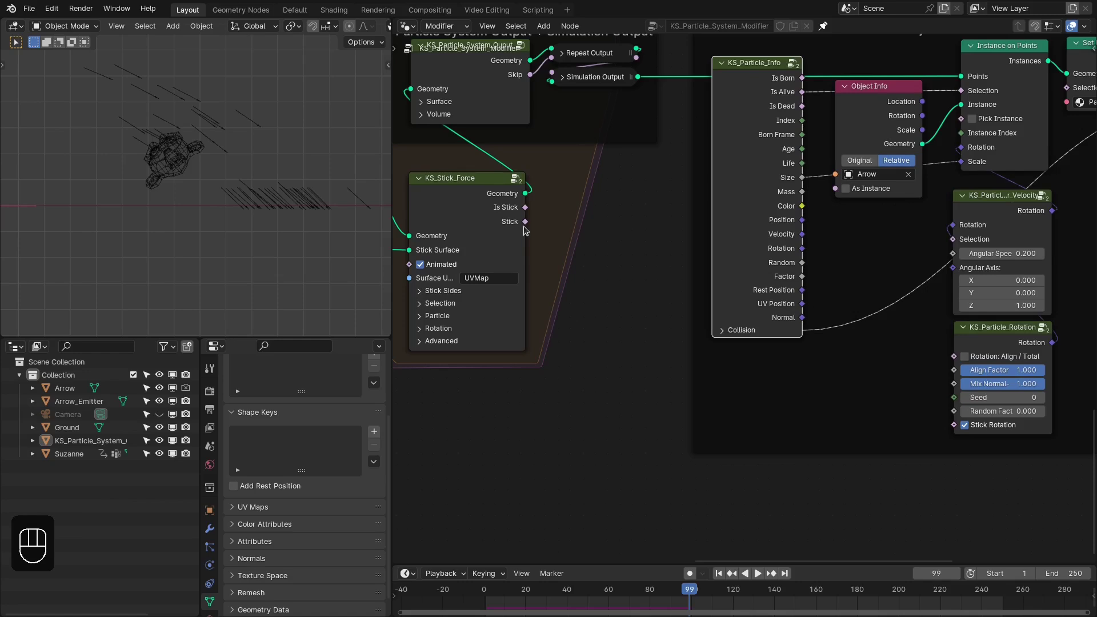
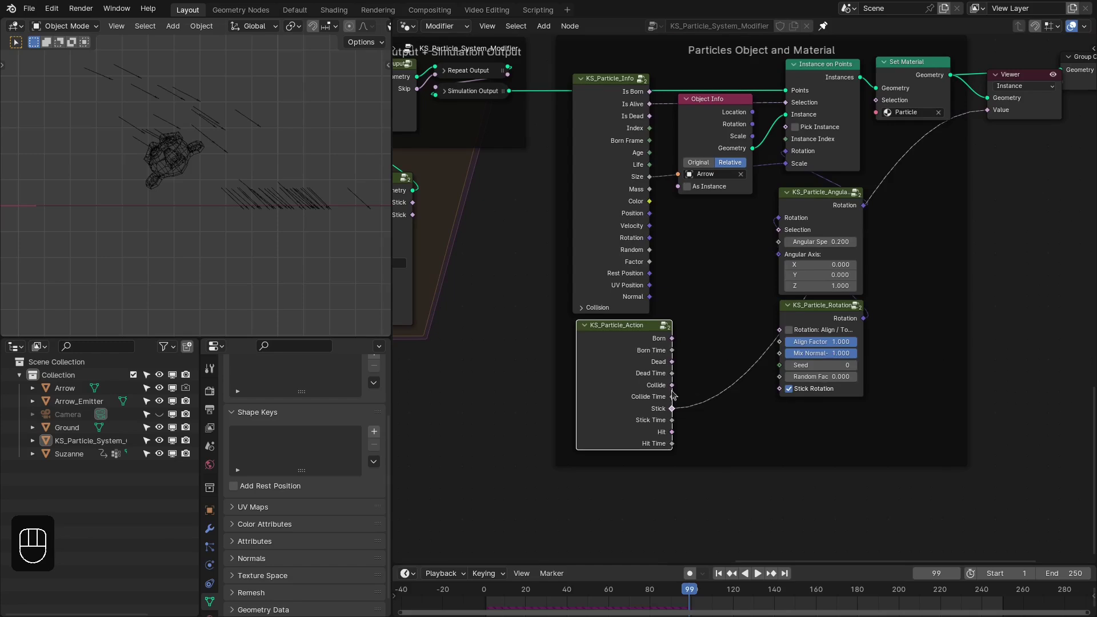
Maximize the 3D view and scrub the stick simulation back and forth a few frames
key(ctrl+space)
key(shift+Left)
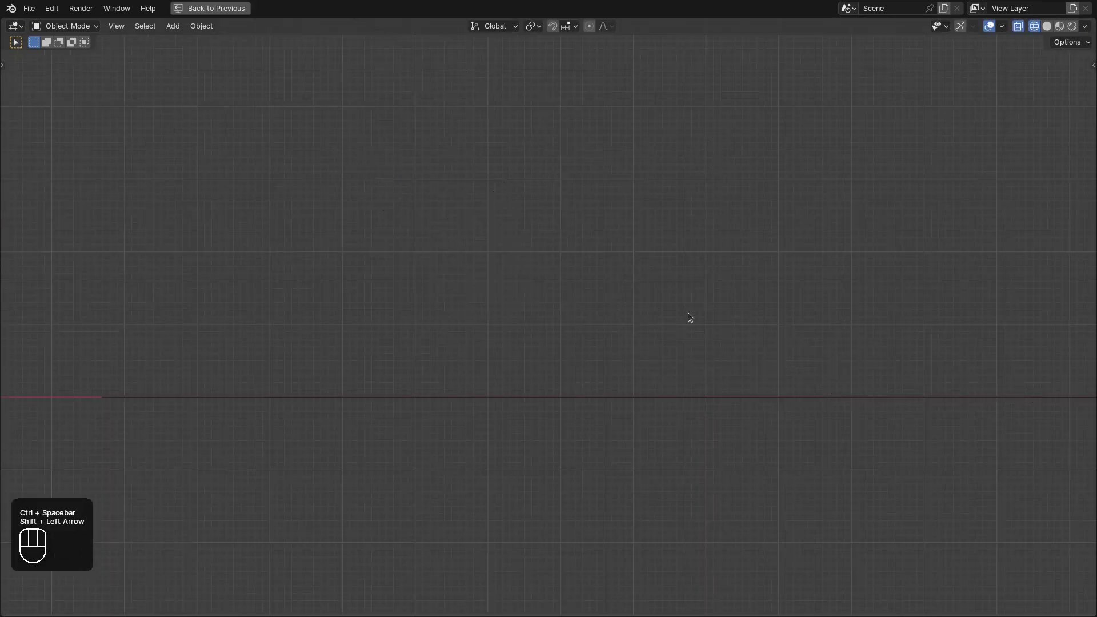
key(space)
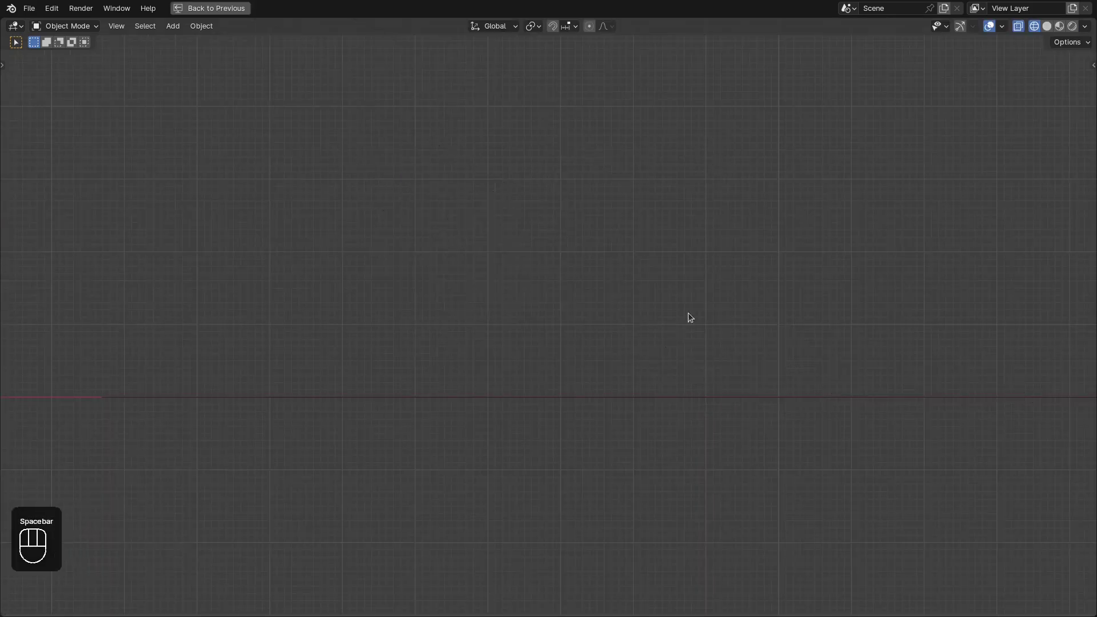
key(Left)
key(Left)
key(Left)
key(Left)
key(Right)
Play the simulation through to frame 106 with the Stick output feeding the rotation node, then restore the layout
click(824, 387)
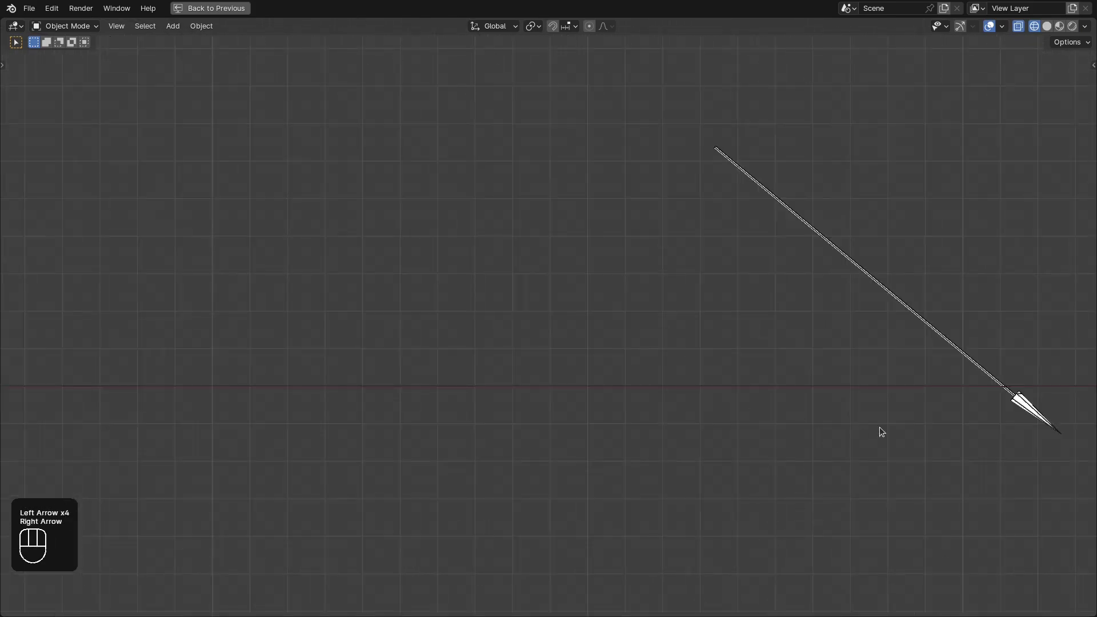
key(Right)
key(space)
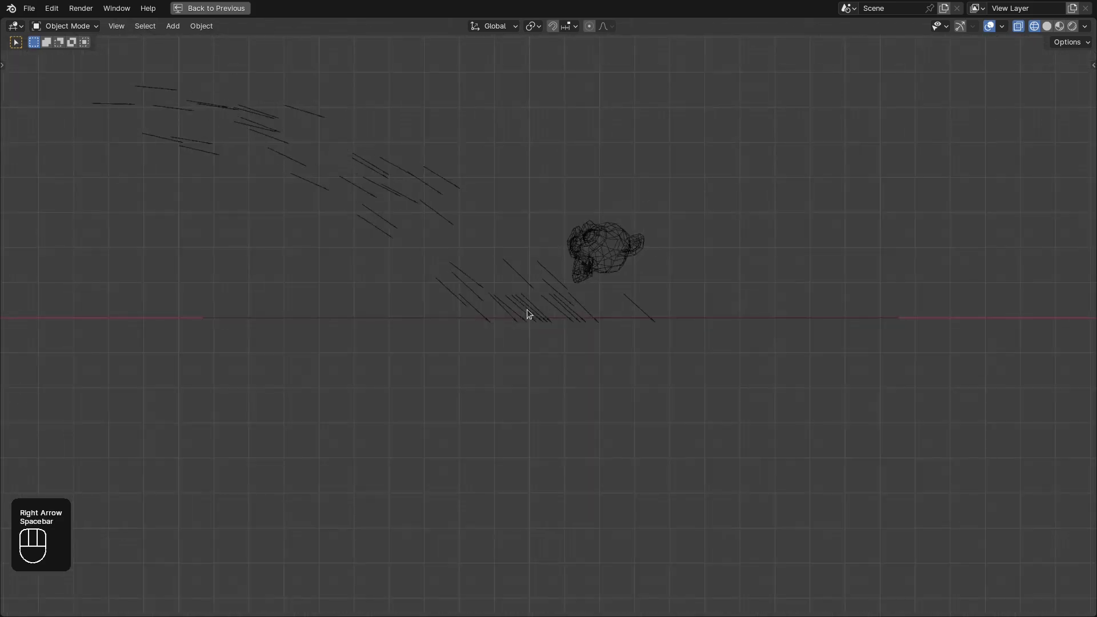
key(space)
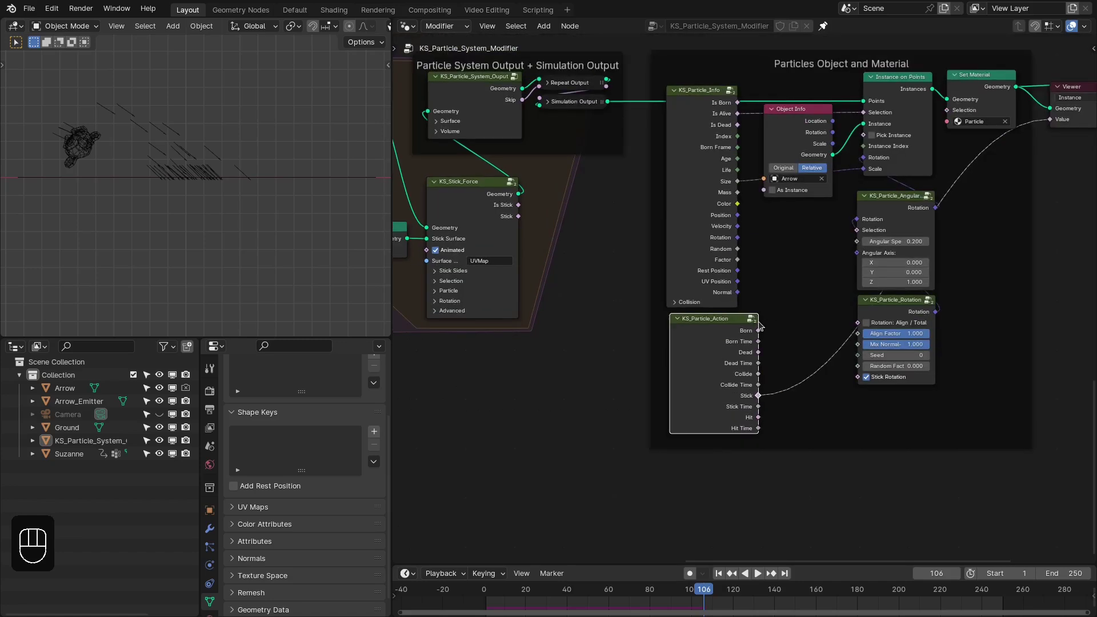
Expand the KS_Particle_Info collision outputs and delete the KS_Particle_Action node from the tree
click(705, 328)
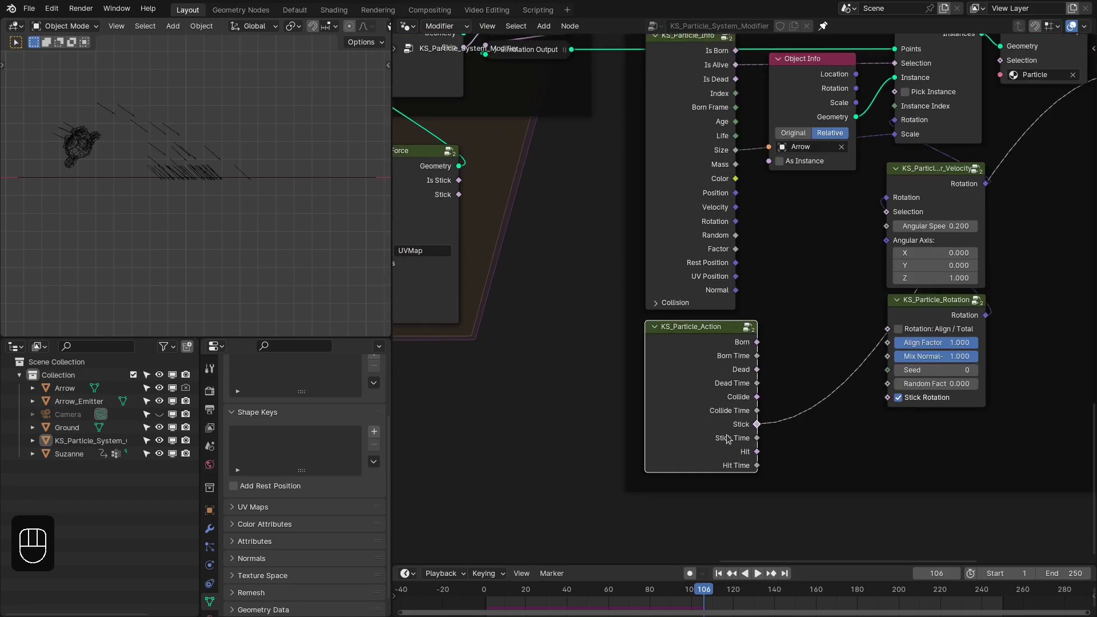
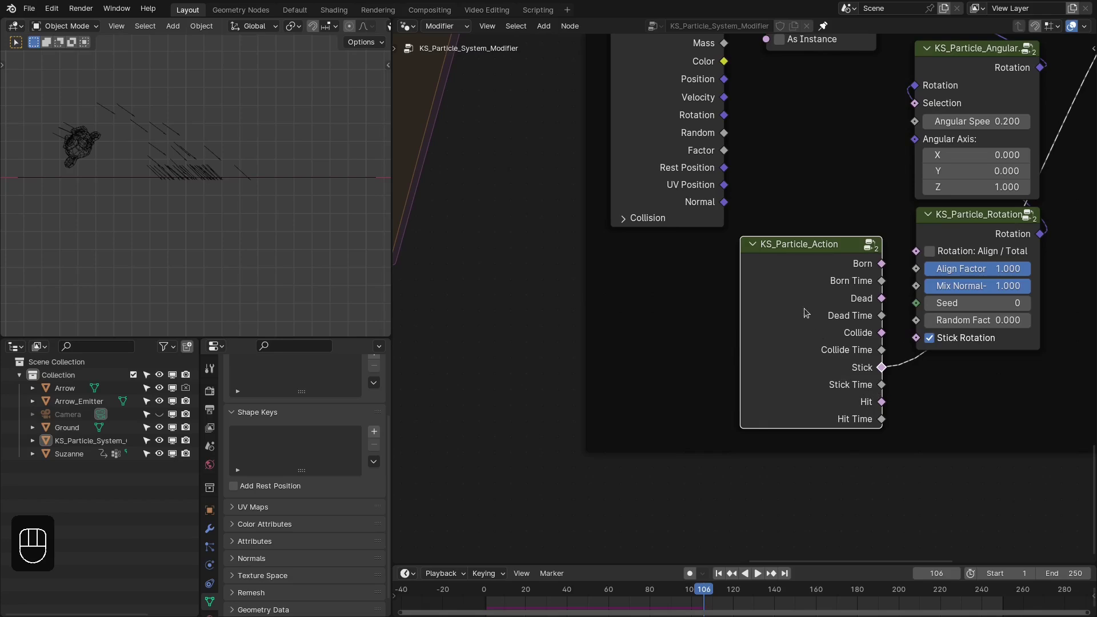
click(660, 218)
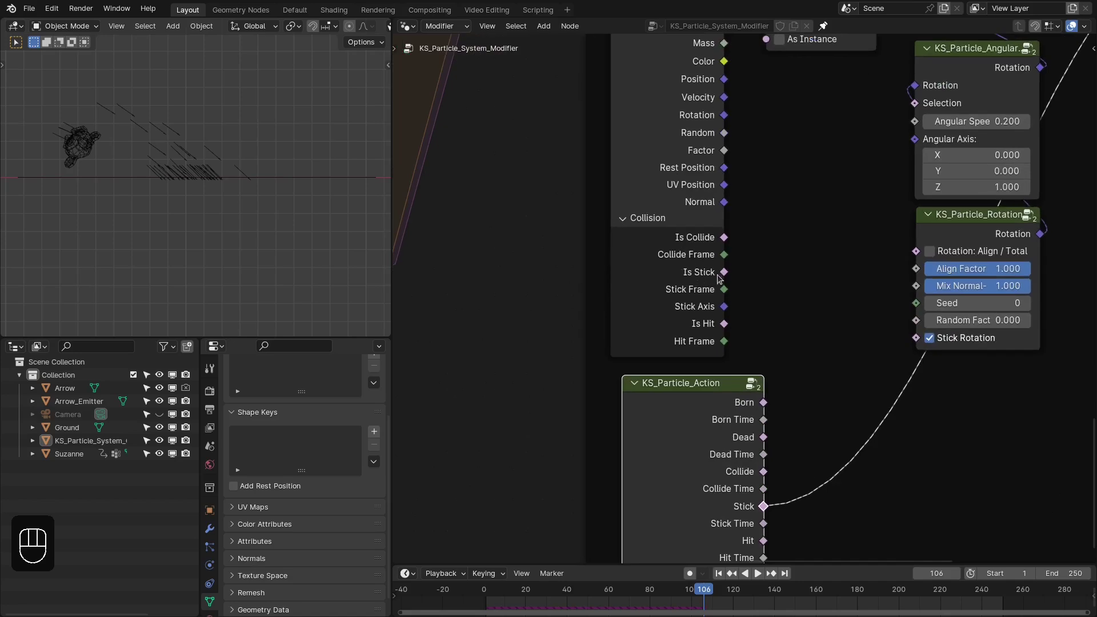
drag(723, 297, 767, 270)
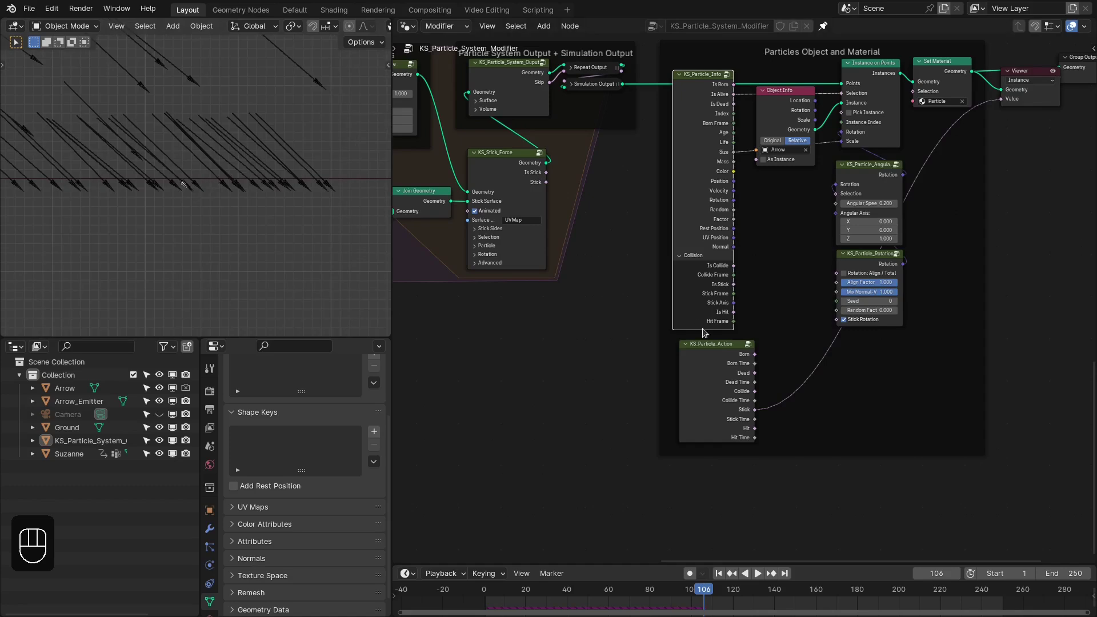
key(x)
key(x)
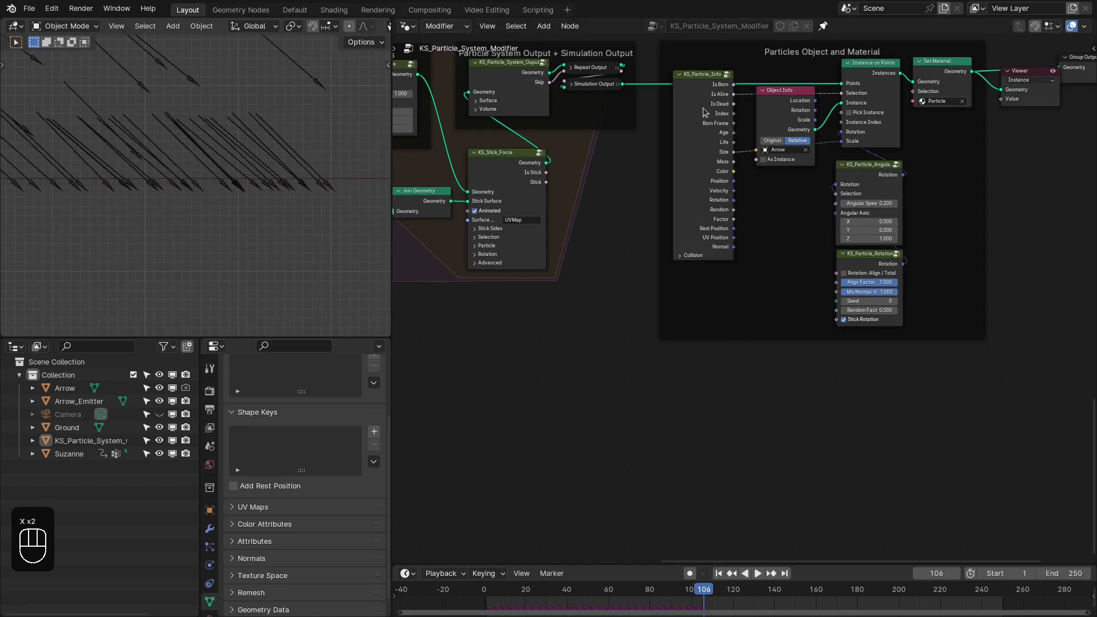
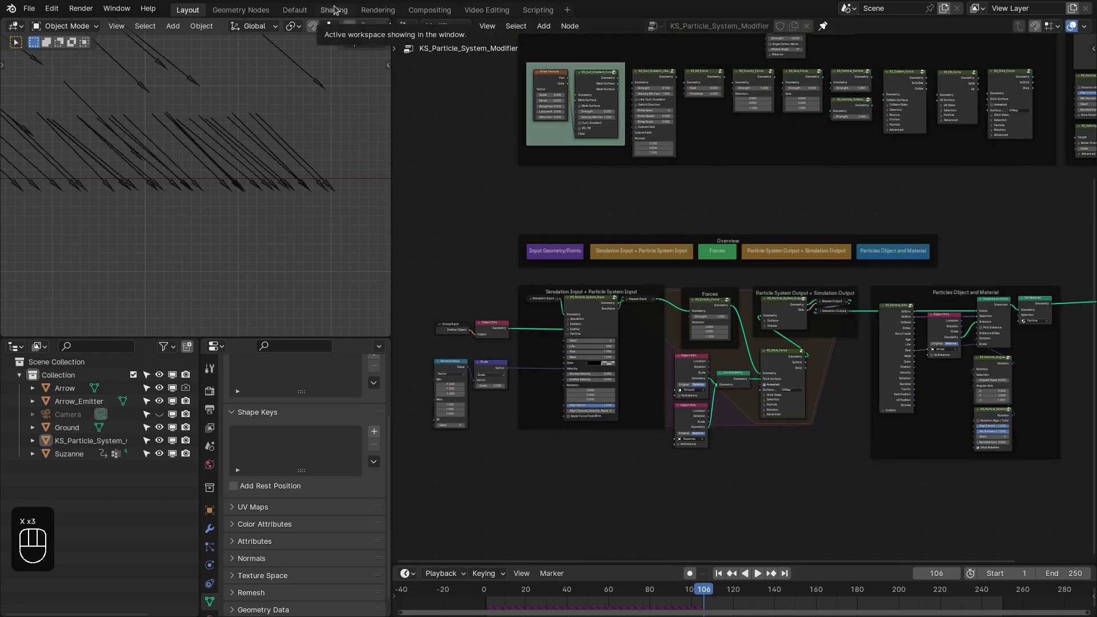
Pan the Particle material's shader nodes into view and expand the info node's collision outputs
middle_click(632, 296)
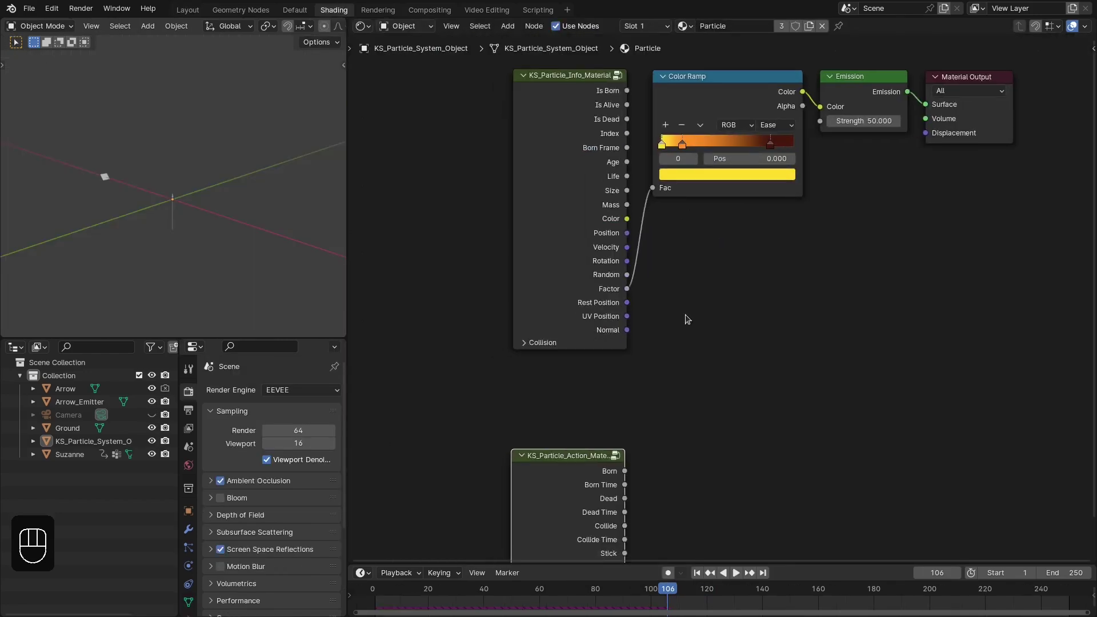
drag(686, 376, 632, 351)
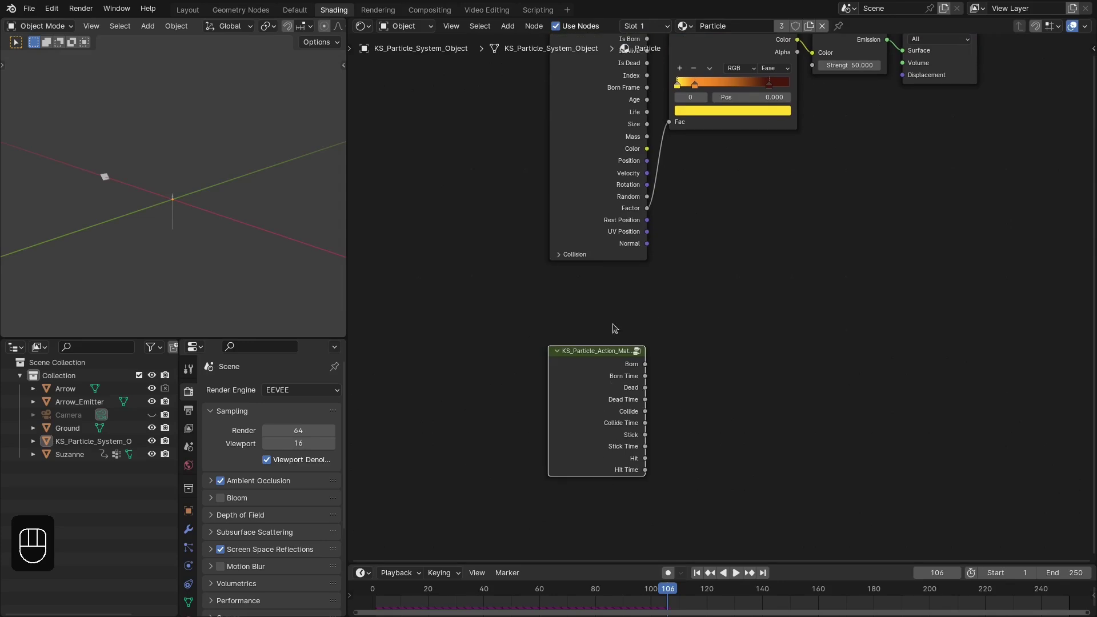
click(592, 262)
drag(658, 308, 670, 343)
click(592, 368)
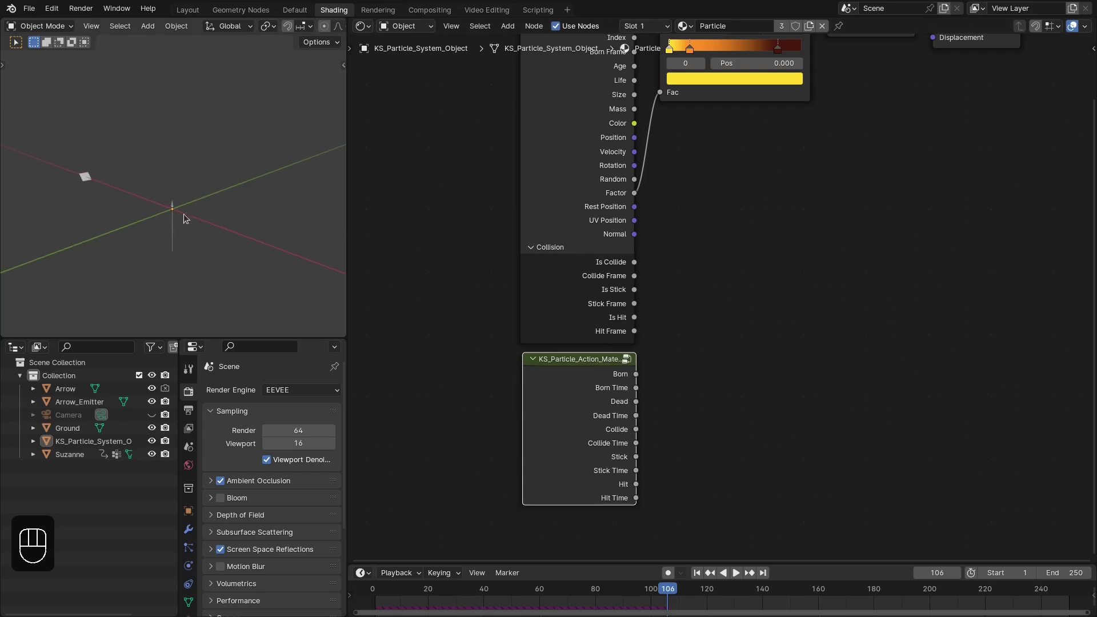
Switch the 3D view to a side view and bring up the viewport shading choices for Material Preview
key(KP_1)
drag(78, 179, 136, 203)
key(z)
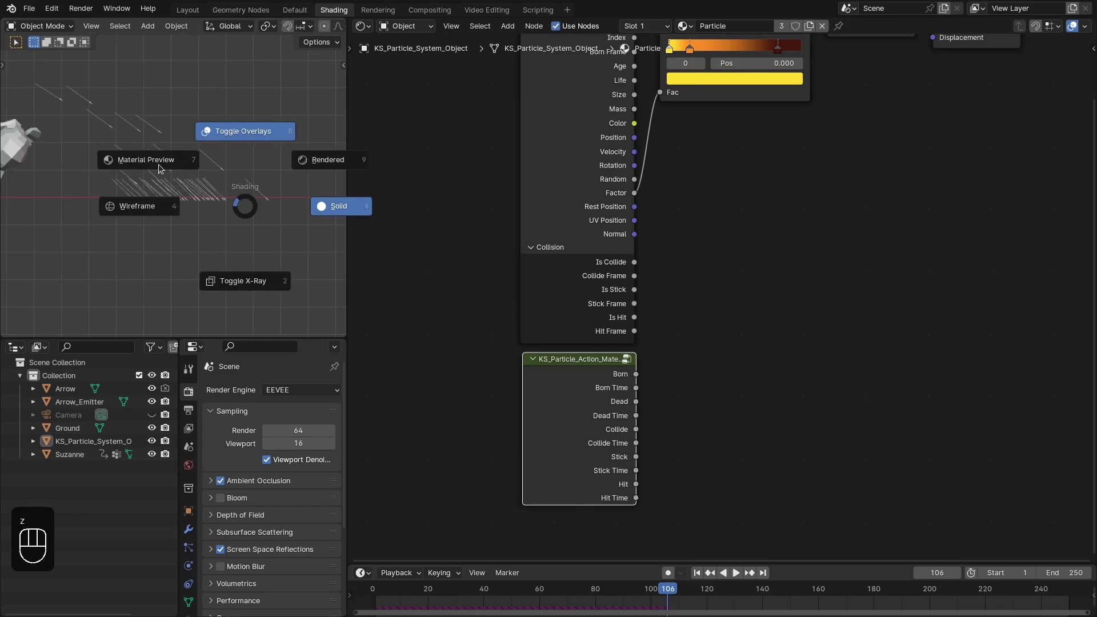
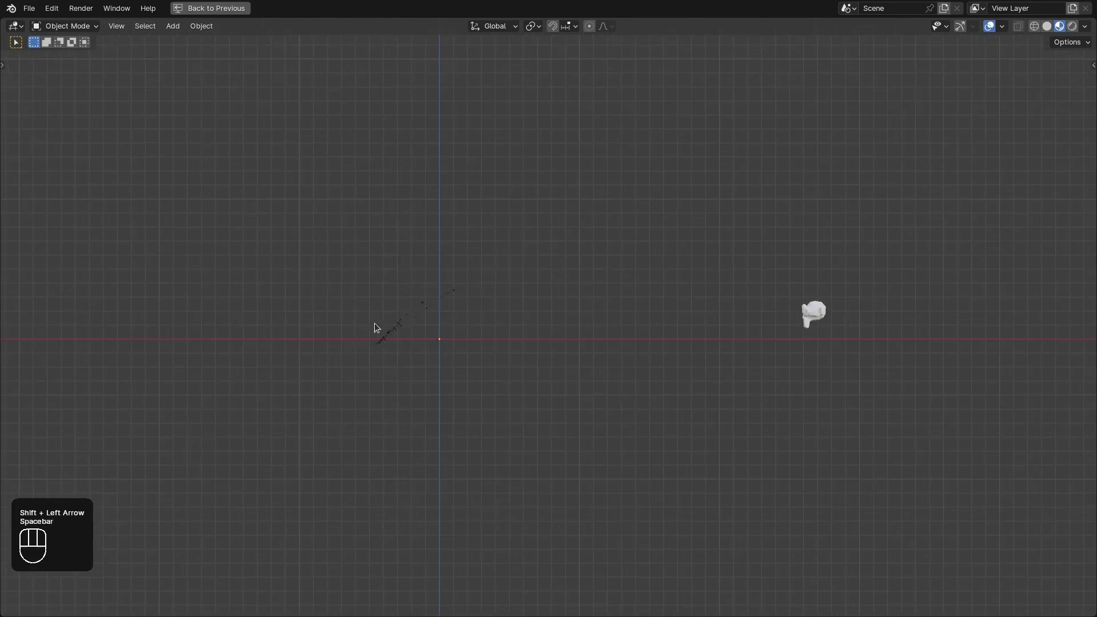
Play the simulation in material preview so stuck arrows start glowing yellow from the Stick Time emission
key(space)
key(space)
key(space)
key(space)
key(space)
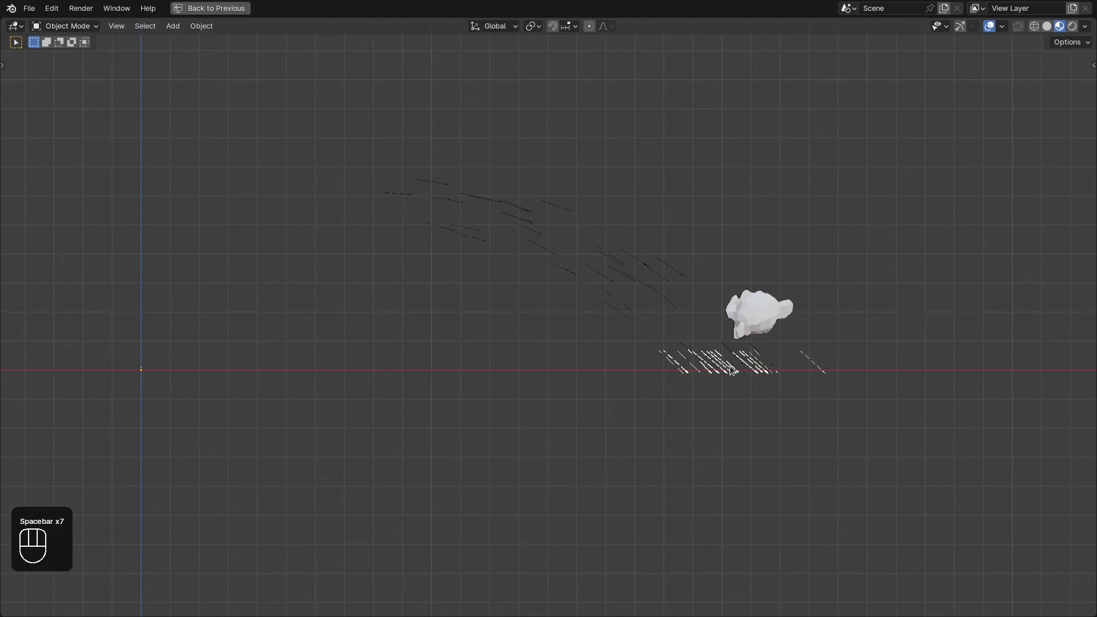
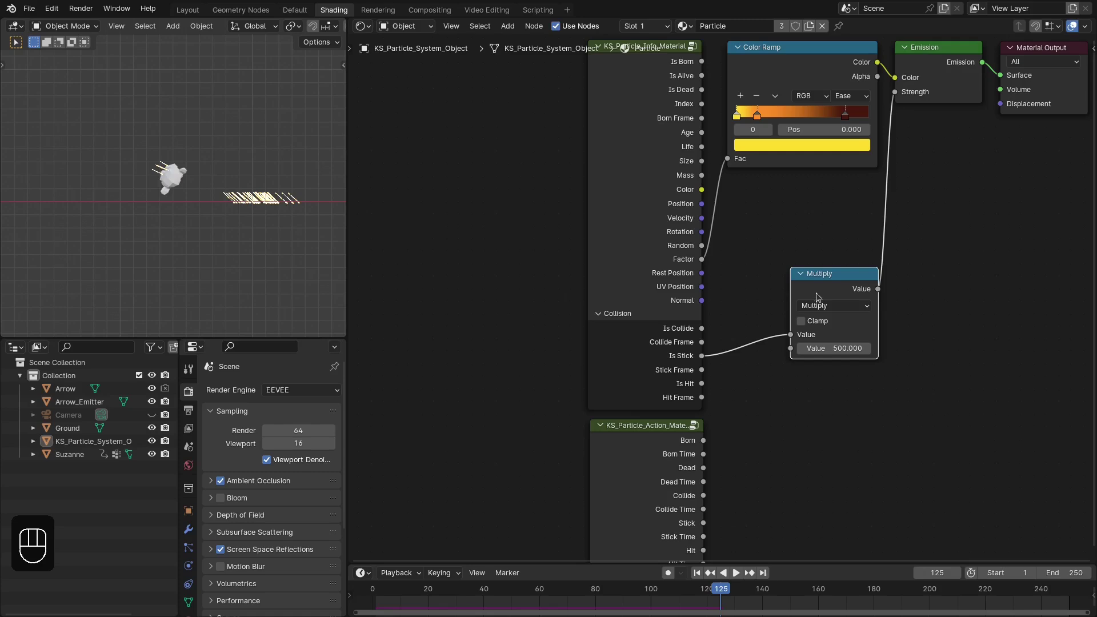
click(821, 240)
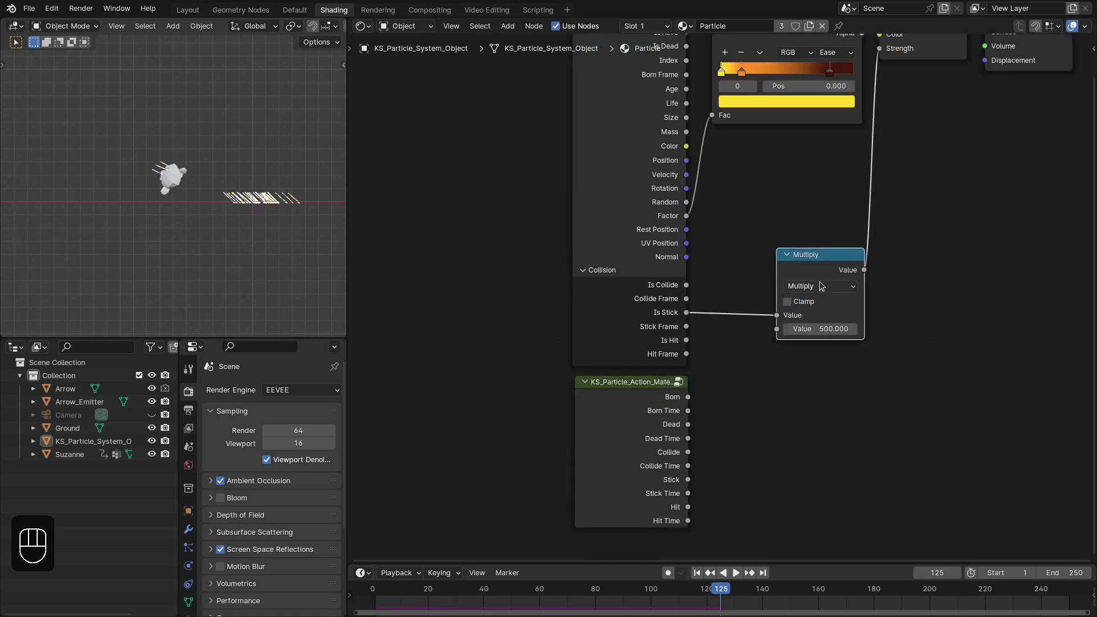
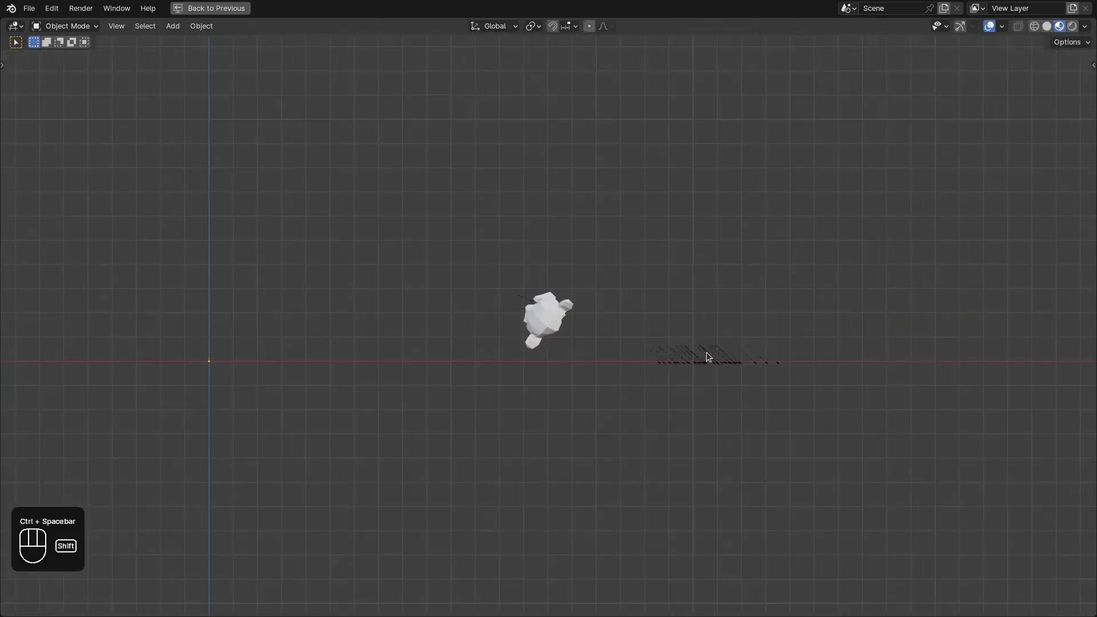
Restart playback from the first frame and orbit to watch arrows stick into the Ground plane beside Suzanne
key(shift+Right)
key(shift+Left)
key(space)
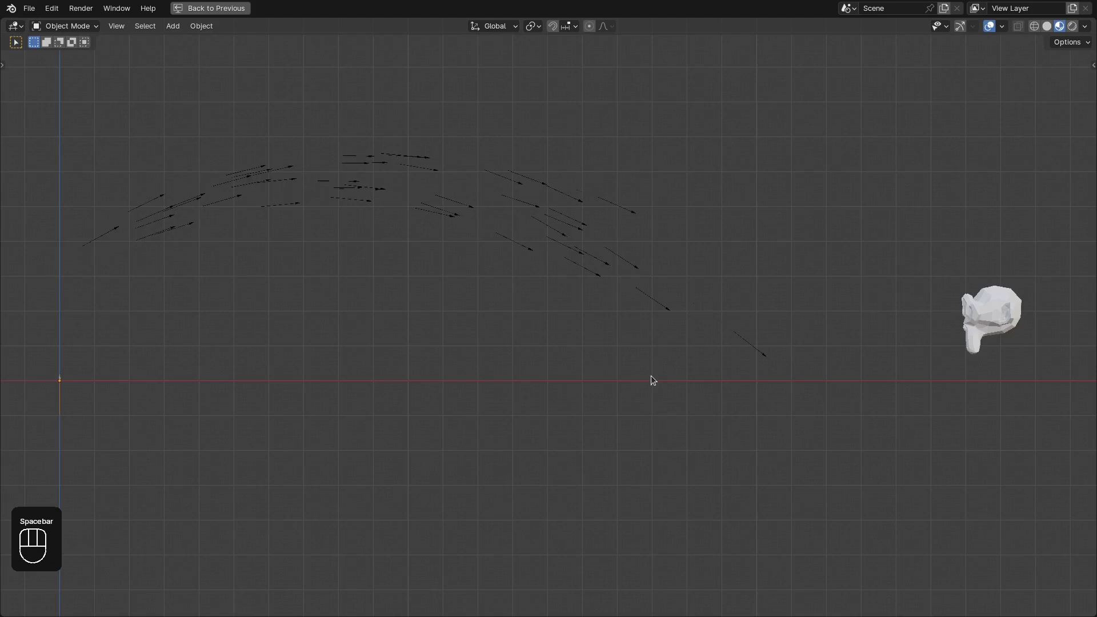
key(space)
drag(666, 373, 680, 344)
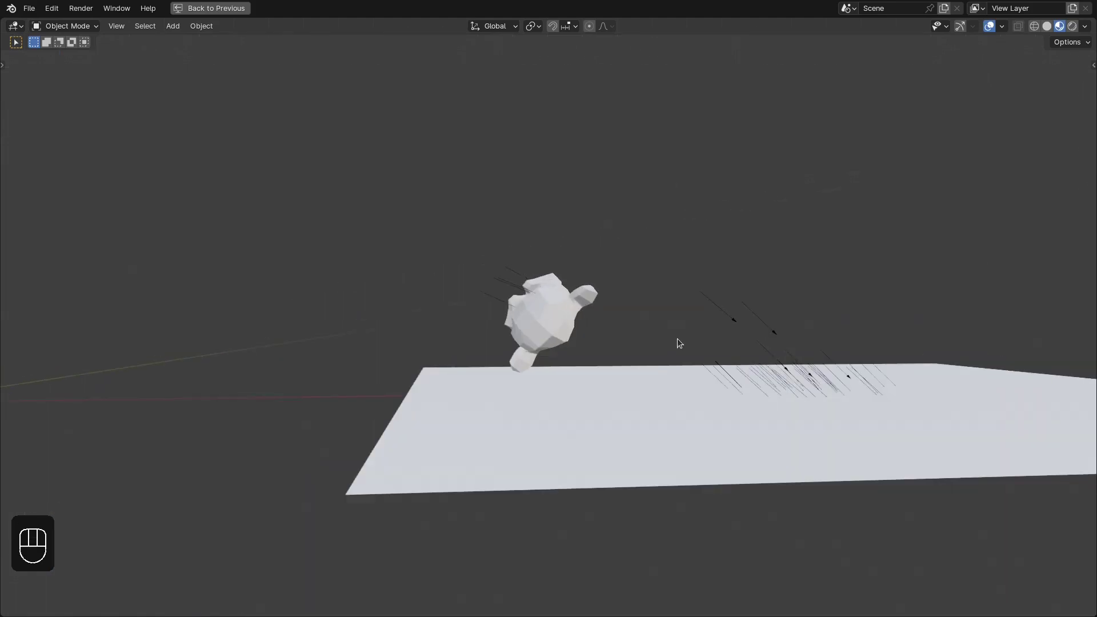
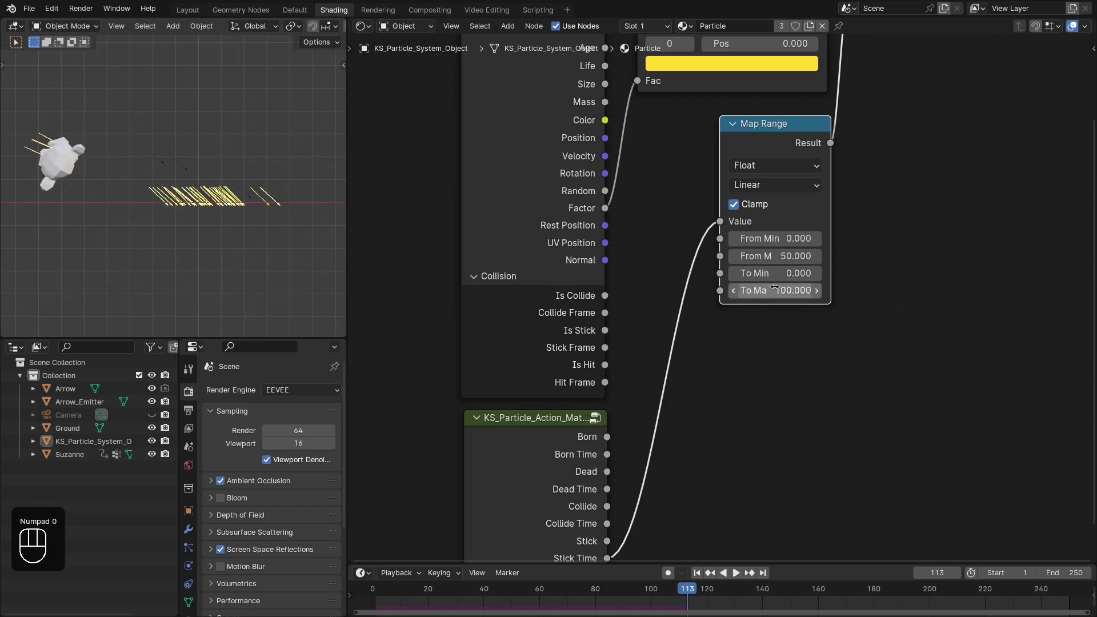
Replay the landing arrows from frame 1 to 124 in the maximized view, then return to the Layout node tree overview
key(ctrl+space)
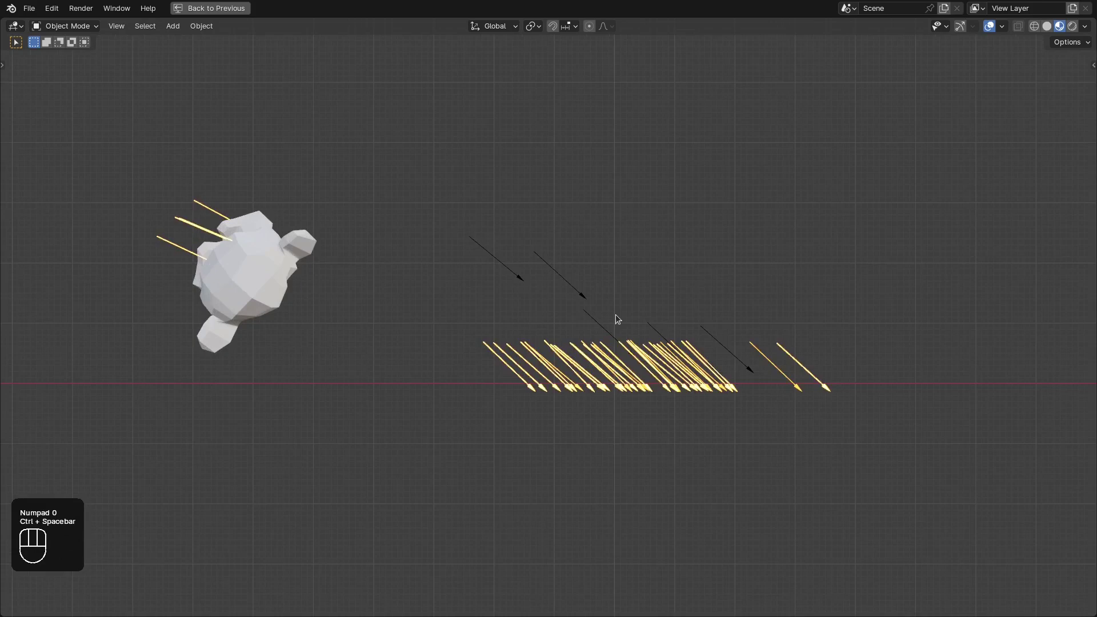
key(shift+Right)
key(shift+Left)
key(space)
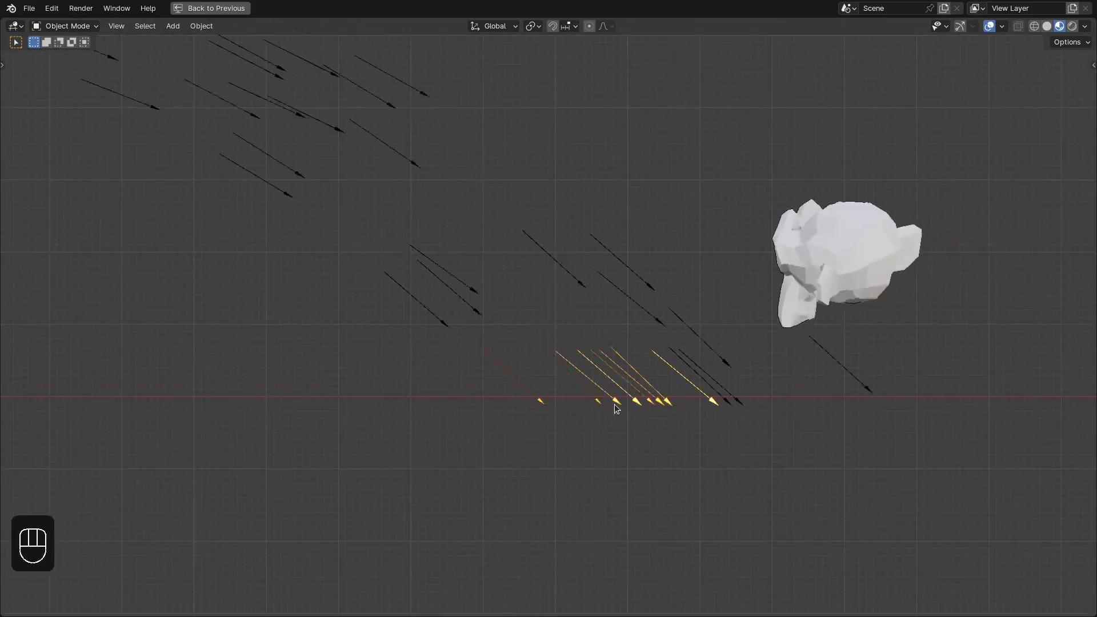
key(space)
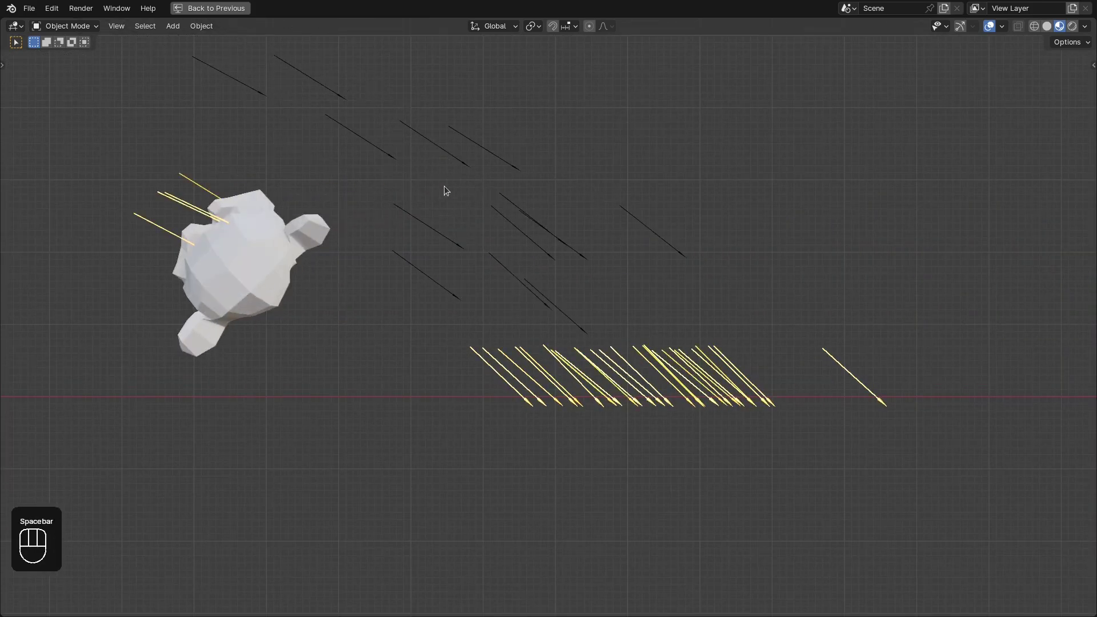
key(space)
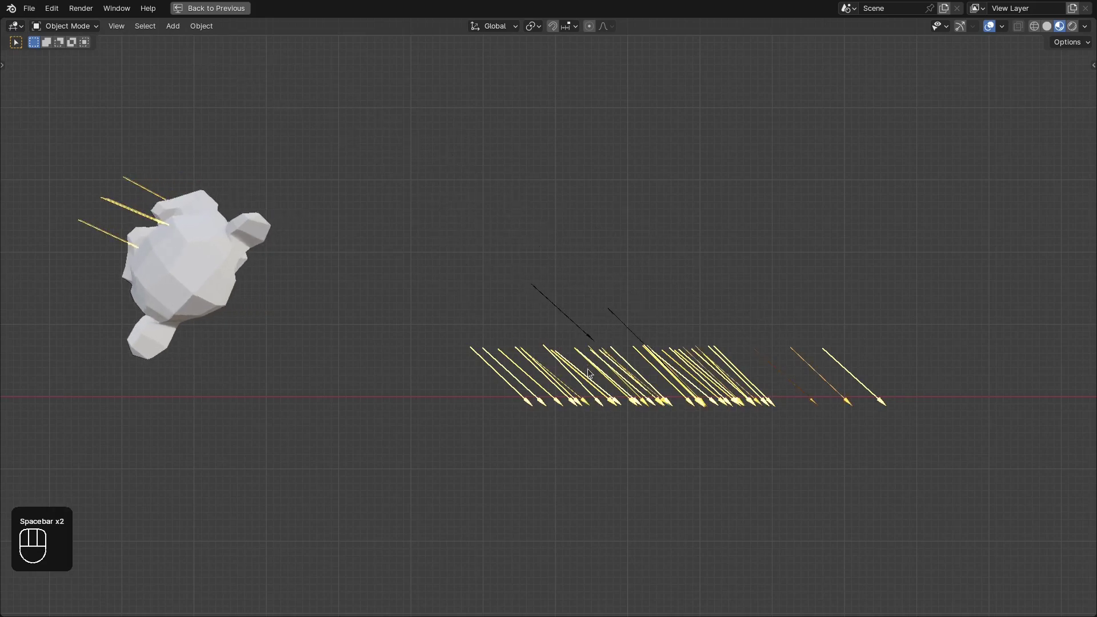
key(space)
key(ctrl+space)
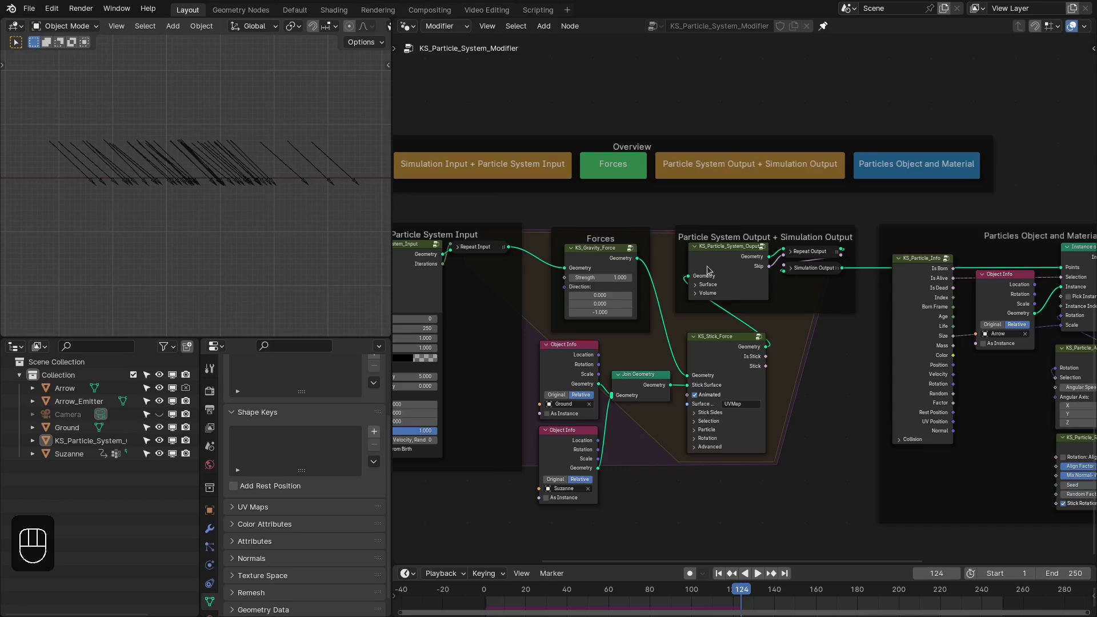
Set the character scene's shading and side view, then scrub the timeline so arrows fly at and land on the figure
key(z)
key(z)
key(KP_1)
click(196, 269)
drag(623, 572, 277, 336)
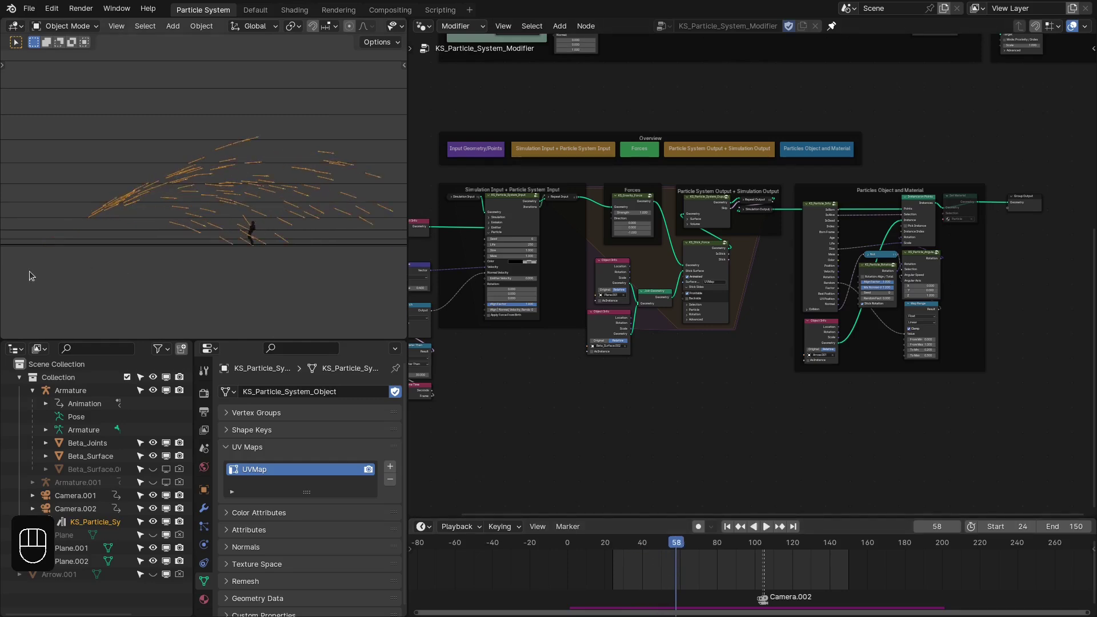
drag(693, 562, 305, 288)
drag(256, 187, 294, 221)
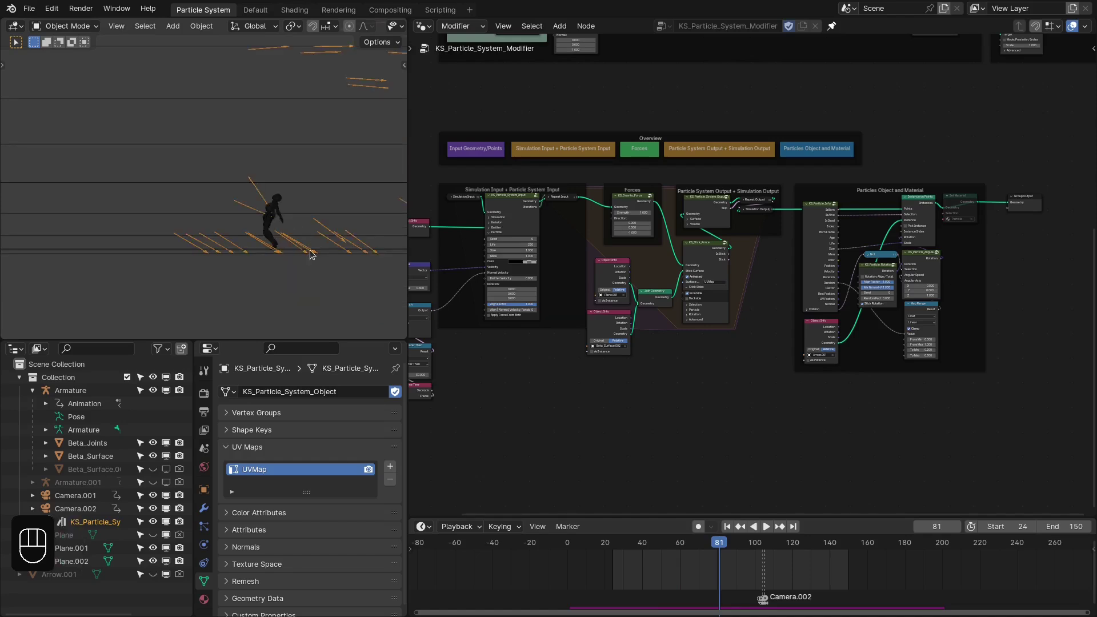
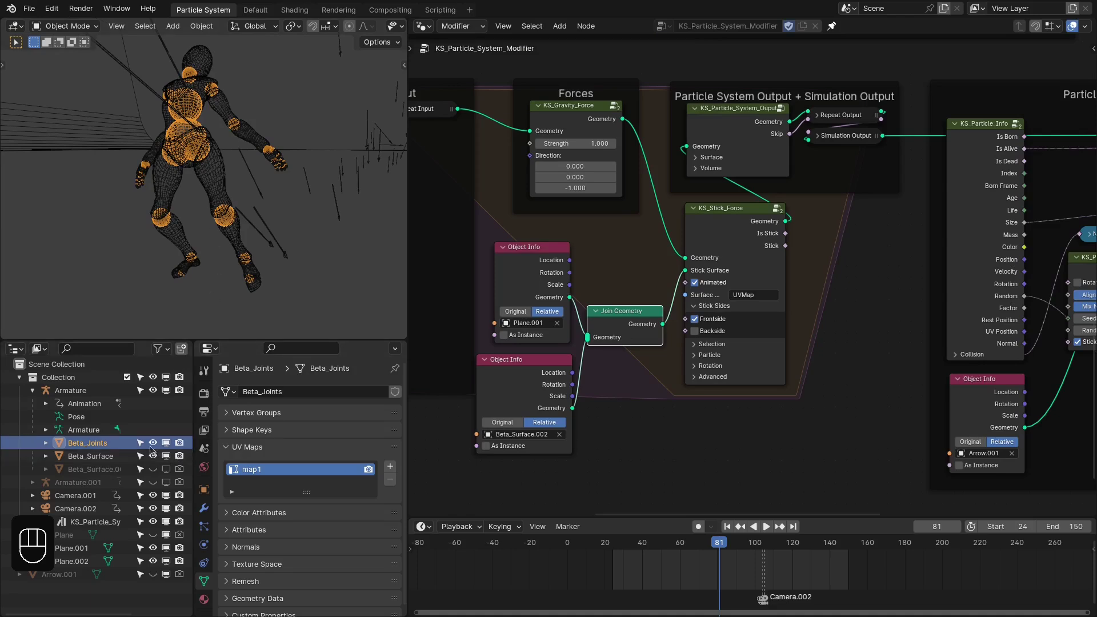
Select the Beta_Joints and Beta_Surface meshes and orbit around the character to inspect the arrow hits
click(155, 445)
drag(180, 471, 180, 458)
key(z)
key(z)
click(203, 172)
drag(211, 149, 160, 159)
drag(213, 160, 72, 179)
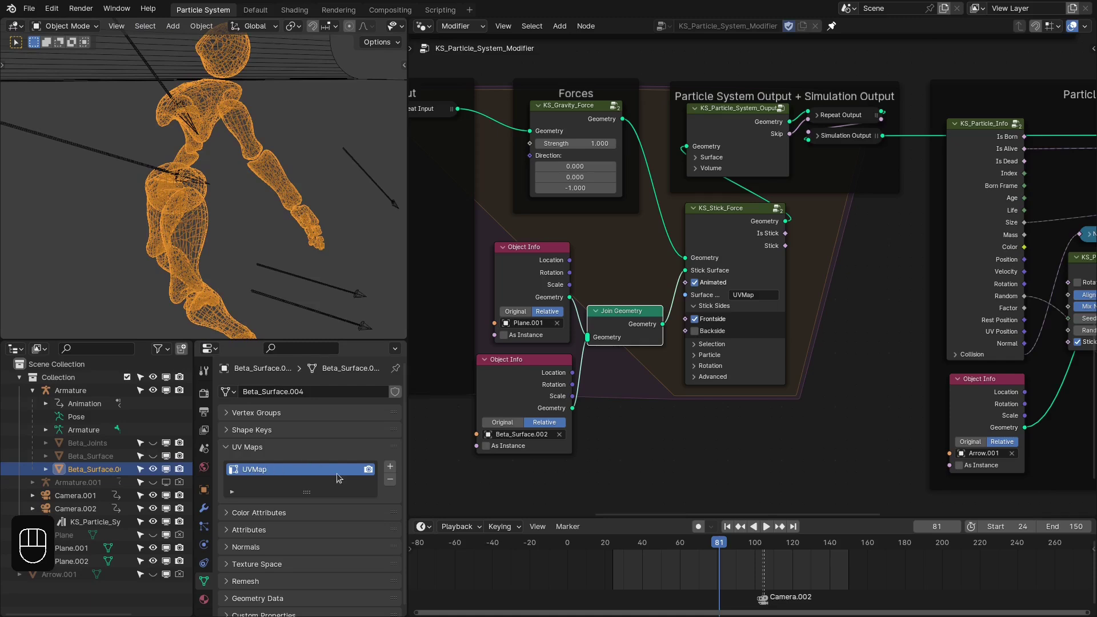
drag(204, 176, 213, 177)
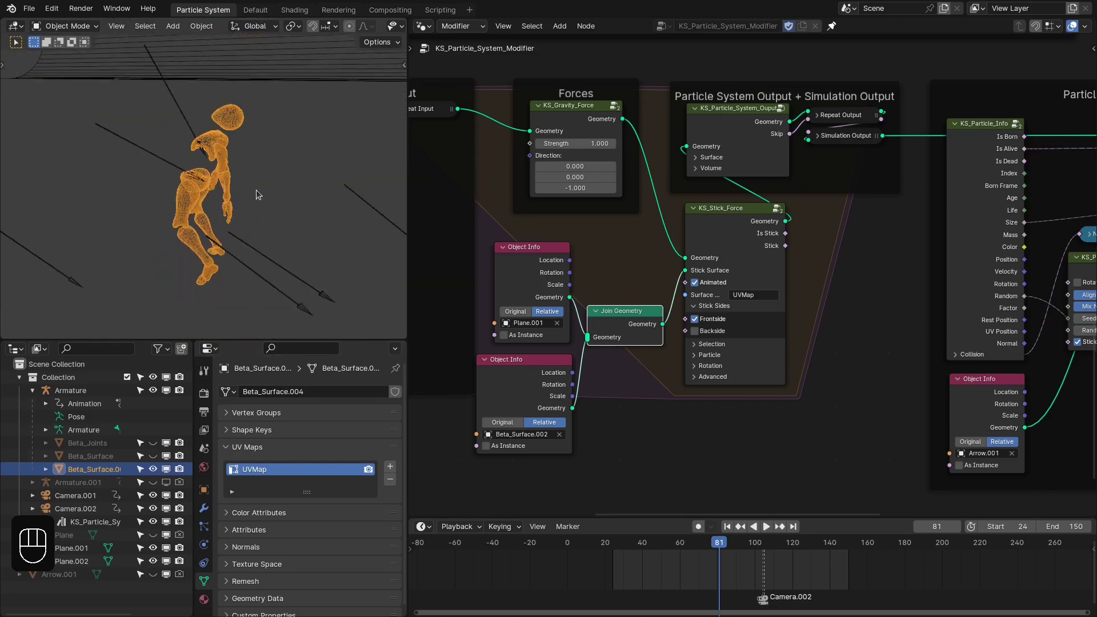
drag(277, 181, 261, 205)
key(ctrl+z)
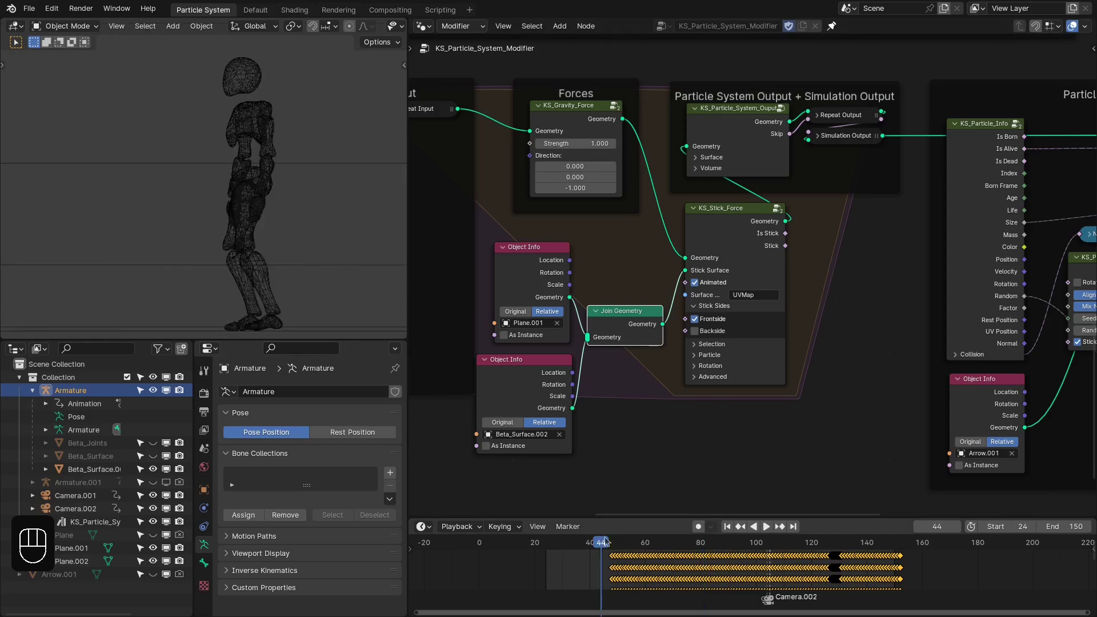
click(610, 540)
key(Right)
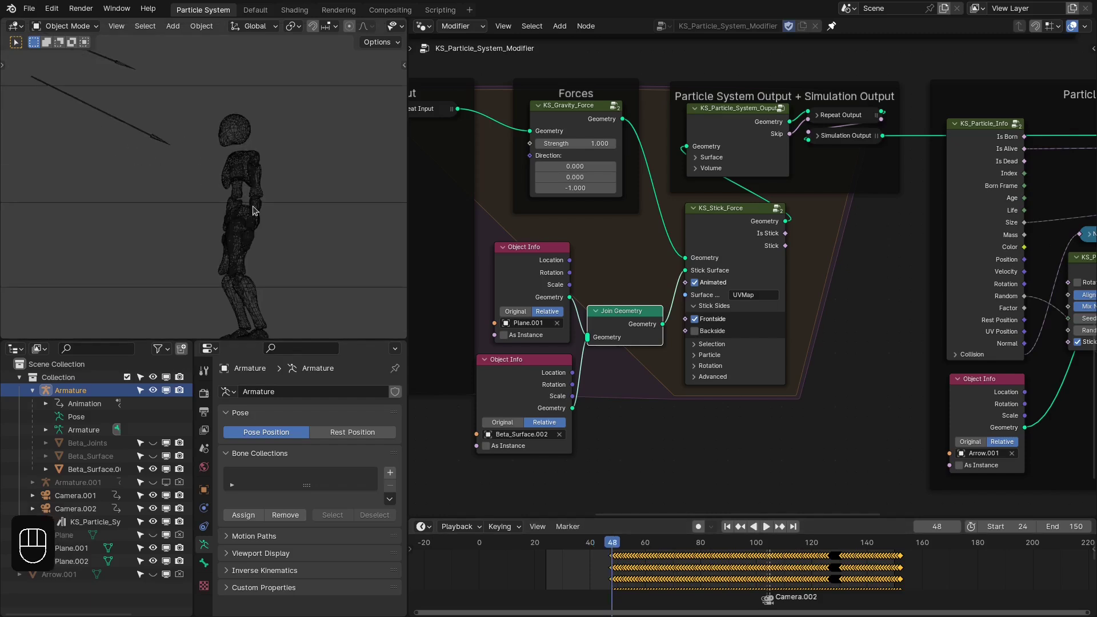
key(Right)
key(Right)
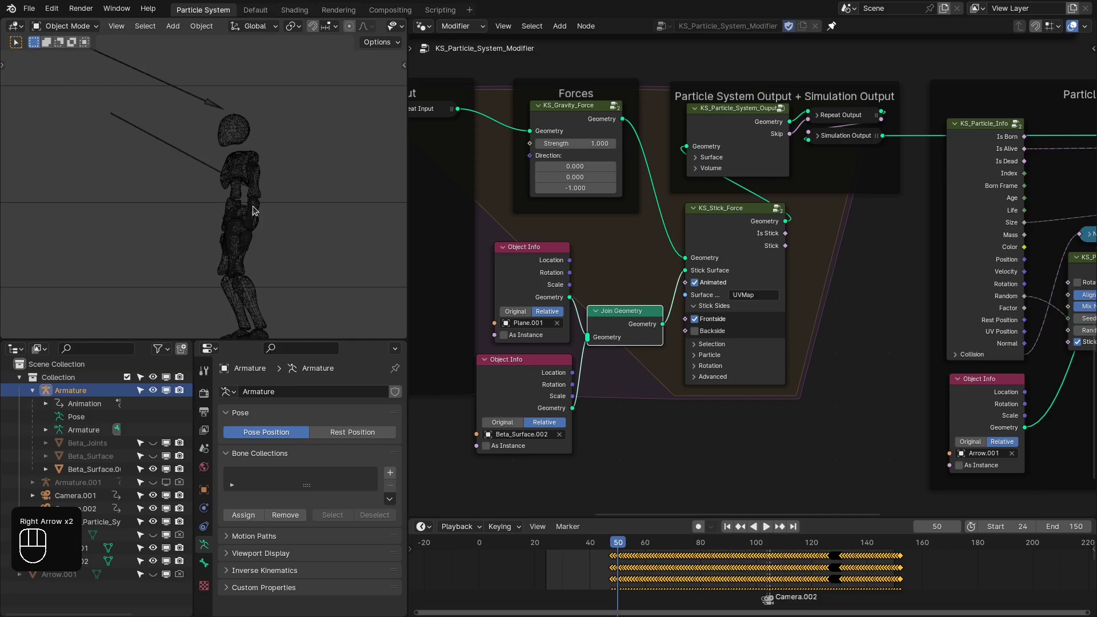
key(Right)
key(Right)
key(Right)
key(Right)
key(Right)
key(Right)
key(Right)
key(Right)
key(Right)
key(space)
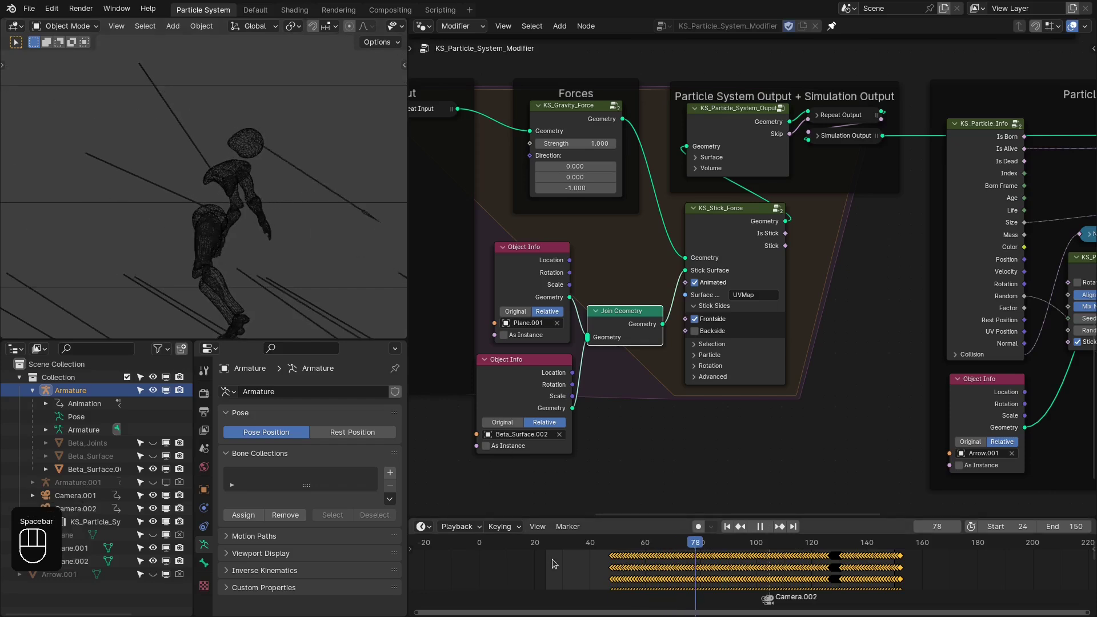
key(space)
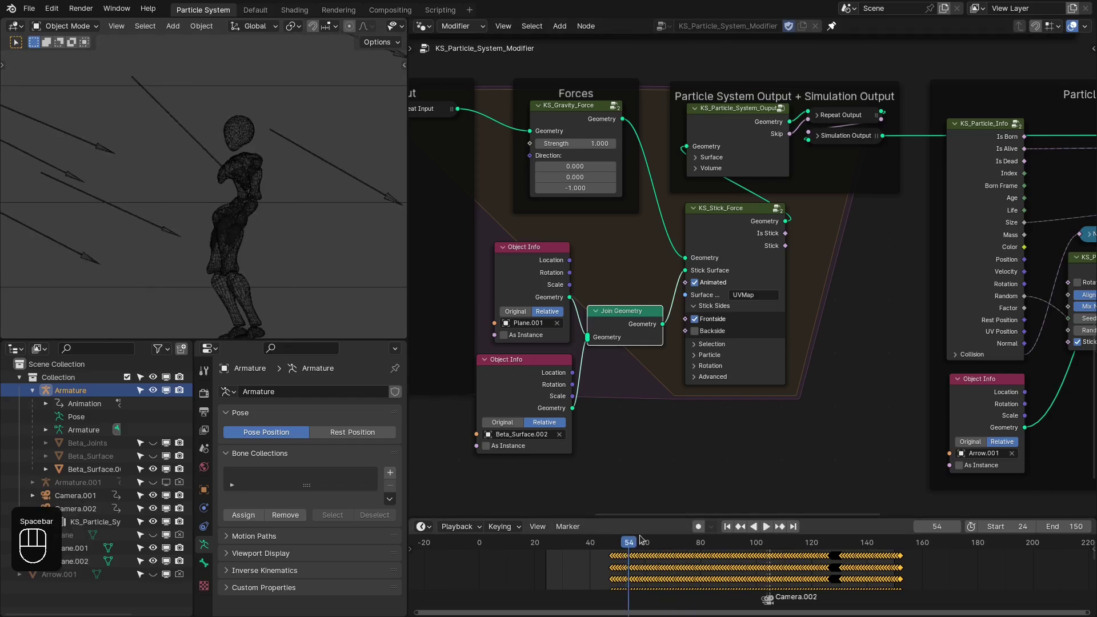
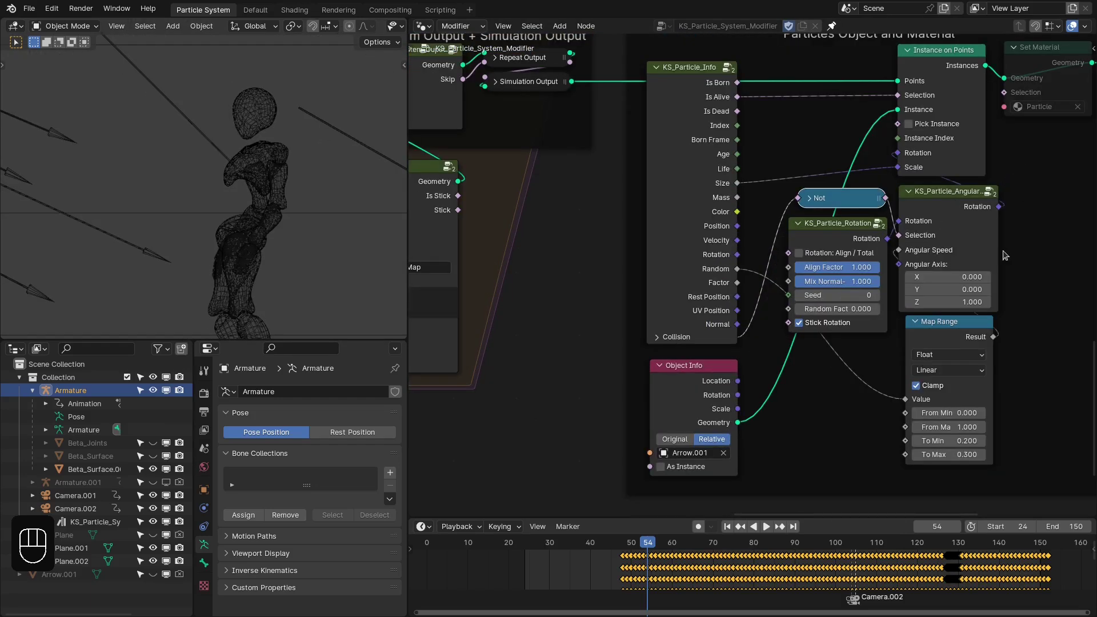
Expand the Particle Info node's Collision outputs, showing Is Stick and Stick Frame, in the bullet-hole setup
click(715, 340)
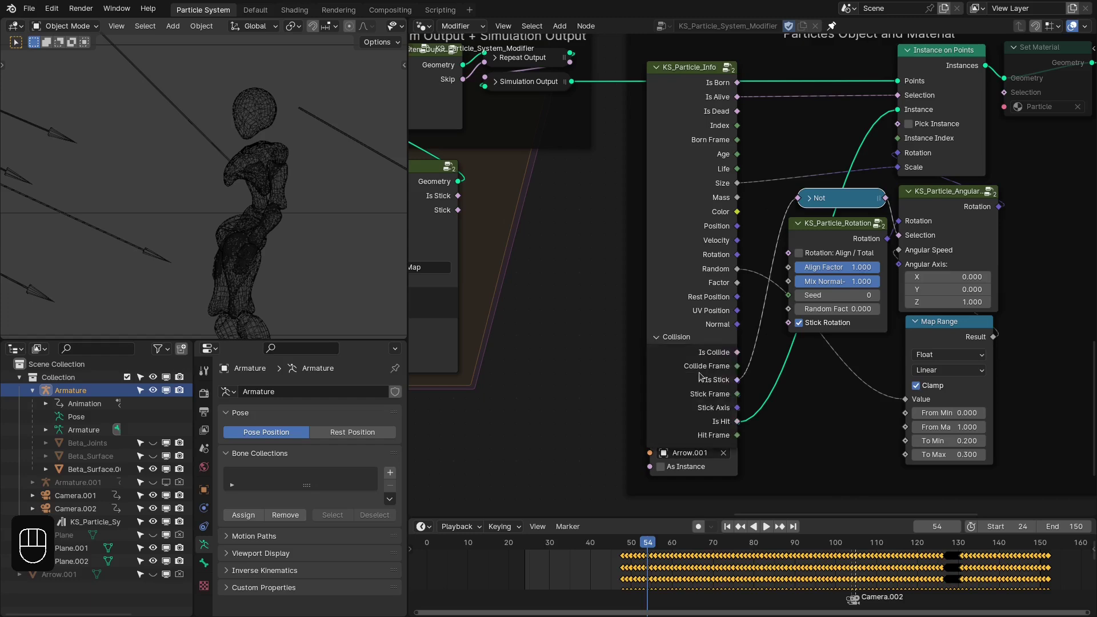
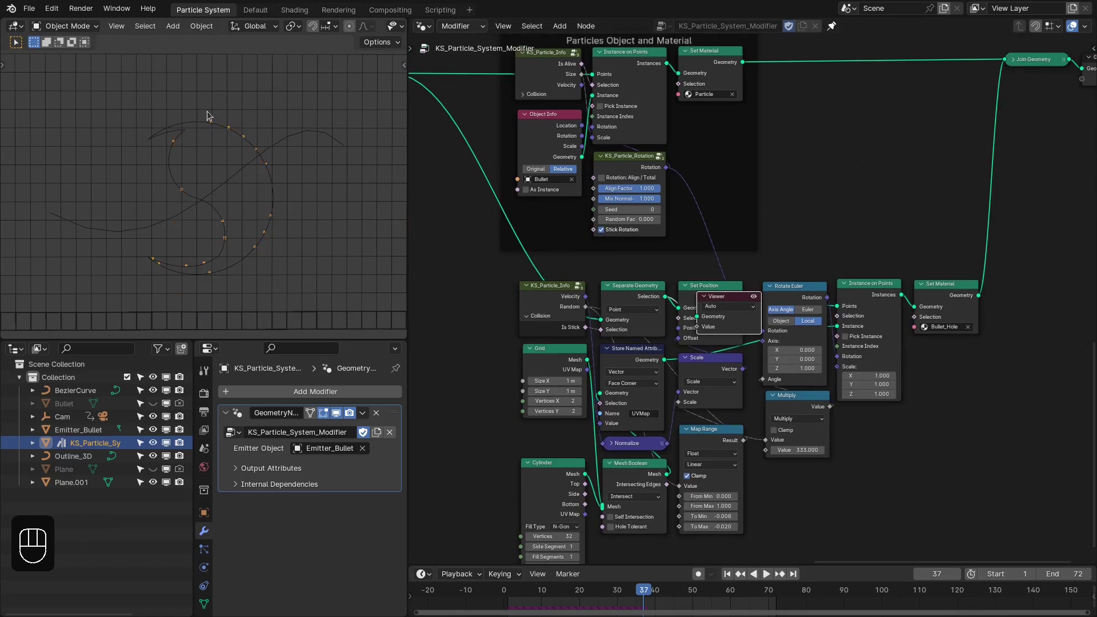
Preview the instanced bullet-hole circles on the tilted wall, then bring up the Bullet_Hole material's shader nodes
click(742, 325)
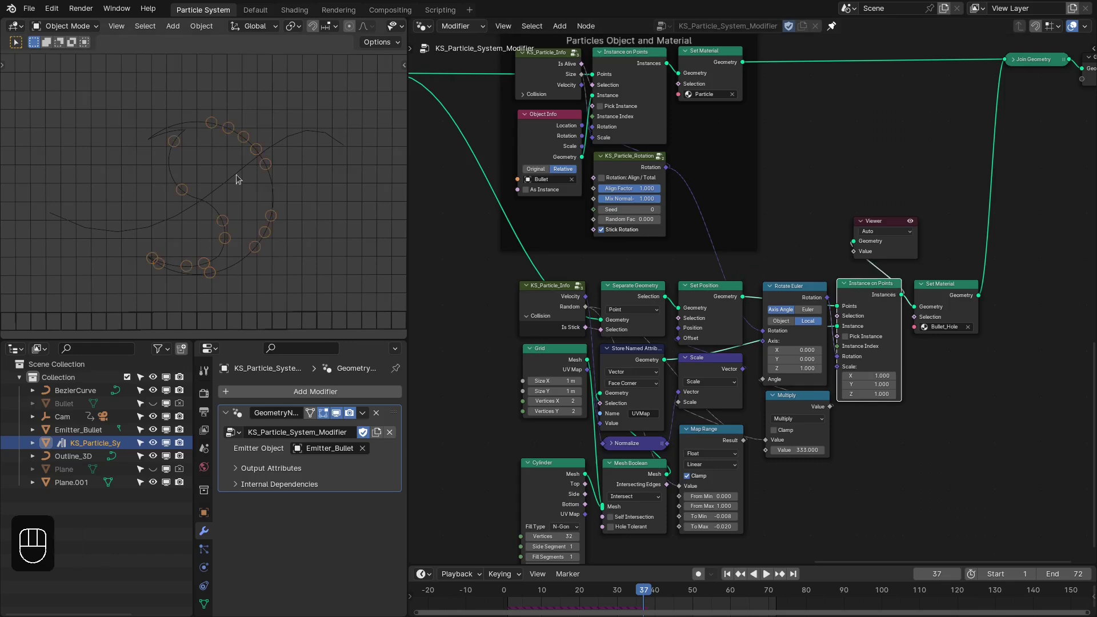
middle_click(181, 173)
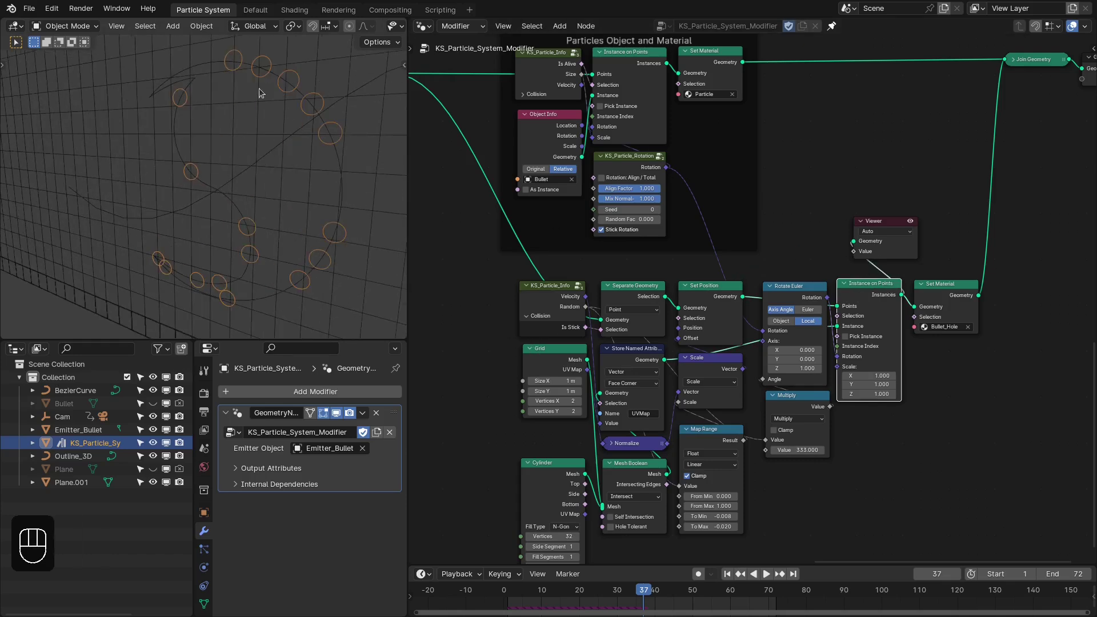
click(917, 235)
key(x)
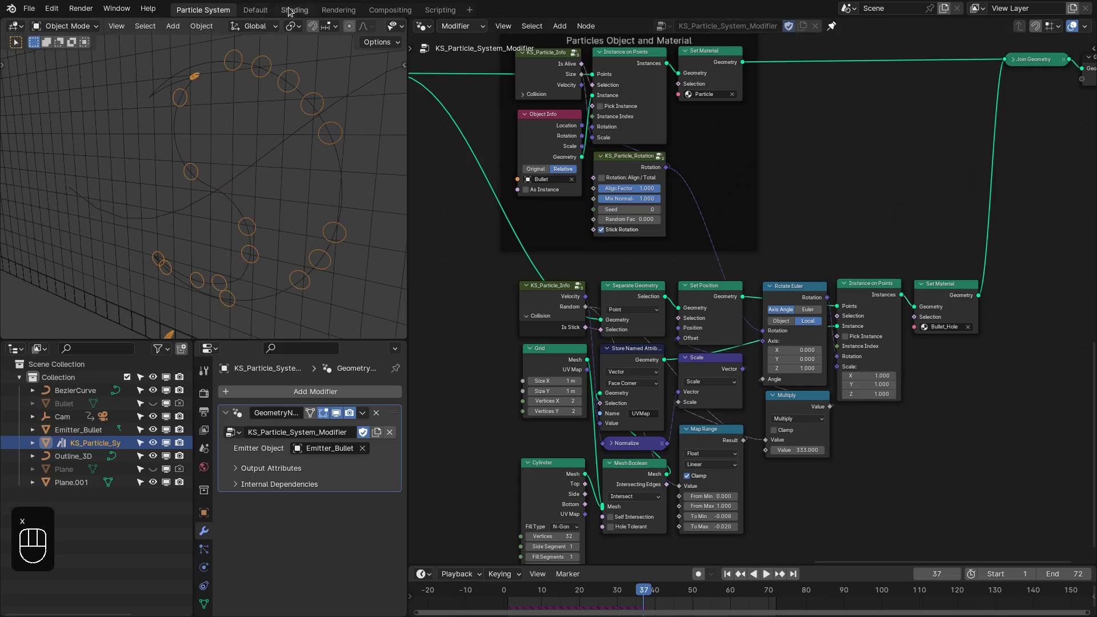
click(284, 116)
Fit and enlarge the Bullet_Hole shader nodes, then show the rendered brick wall in the Shading workspace
key(z)
key(ctrl+space)
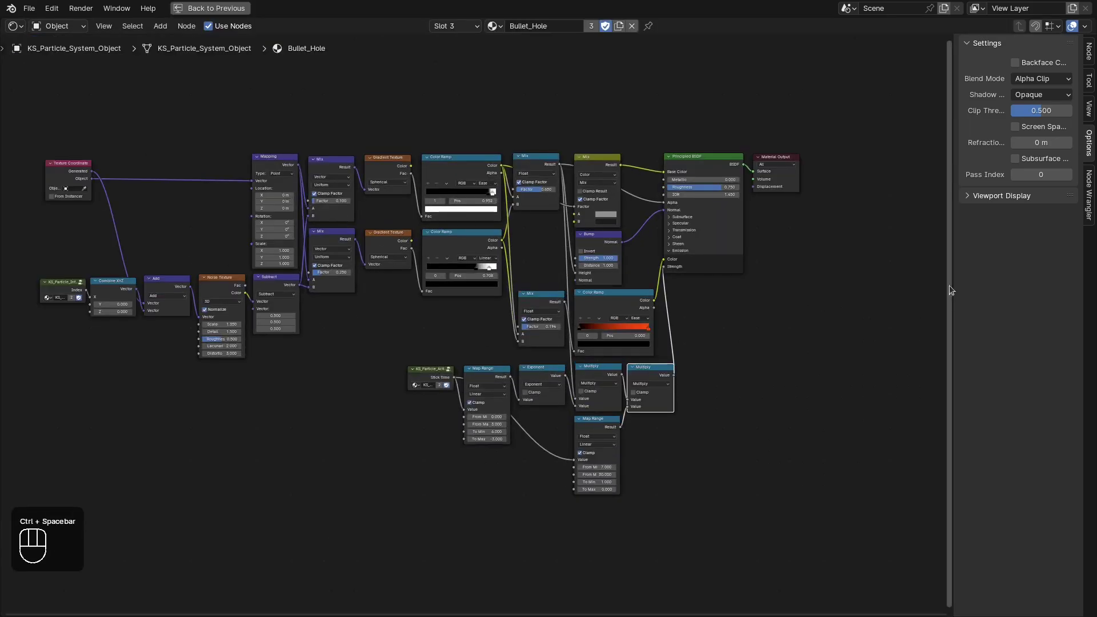
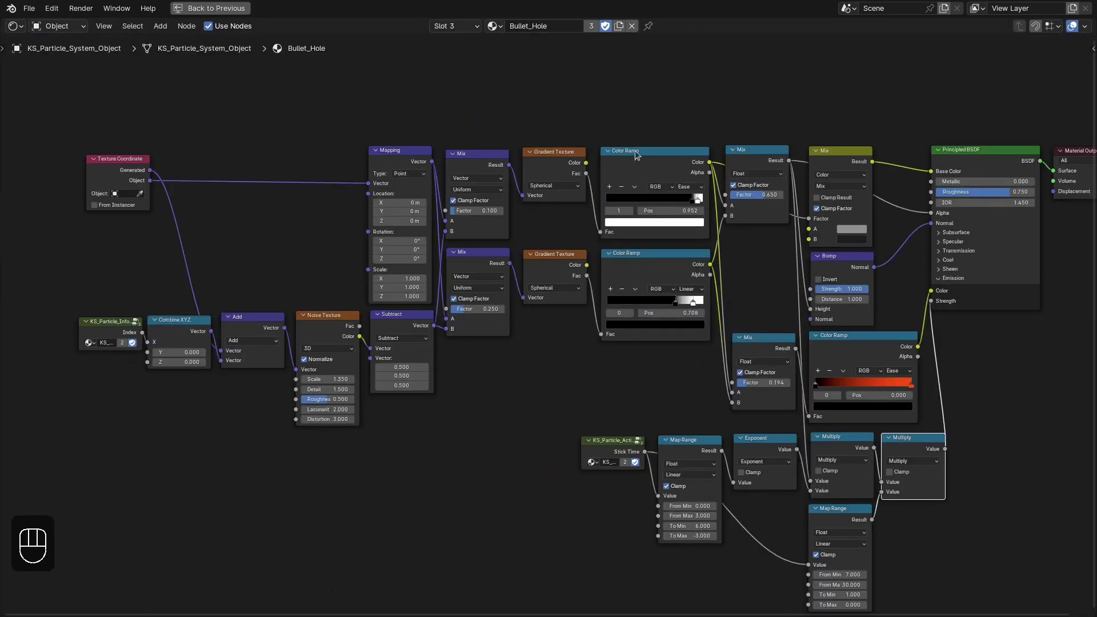
key(ctrl+space)
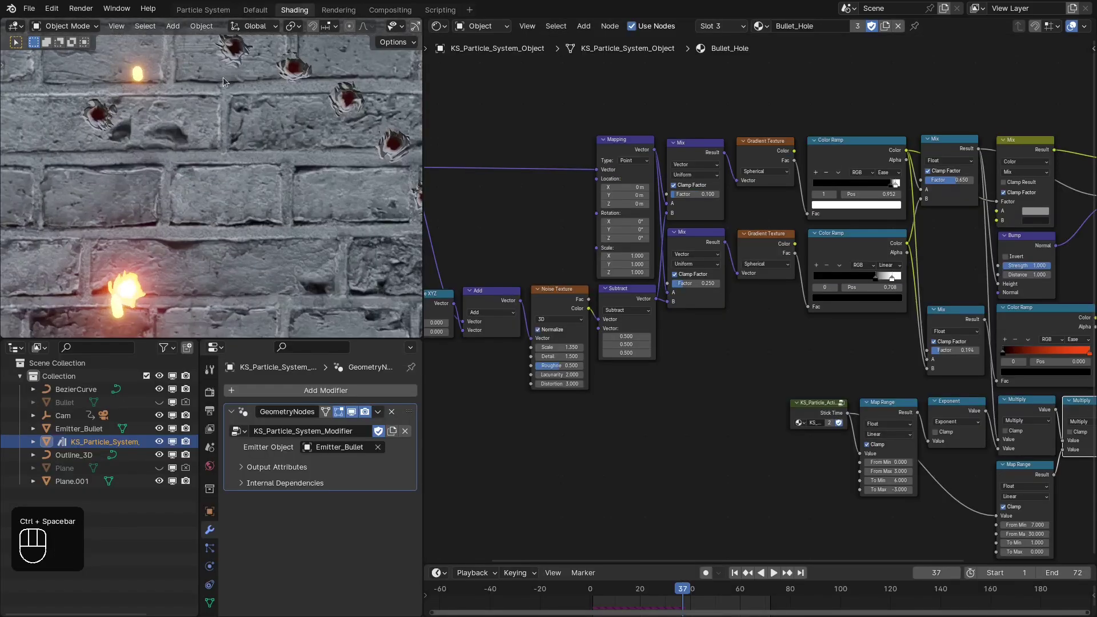
click(190, 199)
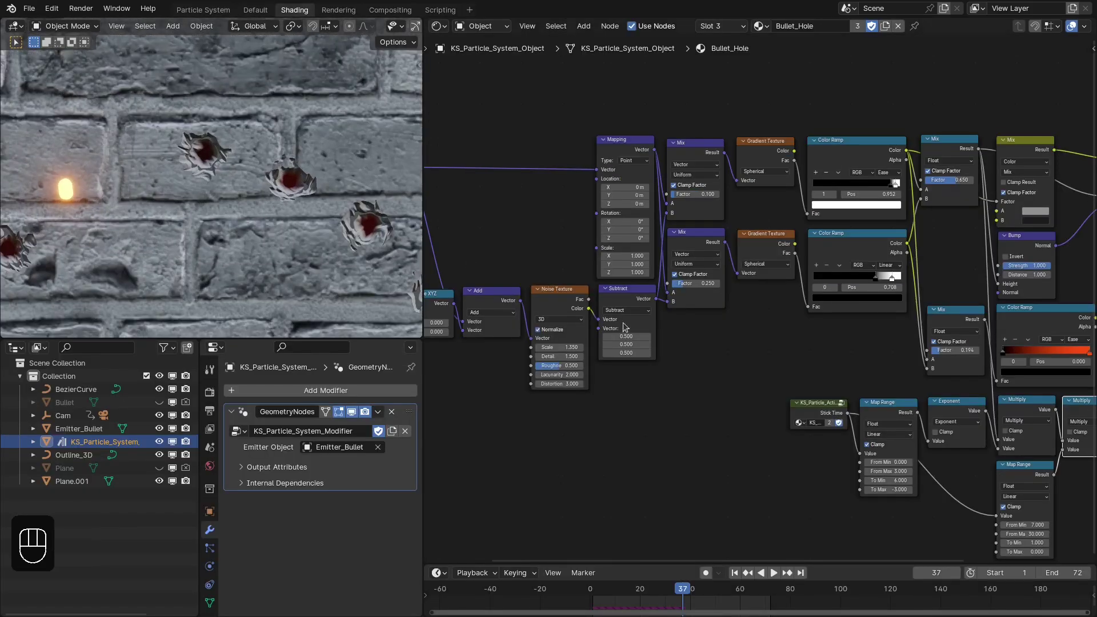
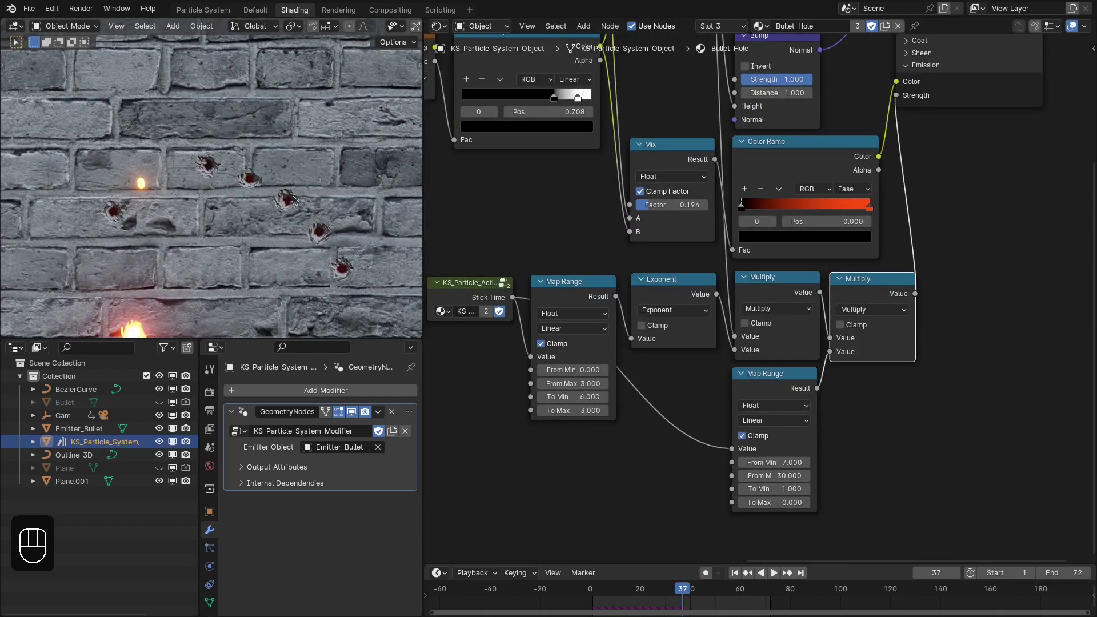
Step and play the animation to around frame 58 so bullet holes and glowing impact flashes ring the brick wall
key(shift+Right)
key(shift+Left)
key(Right)
key(Right)
key(Right)
key(space)
key(space)
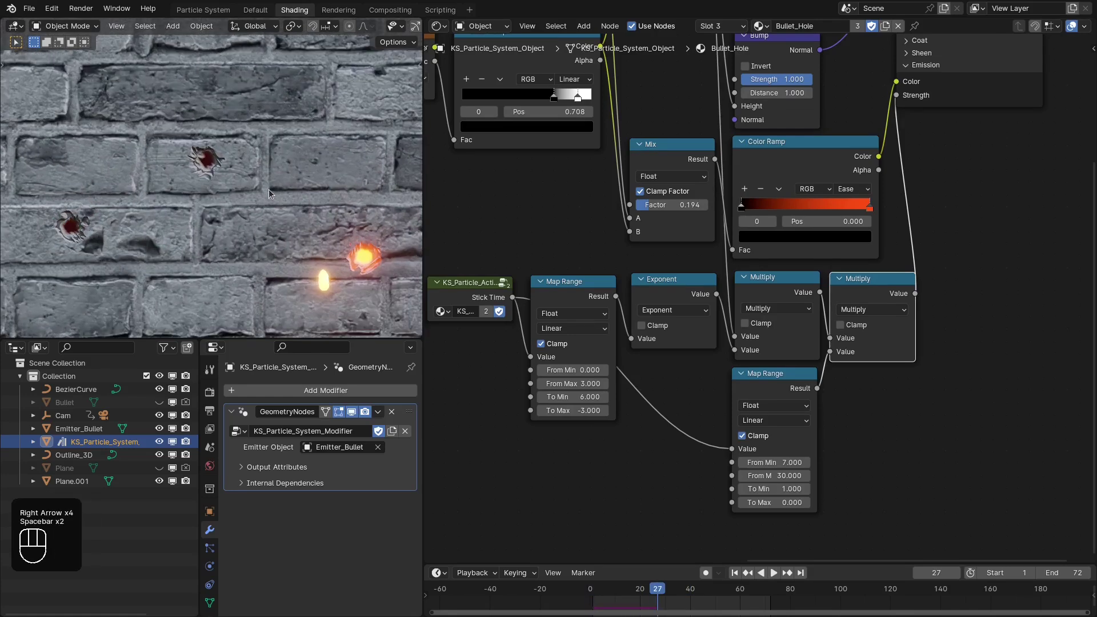
key(Left)
key(Left)
key(Right)
key(Right)
key(Right)
key(Right)
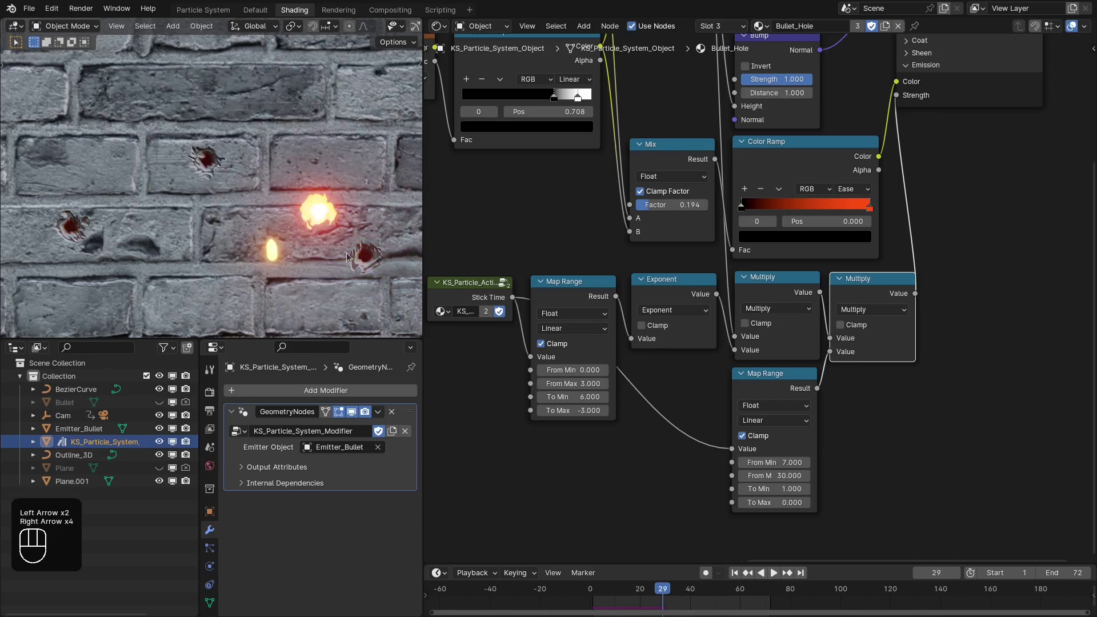
key(space)
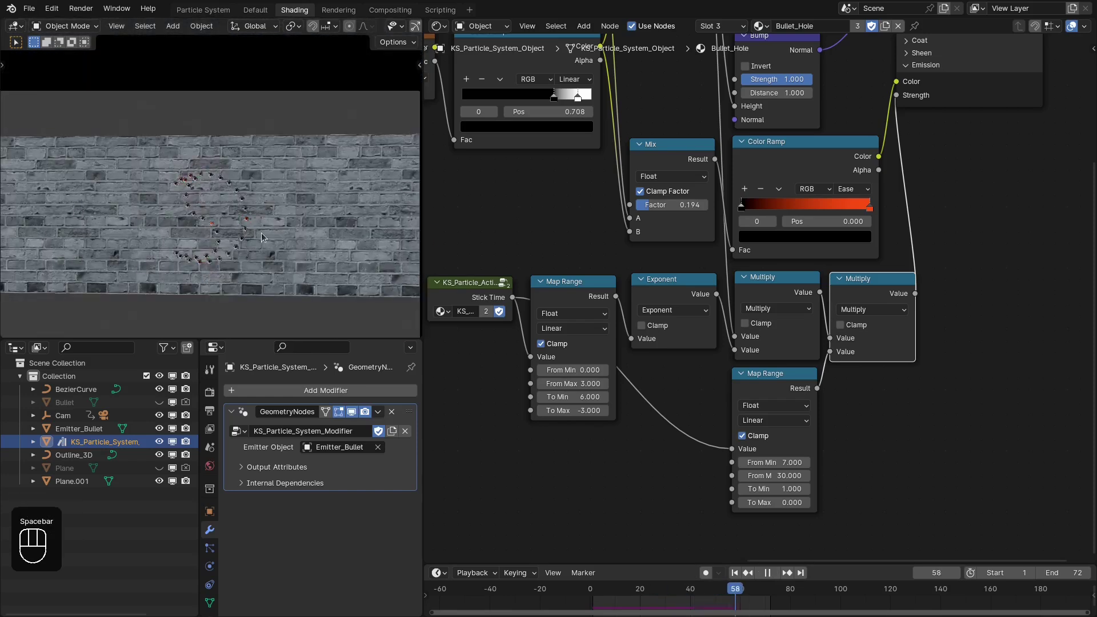